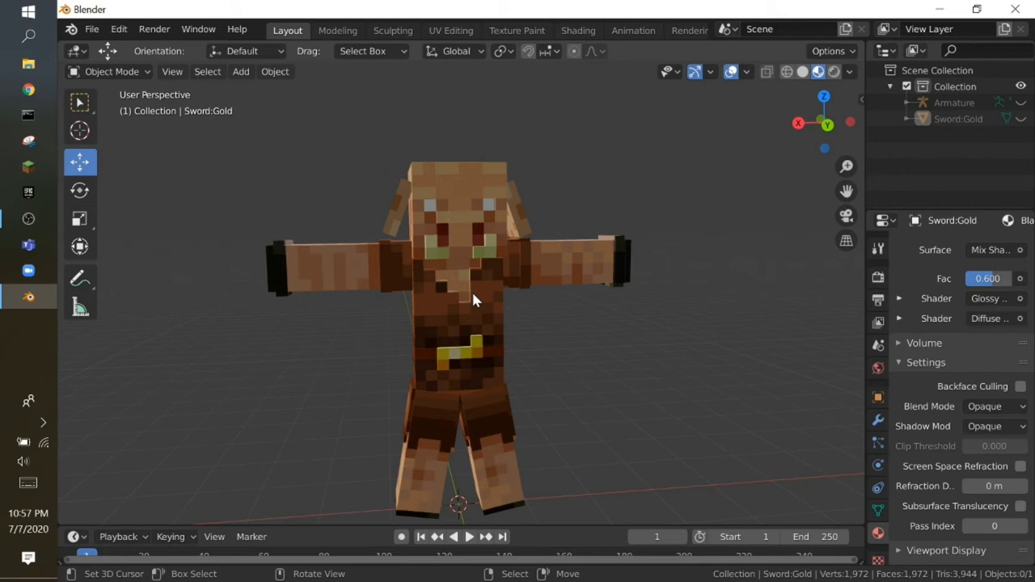
- Fly the view around the piglin character to inspect it from all sides
key(shift+f)
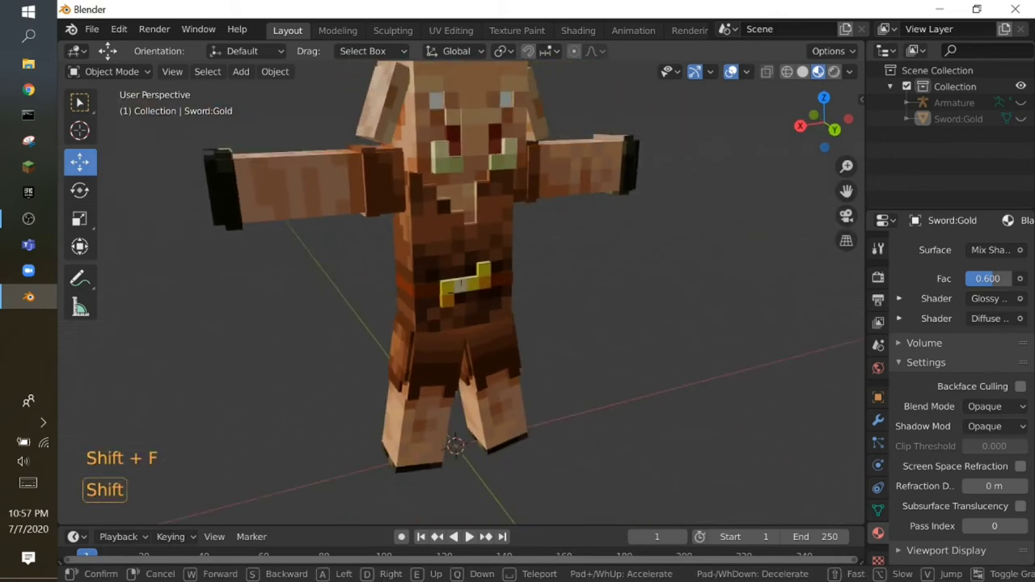
key(shift+f)
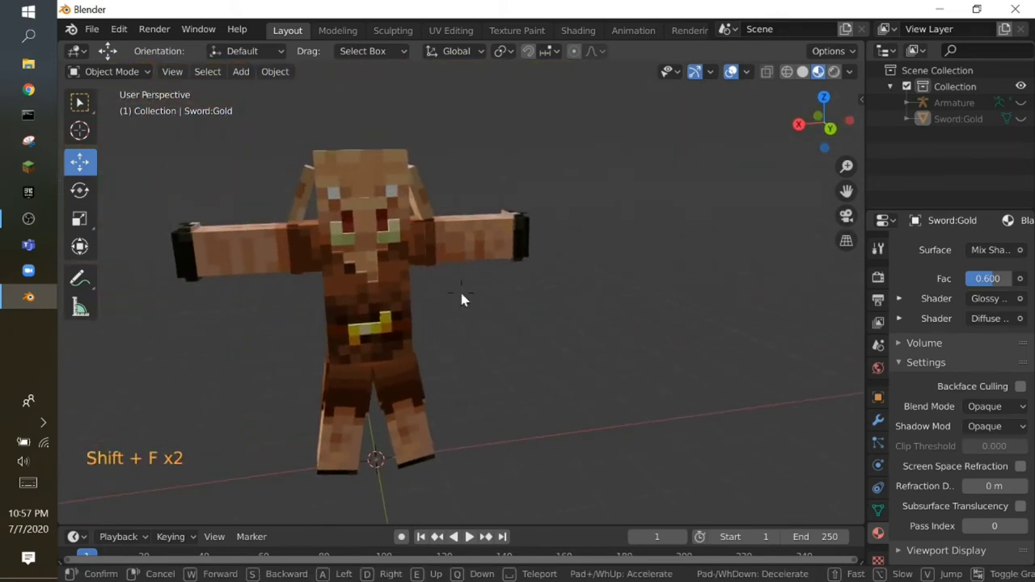
key(shift+f)
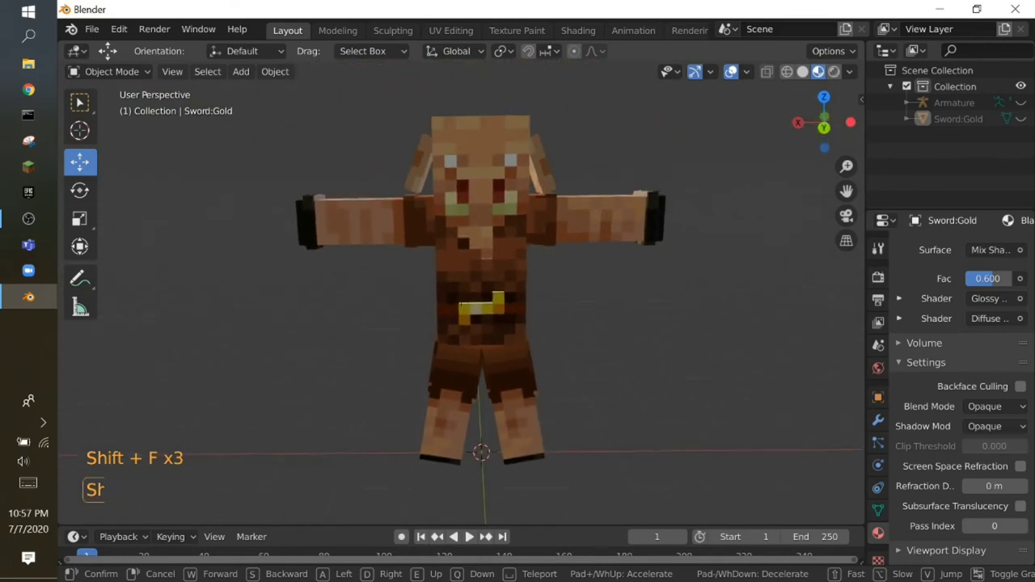
key(shift+f)
key(shift+f)
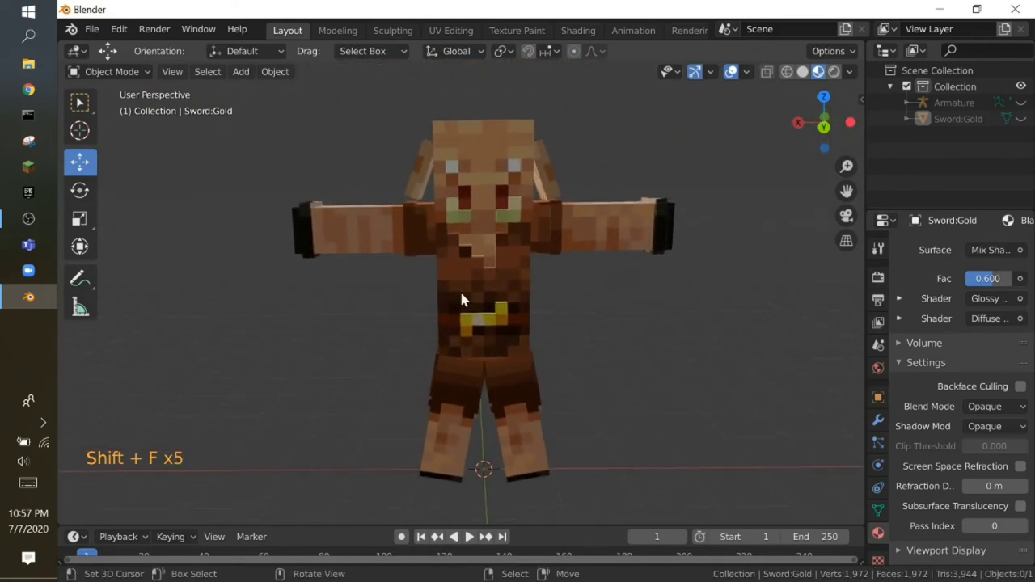
key(shift+f)
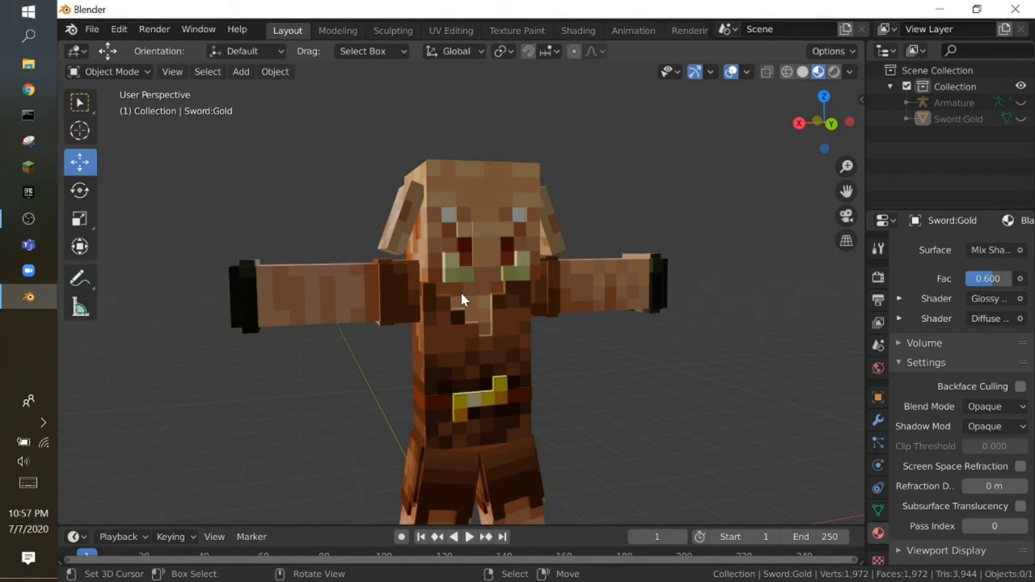
key(shift+f)
key(shift+f)
key(shift+f)
key(shift+f)
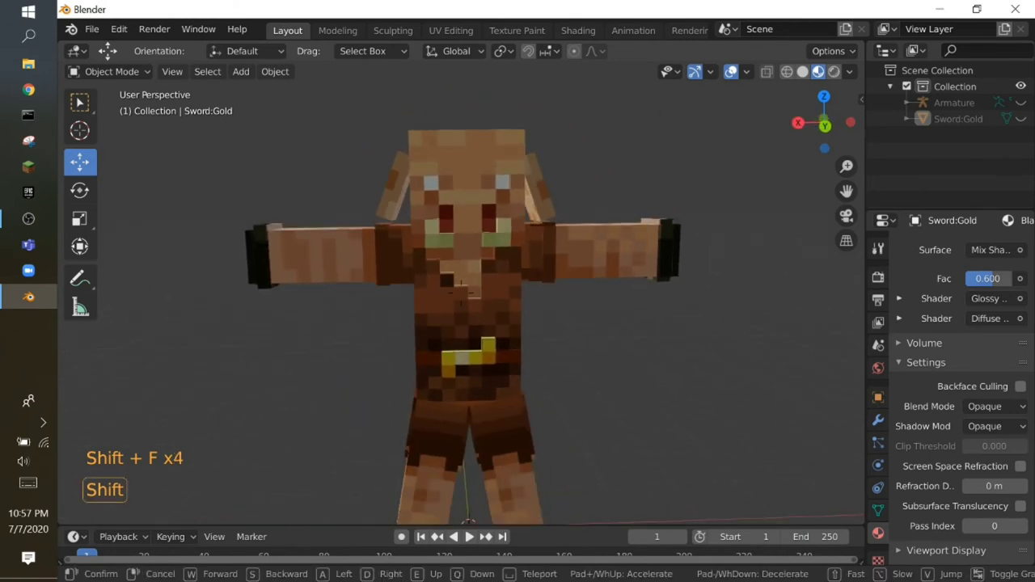
key(shift+f)
key(shift+f)
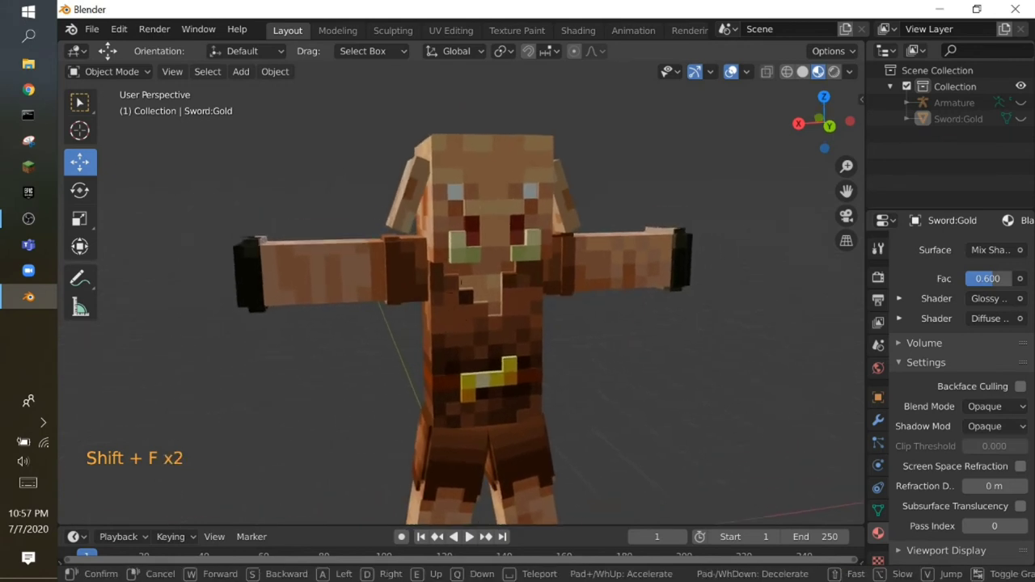
key(shift+f)
key(shift+f)
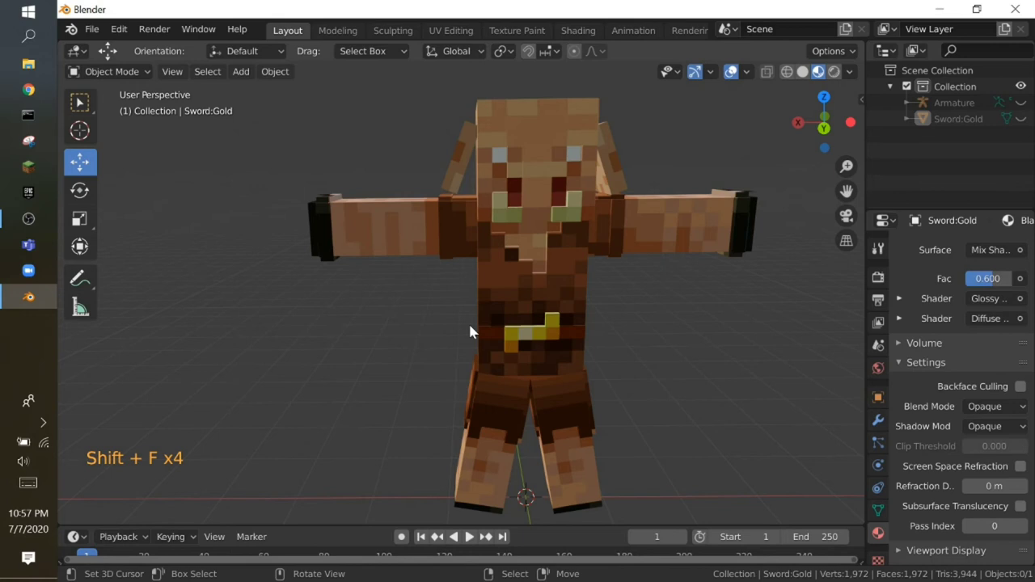
key(shift+f)
key(shift+f)
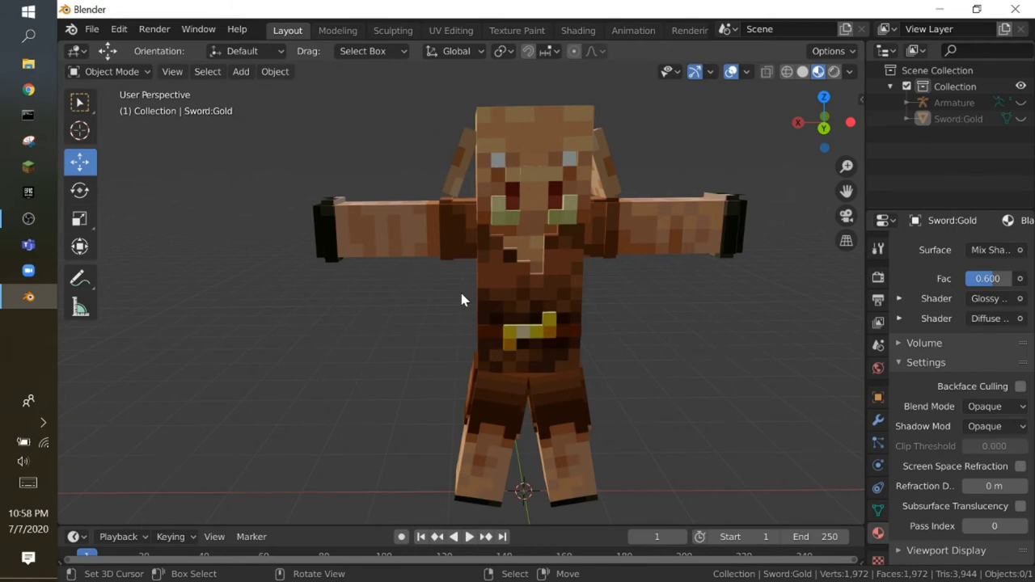
key(shift+f)
key(shift+f)
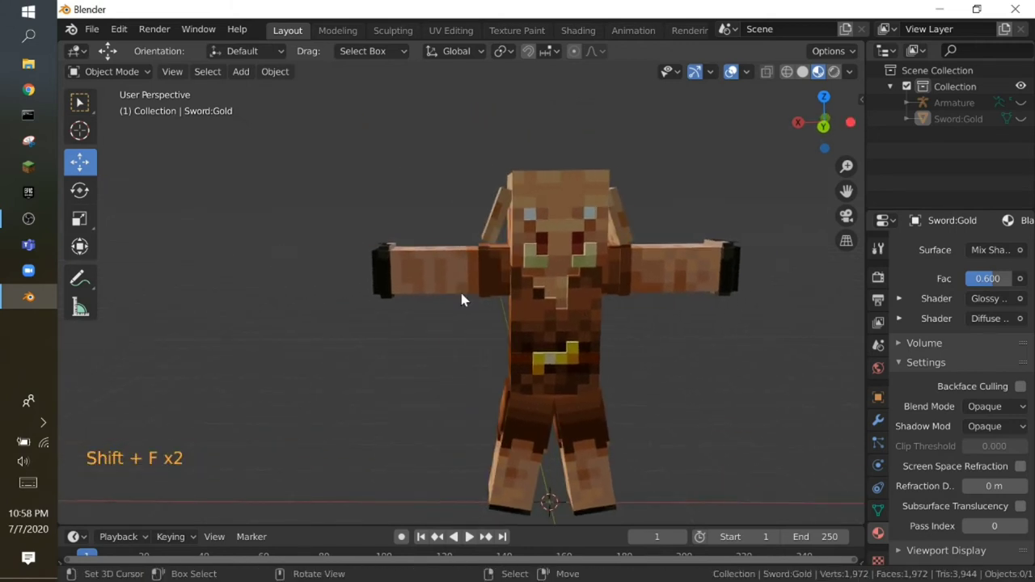
key(shift+f)
key(shift+f)
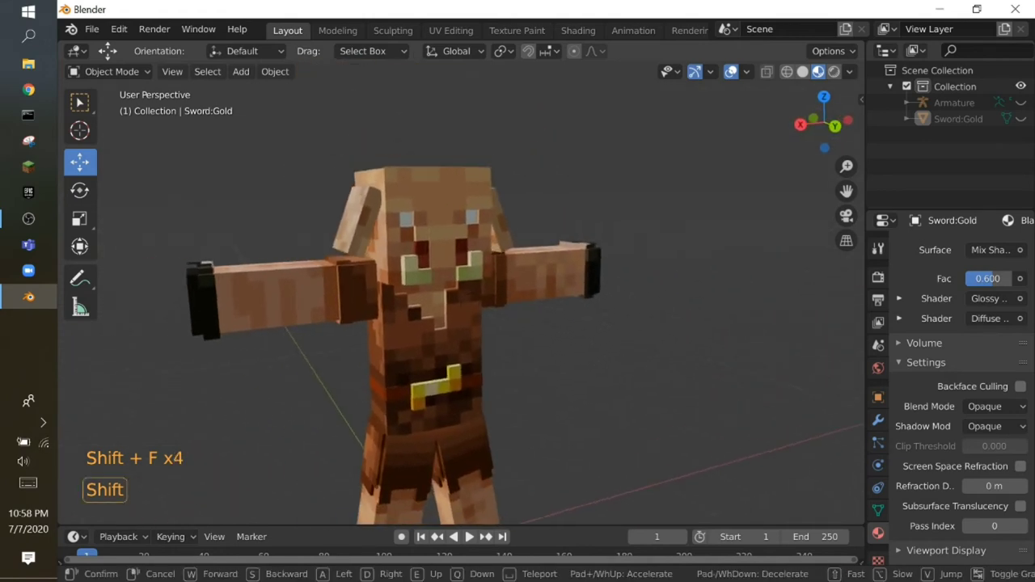
key(shift+f)
key(shift+f)
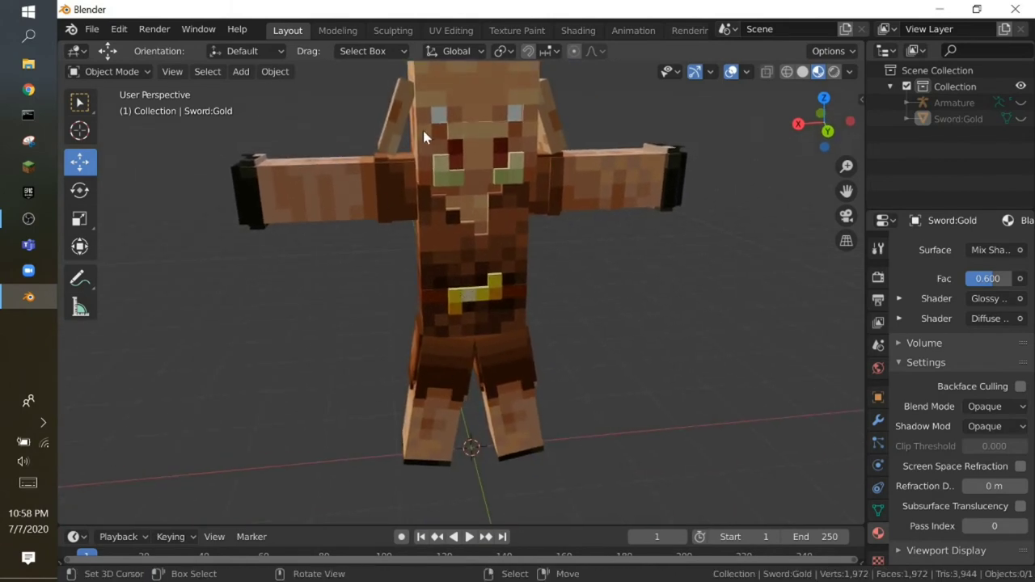
key(shift+f)
key(w)
key(shift+f)
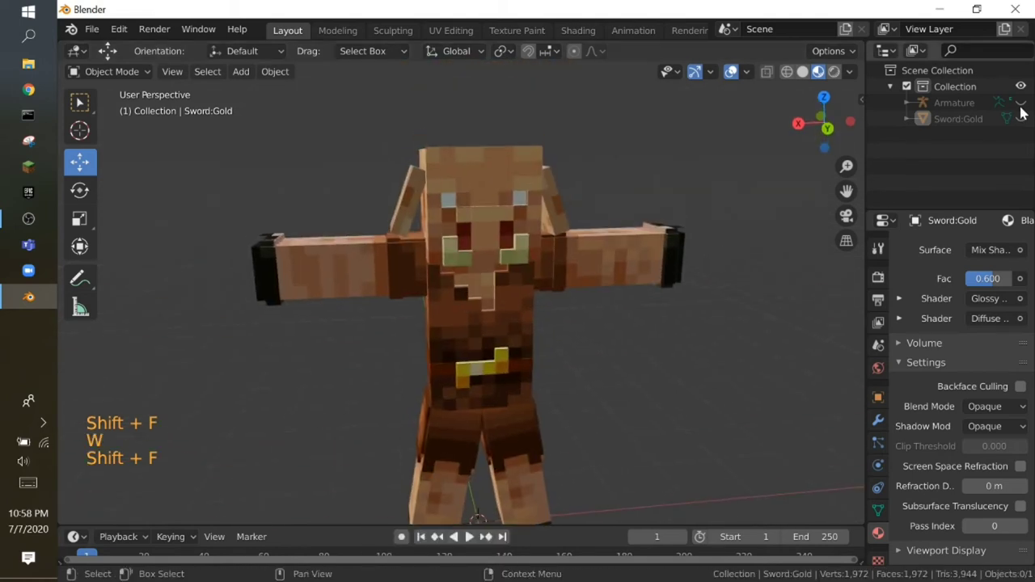
- Make the Armature visible in the Outliner and fly in to inspect its bones inside the body
click(1025, 106)
key(shift+f)
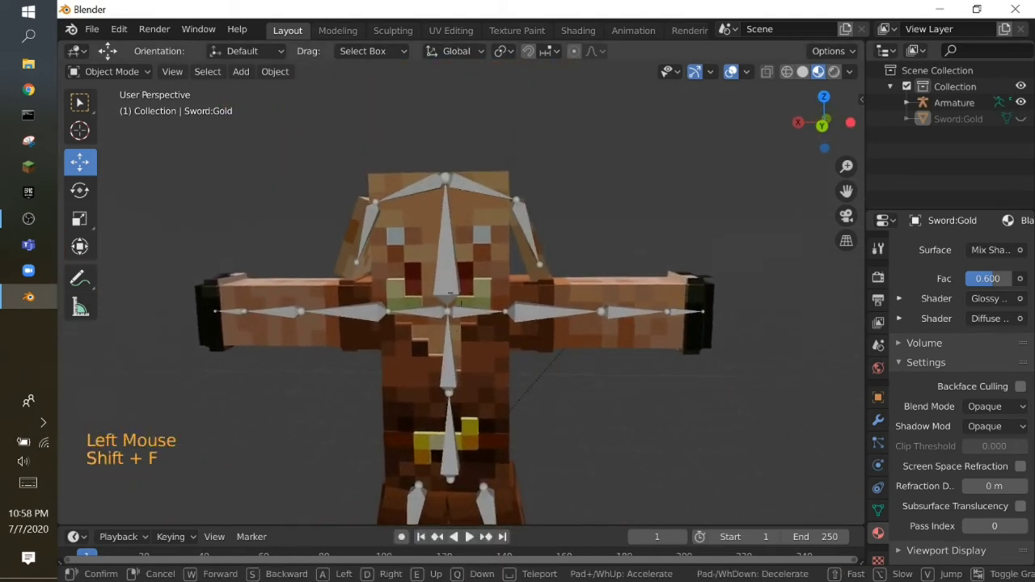
key(shift+f)
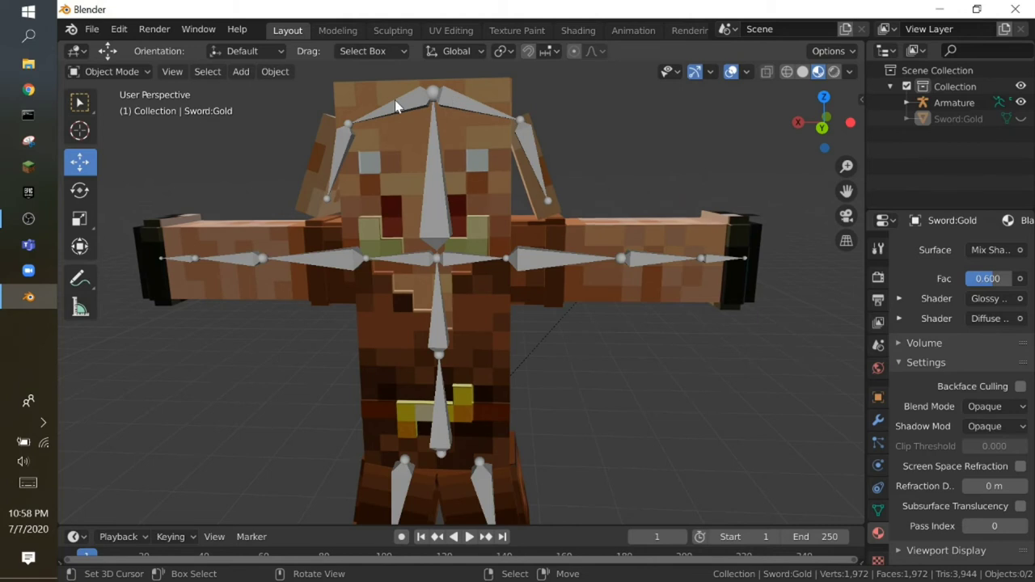
key(shift+f)
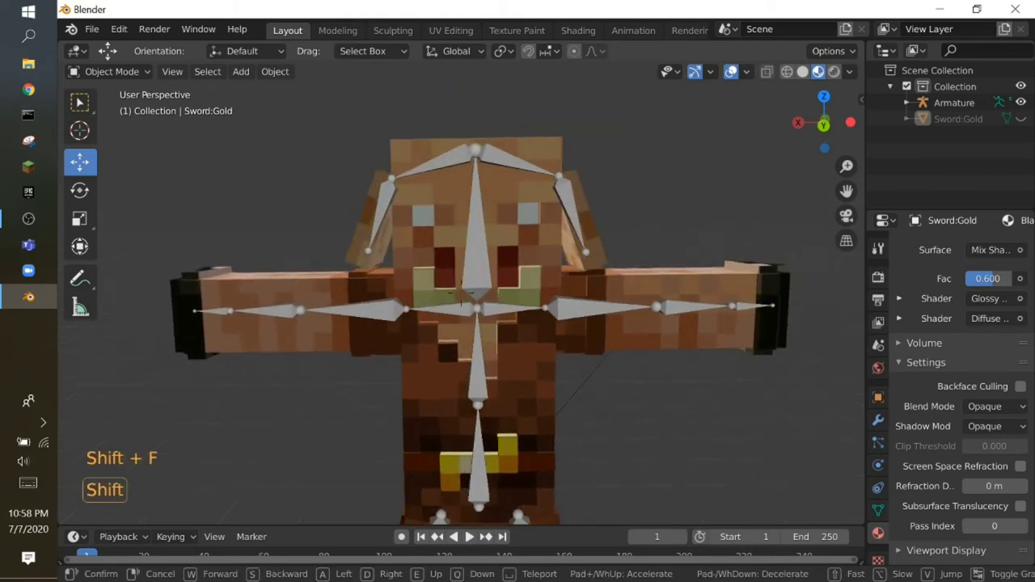
key(shift+f)
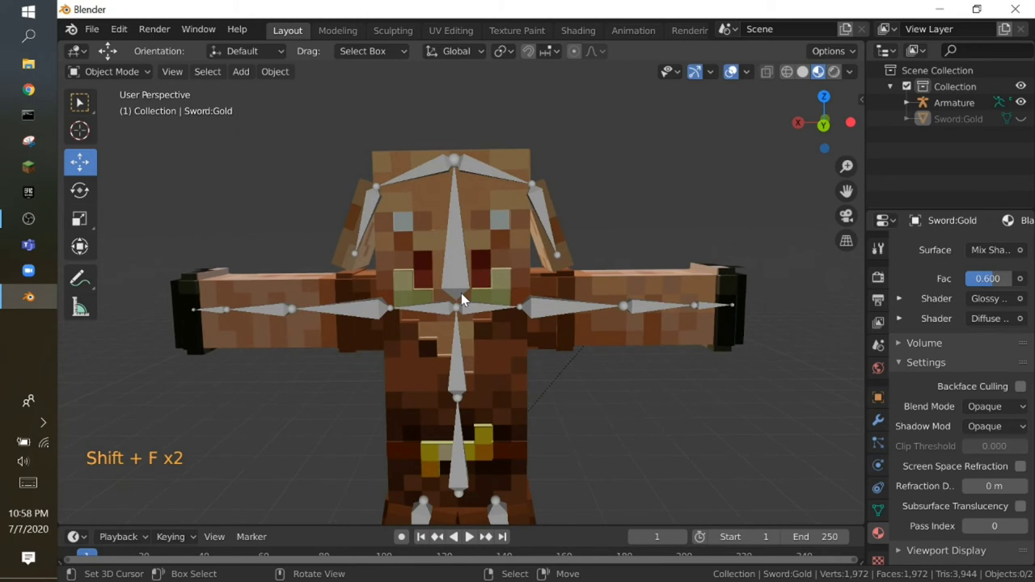
key(shift+f)
key(shift+f)
key(shift+f)
key(shift+f)
key(shift+f)
key(f)
key(shift+s)
key(shift+f)
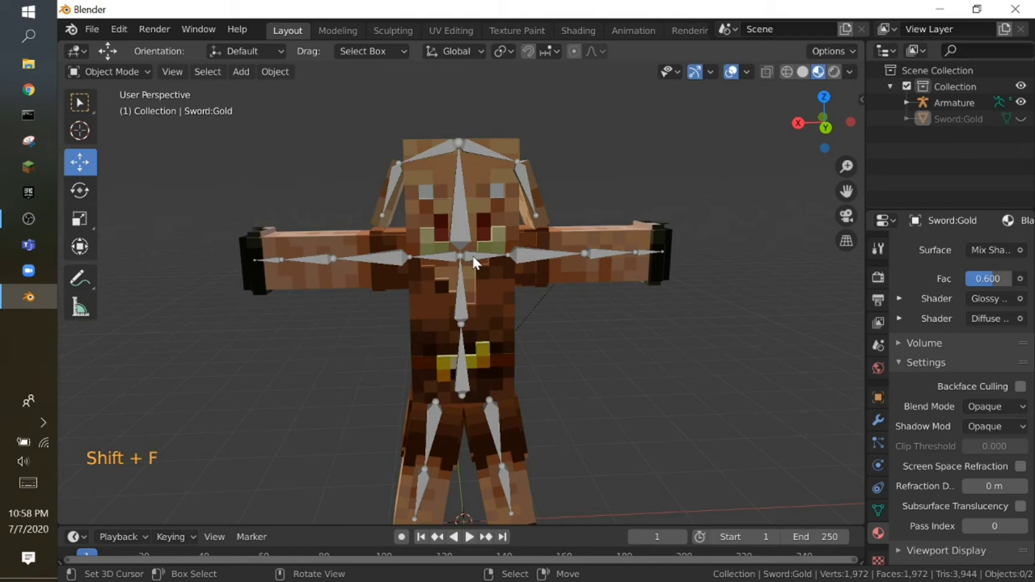
- In Pose Mode, test-rotate the piglin's arm and leg bones one after another
right_click(478, 257)
key(ctrl+Tab)
right_click(560, 251)
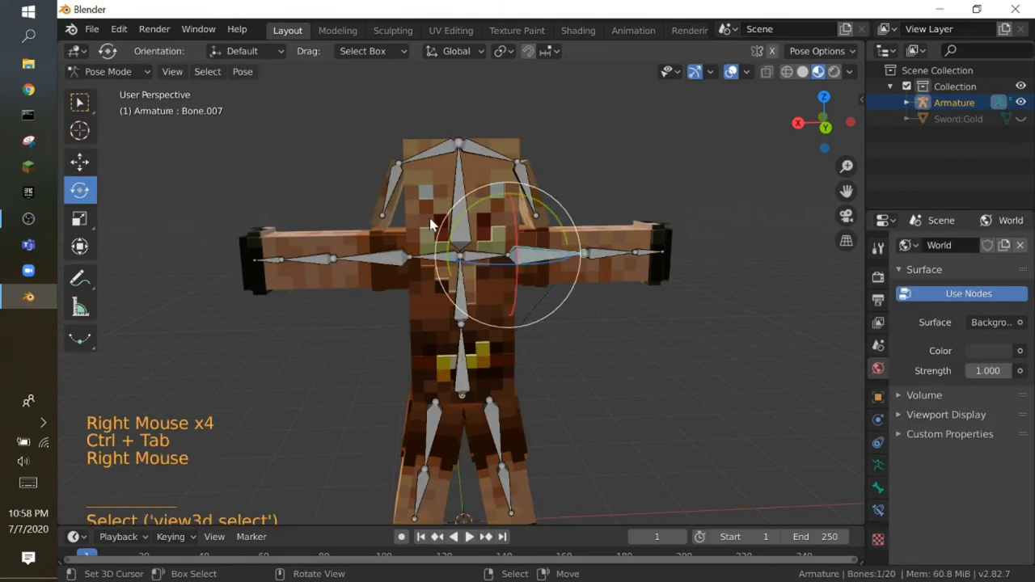
key(r)
right_click(561, 348)
key(r)
right_click(536, 299)
key(r)
right_click(398, 253)
key(r)
- Rotate the ear, head and root bones to tilt the head and body
right_click(535, 188)
key(r)
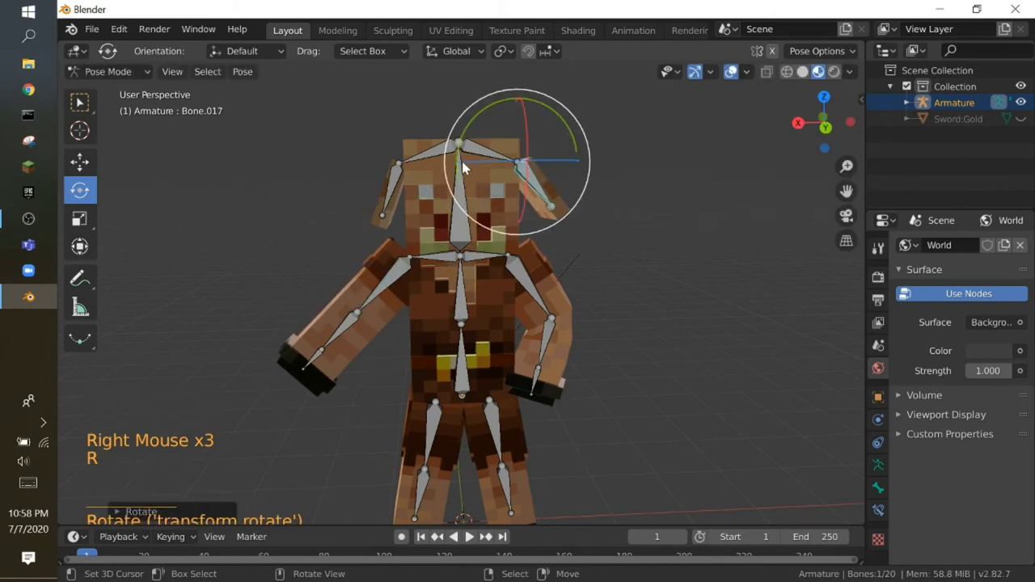
right_click(472, 171)
key(r)
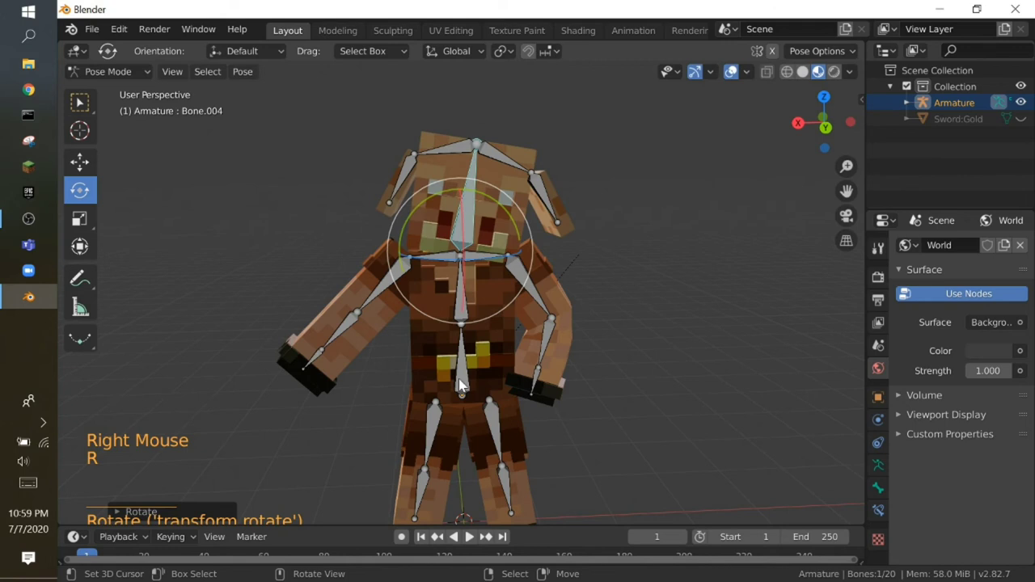
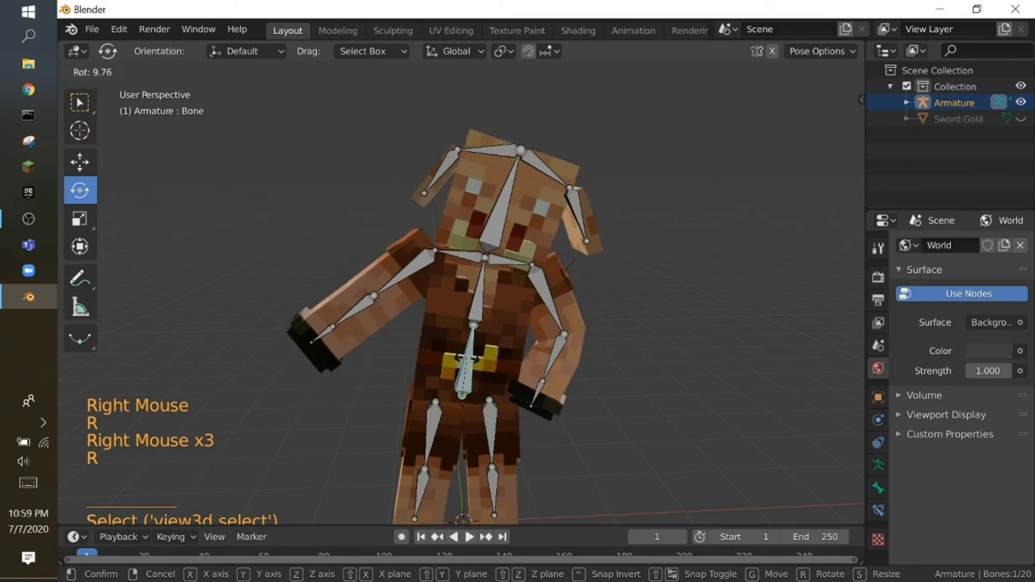
key(shift+f)
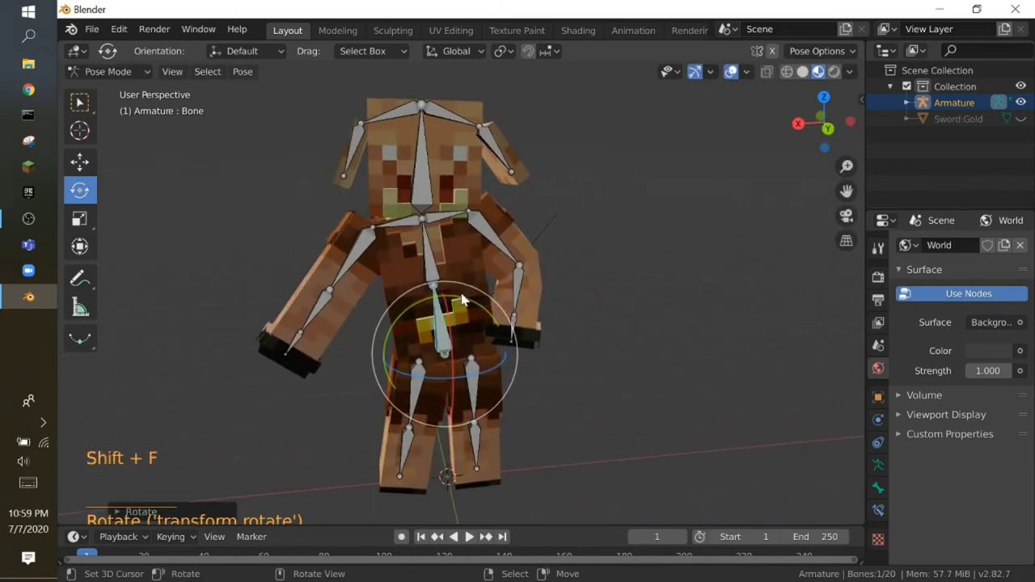
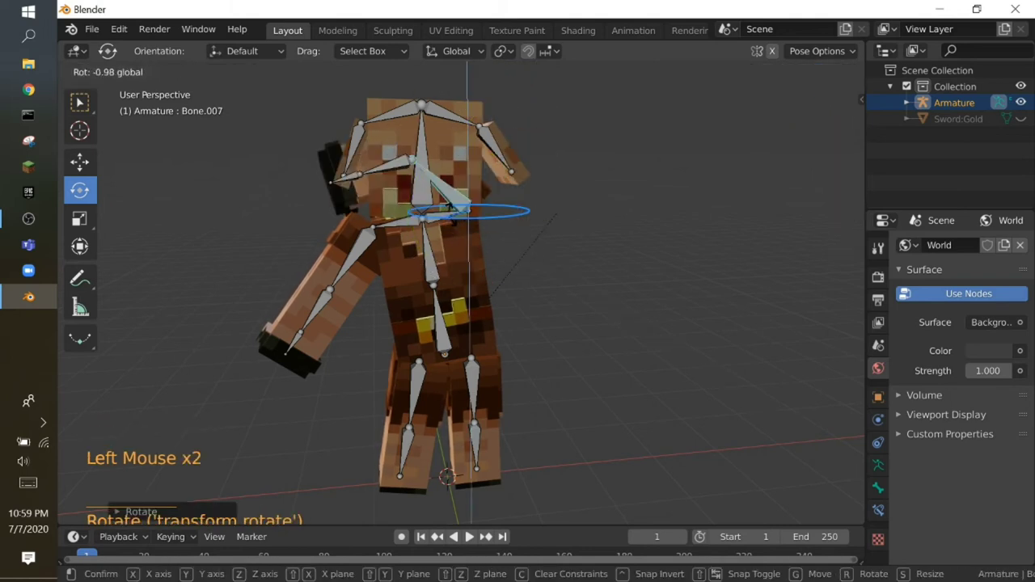
- Undo the test rotations so the arms return to their outstretched pose
key(ctrl+z)
key(ctrl+z)
key(ctrl+z)
key(ctrl+z)
key(ctrl+z)
key(ctrl+z)
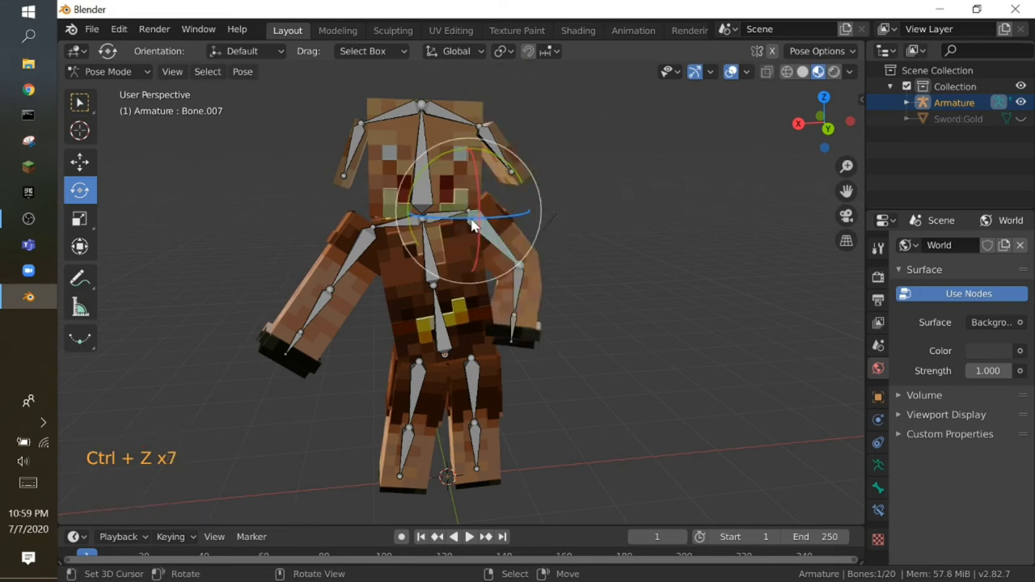
key(ctrl+z)
key(ctrl+z)
key(ctrl+z)
key(ctrl+z)
key(ctrl+z)
key(ctrl+z)
key(ctrl+z)
key(ctrl+z)
key(ctrl+z)
key(ctrl+z)
- Undo the remaining pose changes, leave Pose Mode and unhide the gold sword
key(ctrl+z)
key(ctrl+z)
key(ctrl+z)
key(ctrl+z)
key(ctrl+z)
key(ctrl+z)
key(ctrl+z)
key(ctrl+z)
key(ctrl+z)
key(shift+f)
key(ctrl+Tab)
key(shift+f)
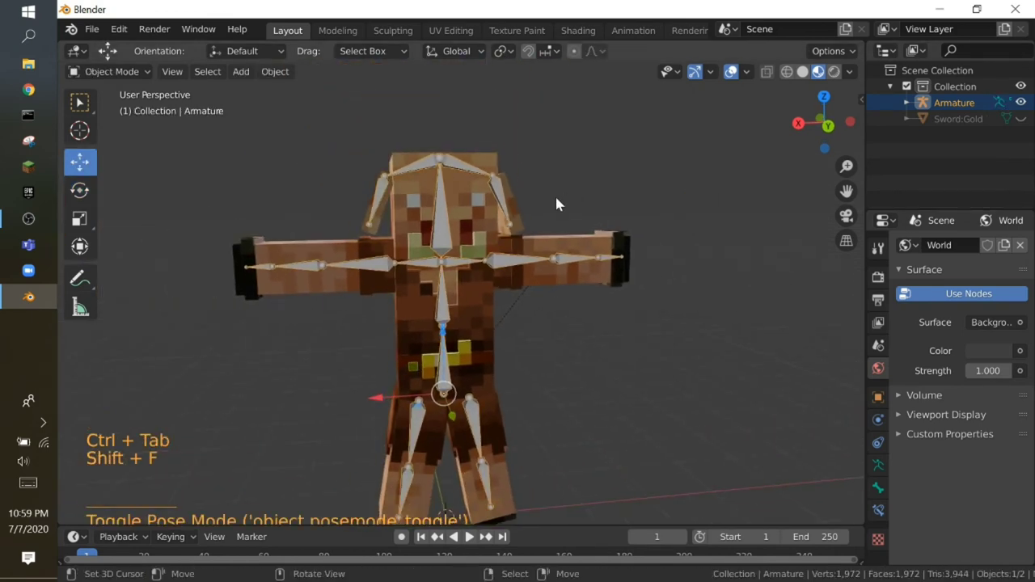
key(alt+h)
key(shift+f)
- Parent the Sword:Gold object to the piglin's hand bone with Ctrl+P > Bone
right_click(625, 401)
right_click(624, 402)
key(shift+f)
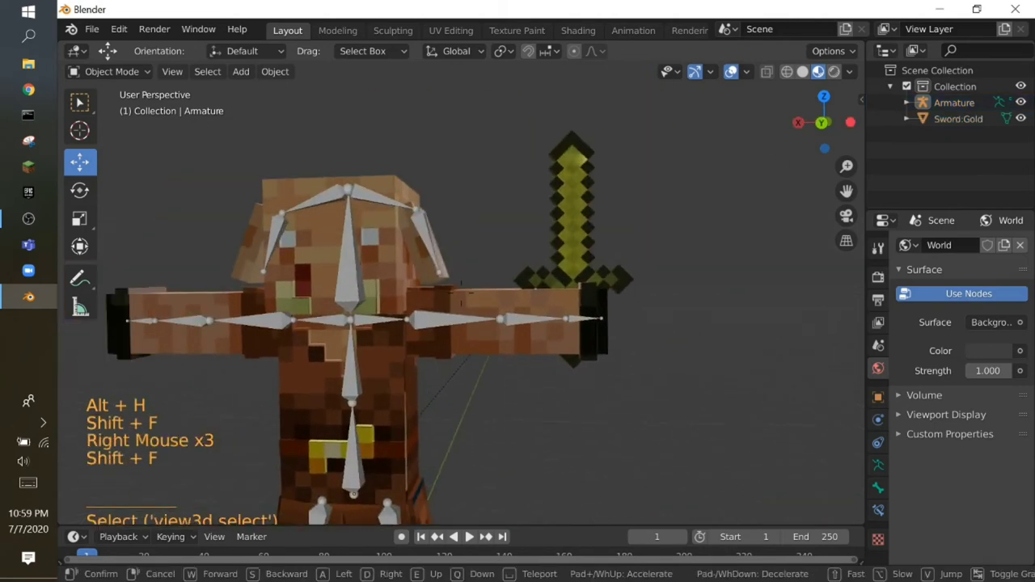
right_click(591, 248)
right_click(584, 320)
key(ctrl+Tab)
right_click(585, 319)
key(ctrl+p)
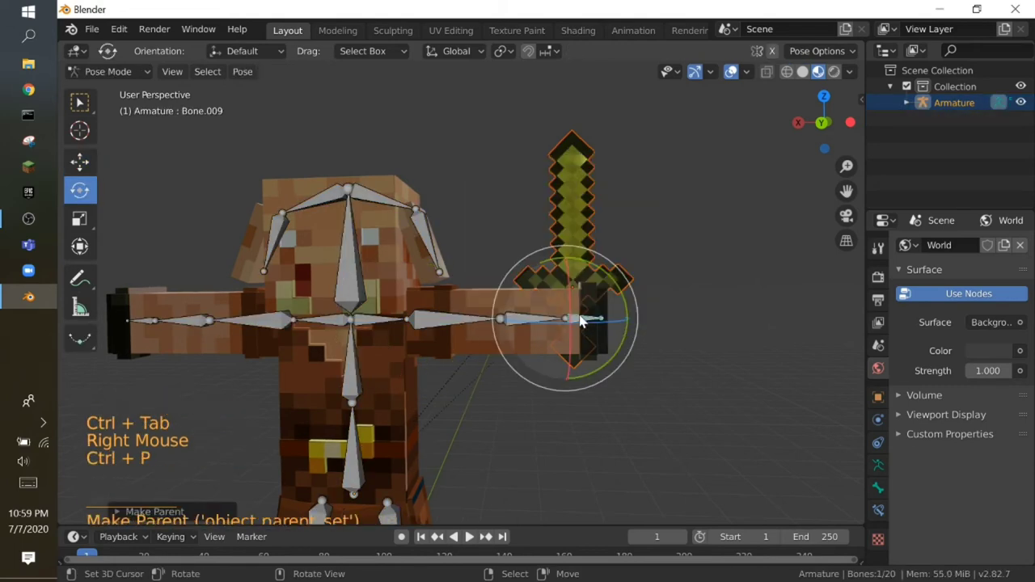
- In Pose Mode, rotate the hand and upper arm bones so the lowered arm holds the sword forward
key(ctrl+Tab)
right_click(585, 320)
right_click(585, 320)
key(ctrl+Tab)
right_click(585, 321)
key(r)
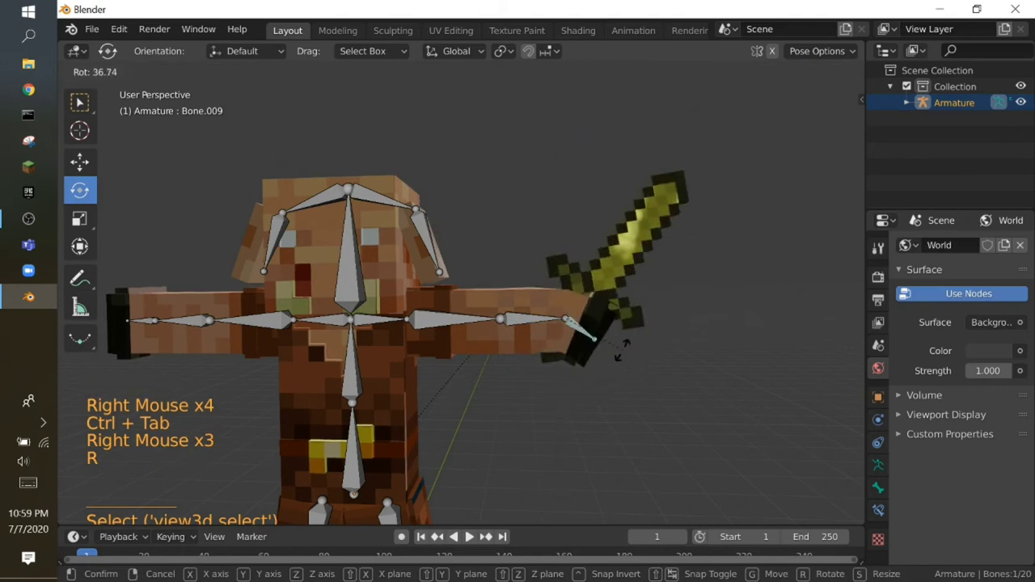
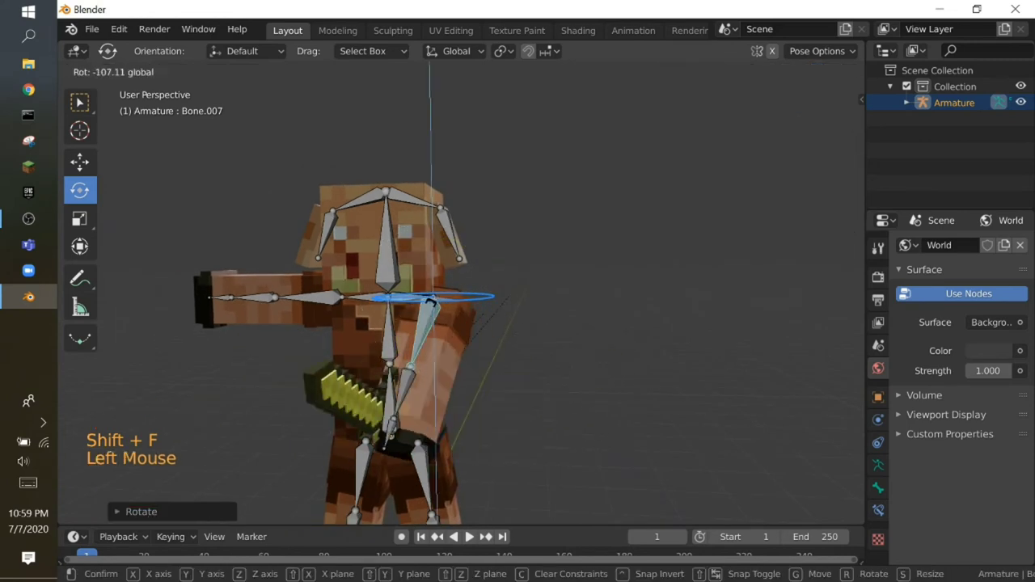
key(shift+f)
- Undo the last pose tweaks and return to Object Mode
click(687, 291)
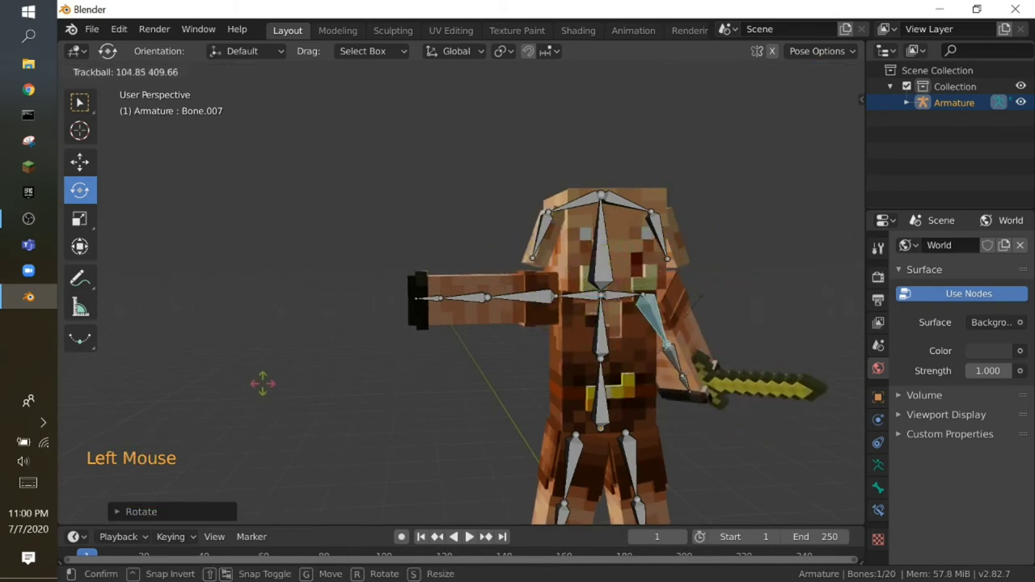
key(ctrl+z)
key(ctrl+z)
key(ctrl+z)
key(ctrl+z)
key(ctrl+z)
key(shift+f)
key(Tab)
key(shift+f)
key(Tab)
key(shift+f)
- Select all objects and delete the piglin, armature and sword, leaving an empty scene
key(a)
key(Delete)
key(shift+f)
key(shift+f)
key(shift+f)
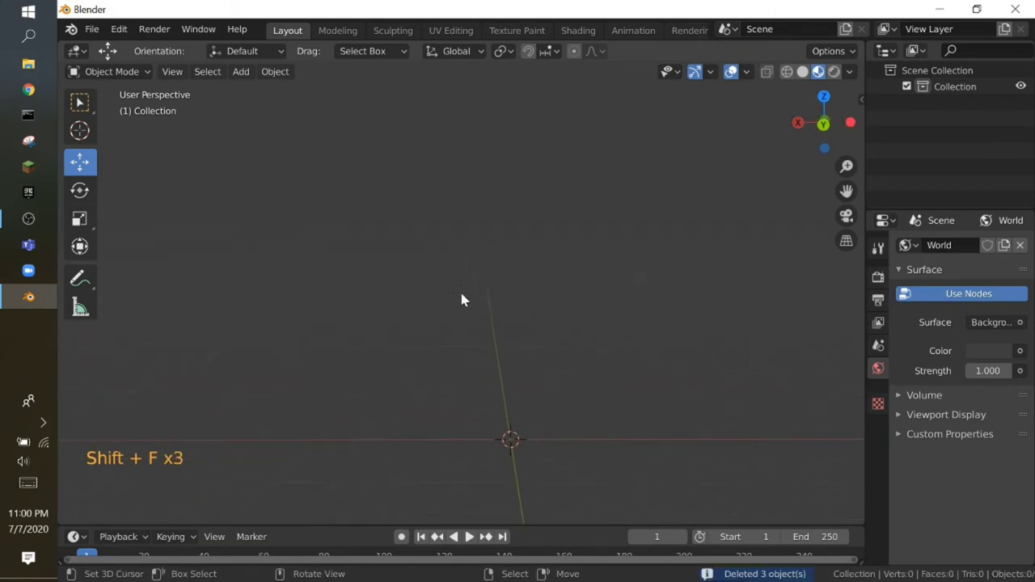
key(shift+f)
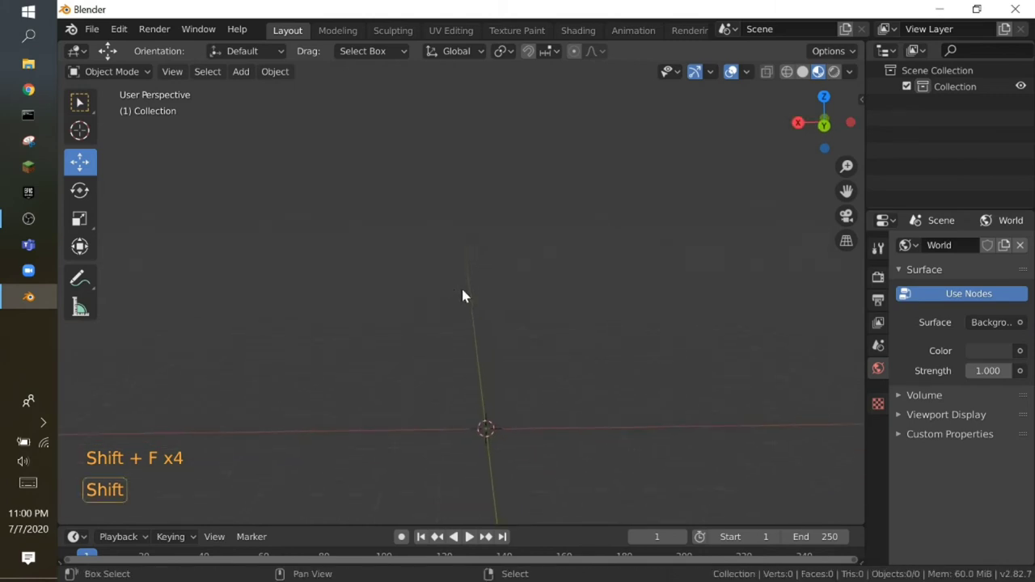
key(shift+f)
key(shift+f)
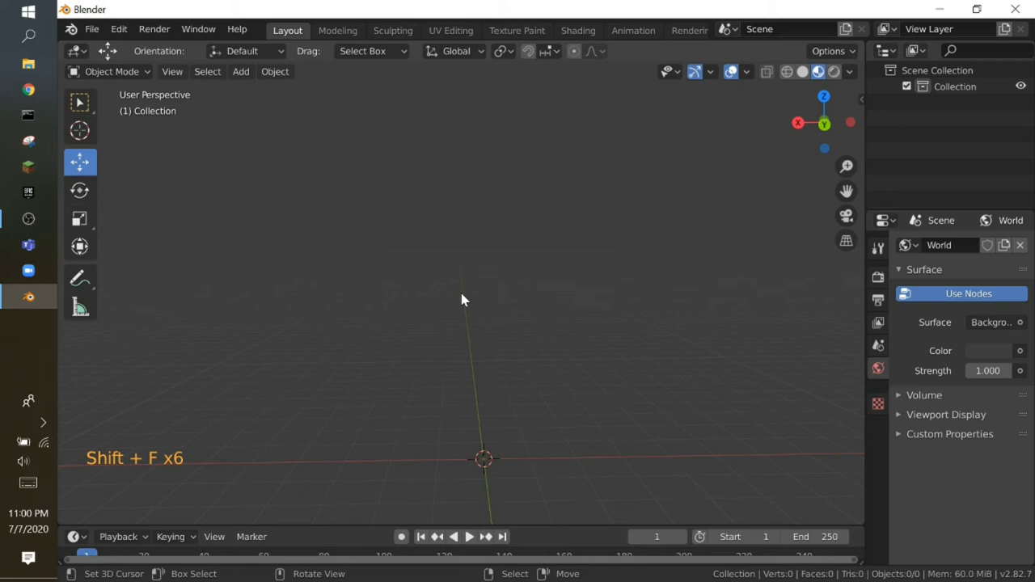
key(shift+f)
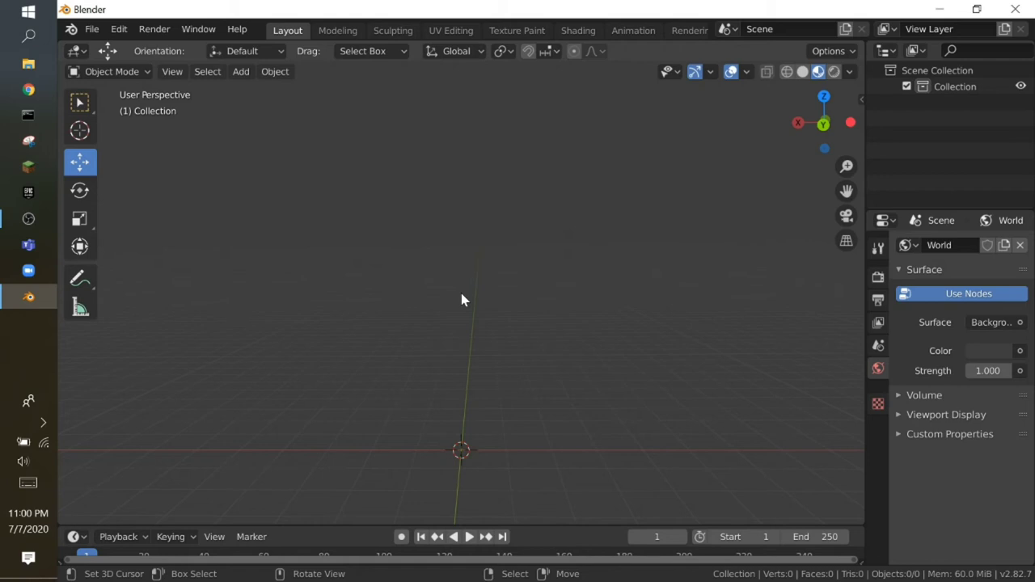
key(shift+f)
key(shift+f)
key(shift+f)
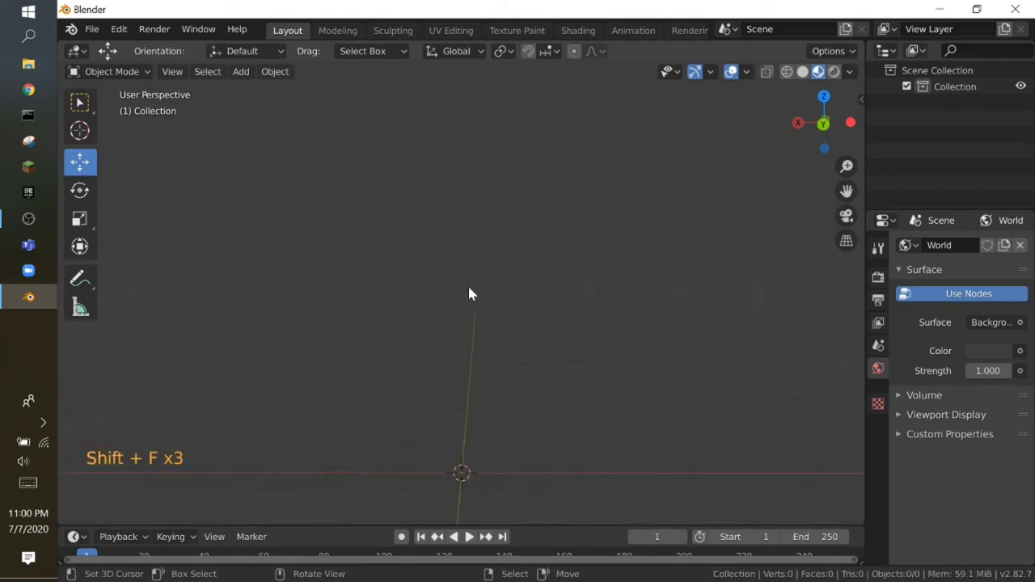
key(shift+f)
- Add a cube from Add > Mesh and show it with Solid viewport shading
key(shift+a)
key(shift+a)
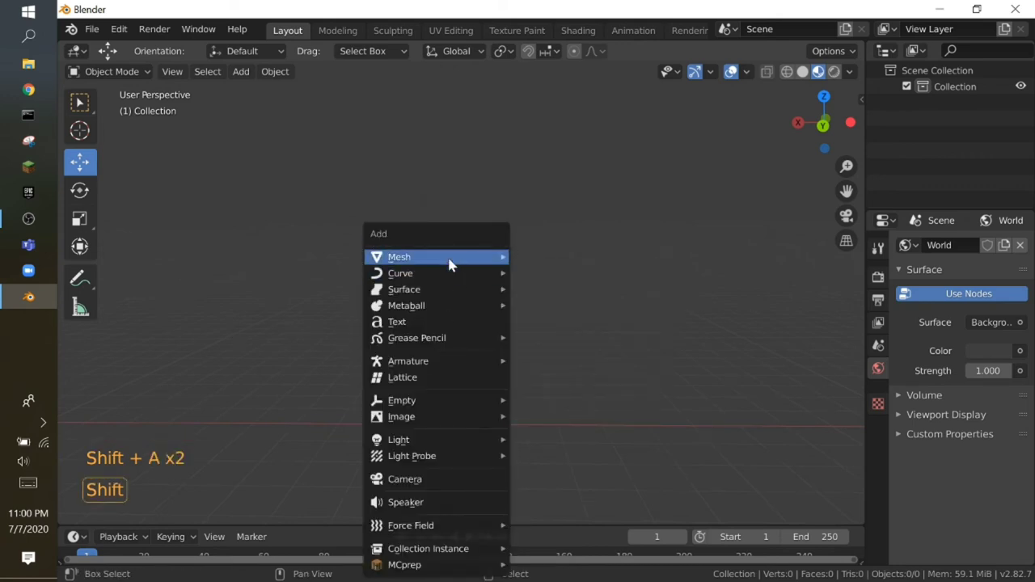
key(shift+f)
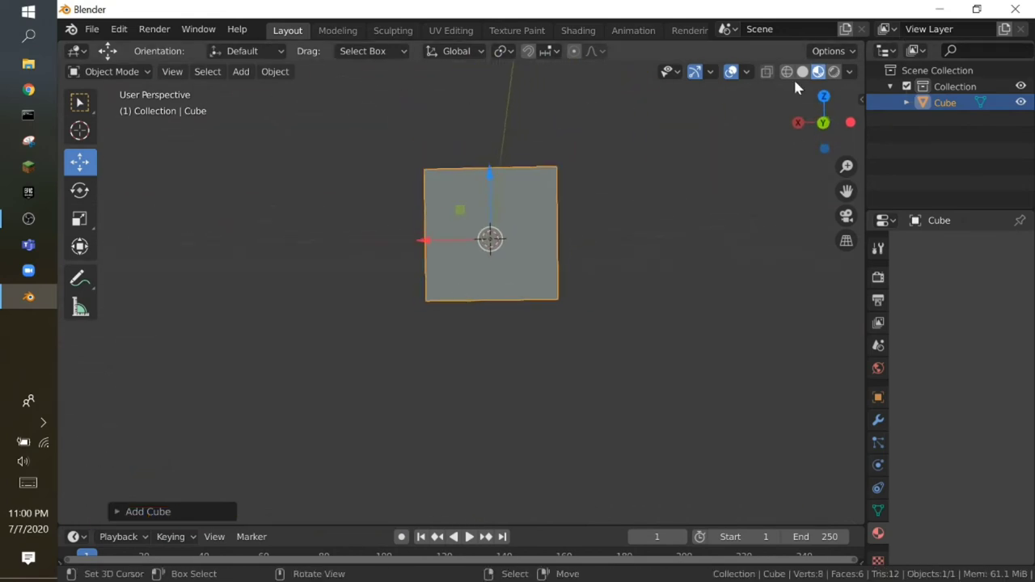
click(808, 76)
key(shift+f)
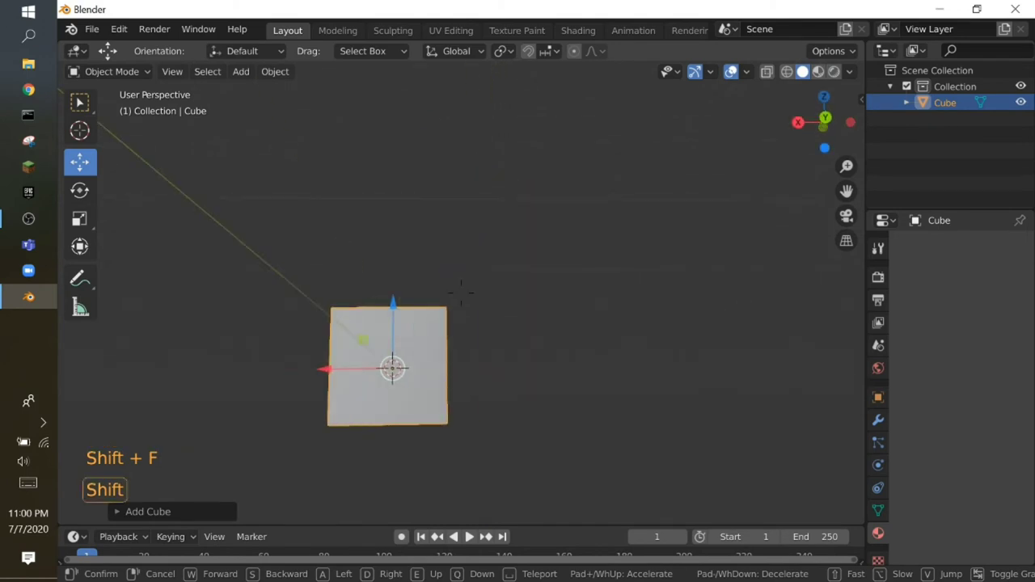
- Duplicate the cube and move the copy up along Z to sit directly on top of the original
key(shift+d)
right_click(466, 297)
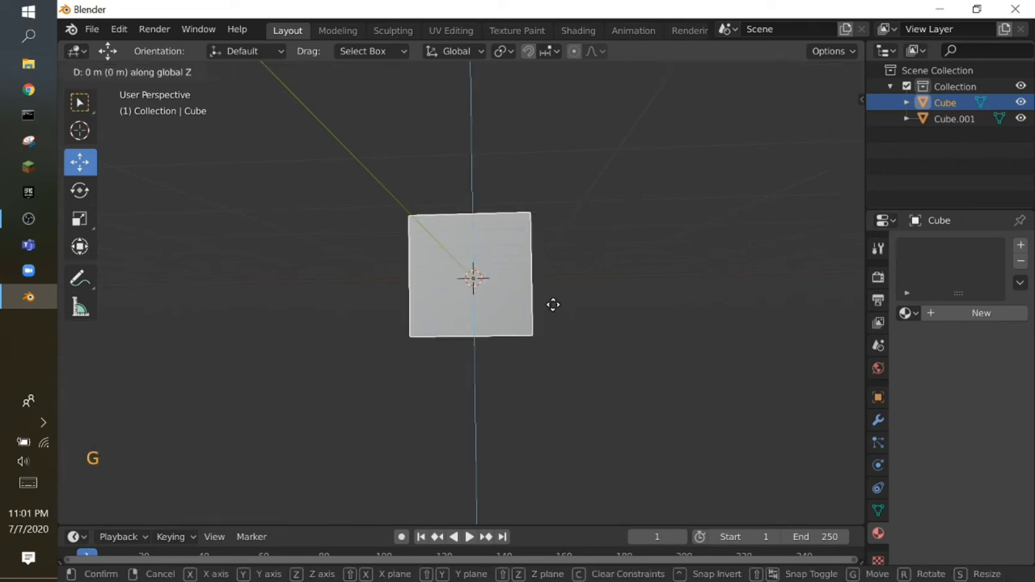
key(shift+f)
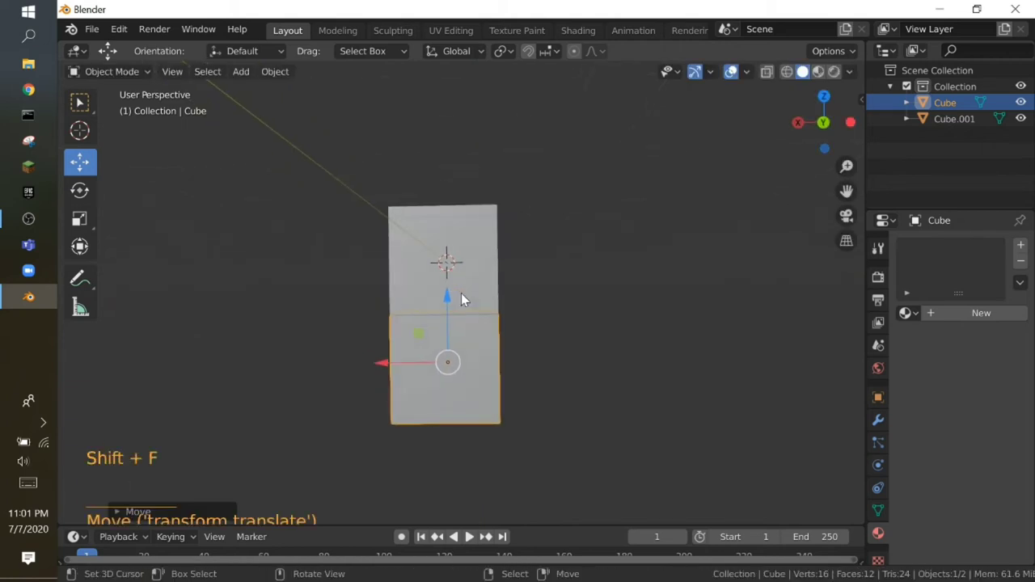
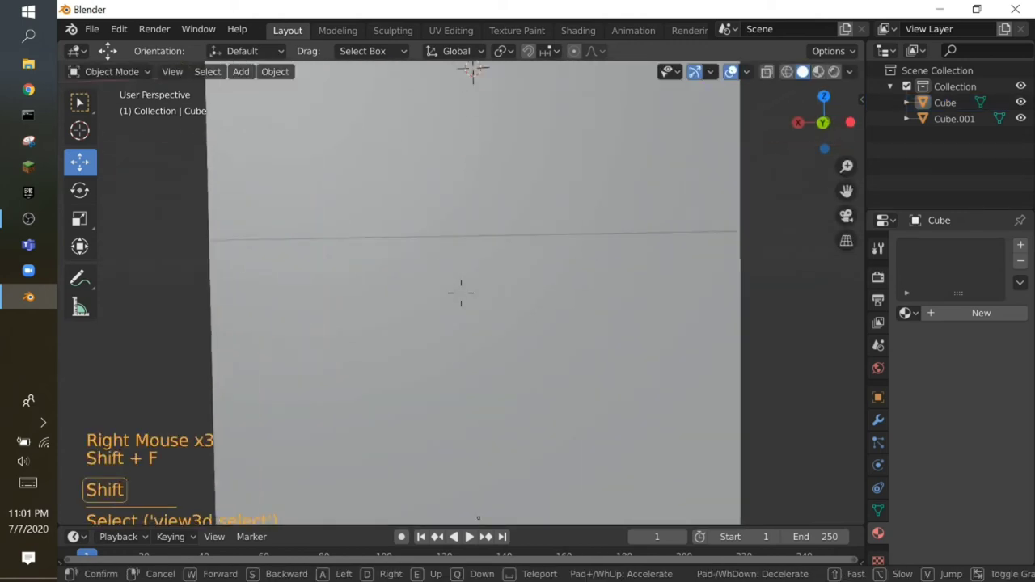
right_click(466, 297)
key(shift+f)
right_click(696, 255)
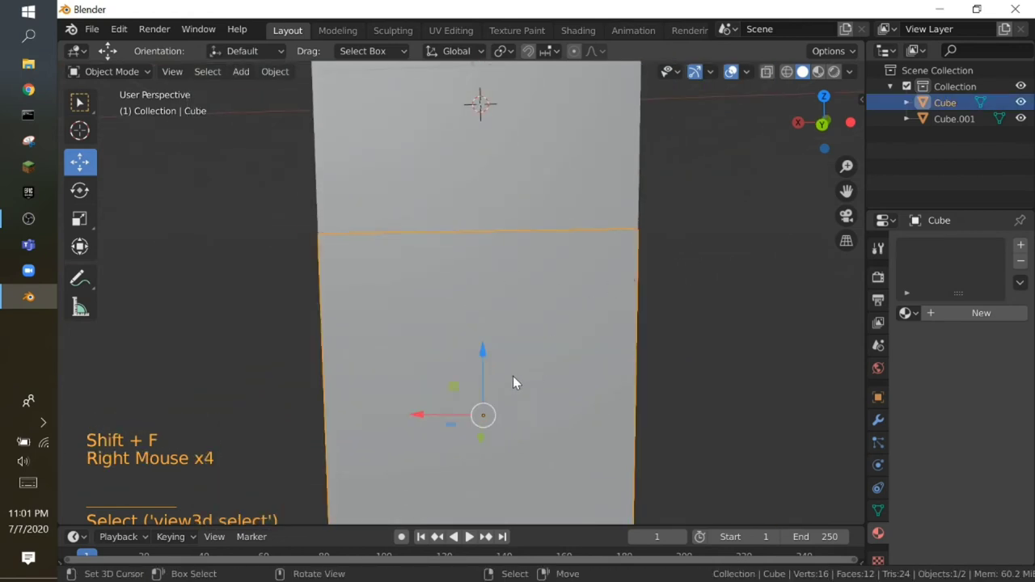
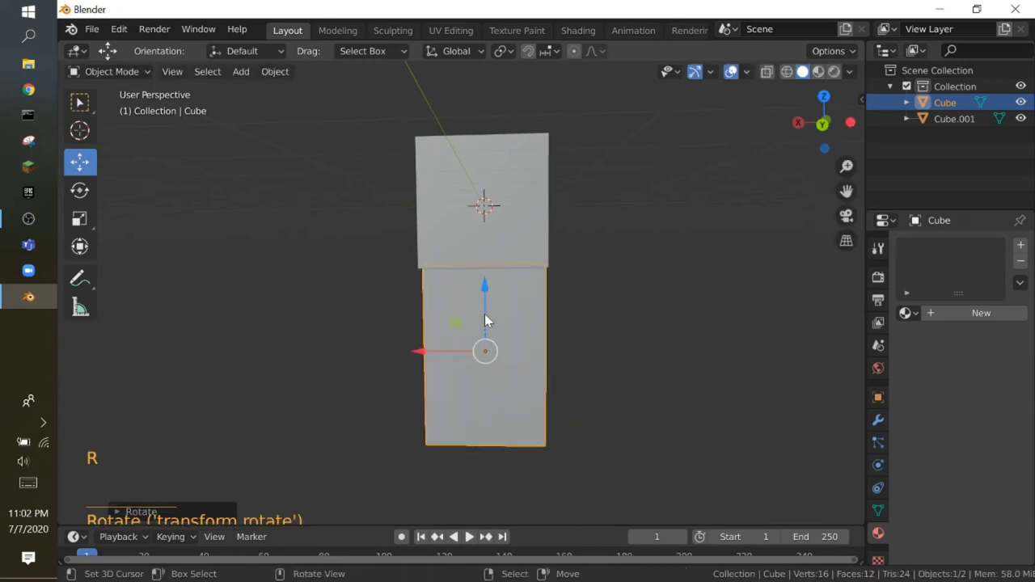
- Duplicate the leg block with Shift+D and slide the copy sideways into place as the first arm
key(shift+f)
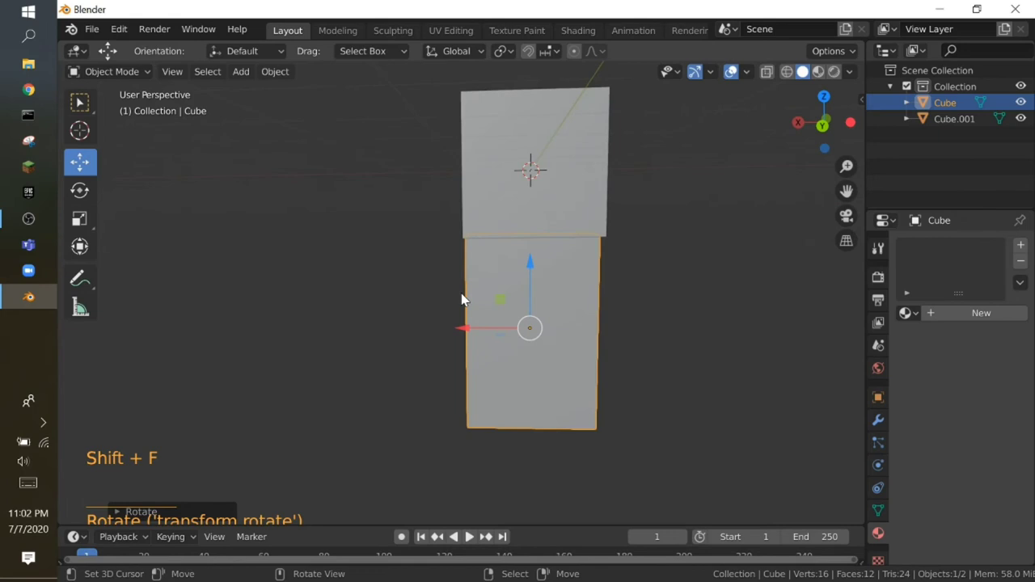
key(shift+d)
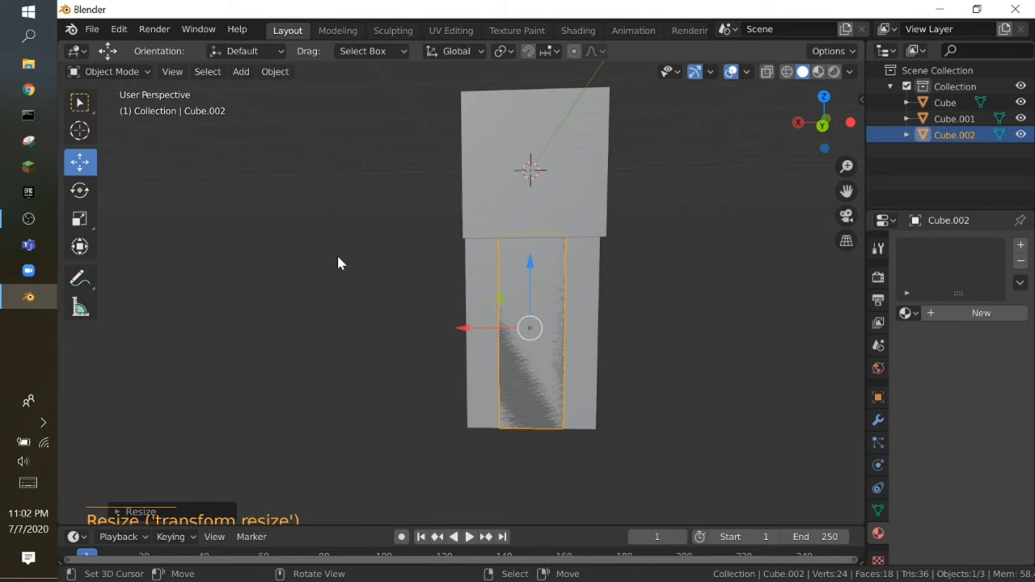
key(shift+f)
key(shift+f)
key(shift+d)
right_click(466, 297)
right_click(412, 319)
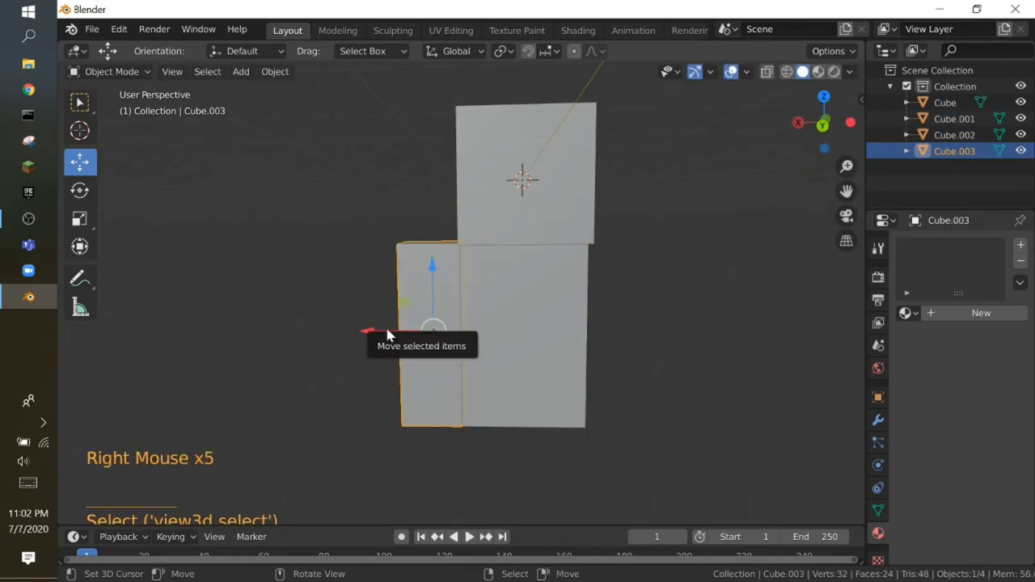
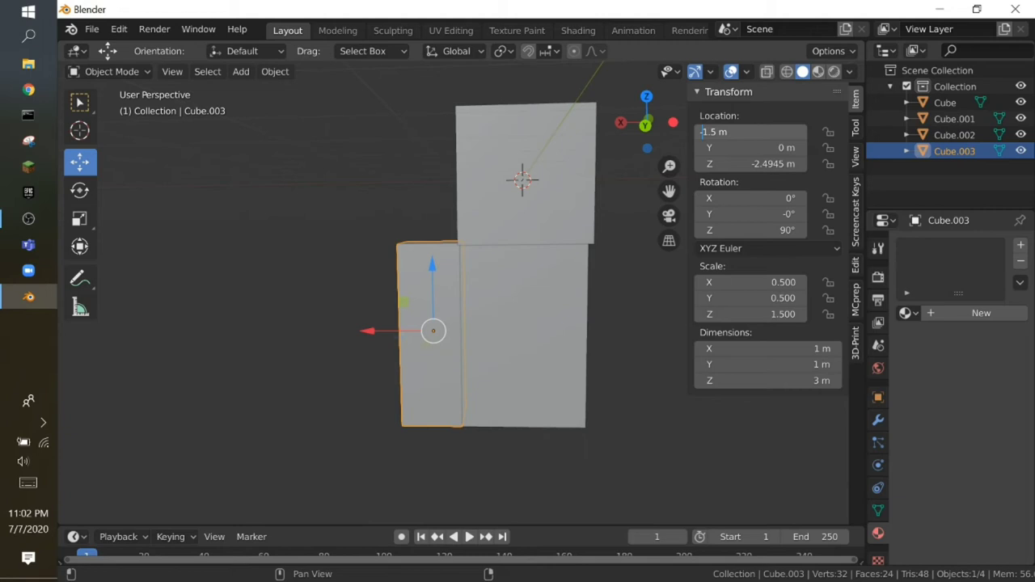
key(shift+f)
- Duplicate the arm to the other side of the torso and centre the leg block under the torso
key(shift+f)
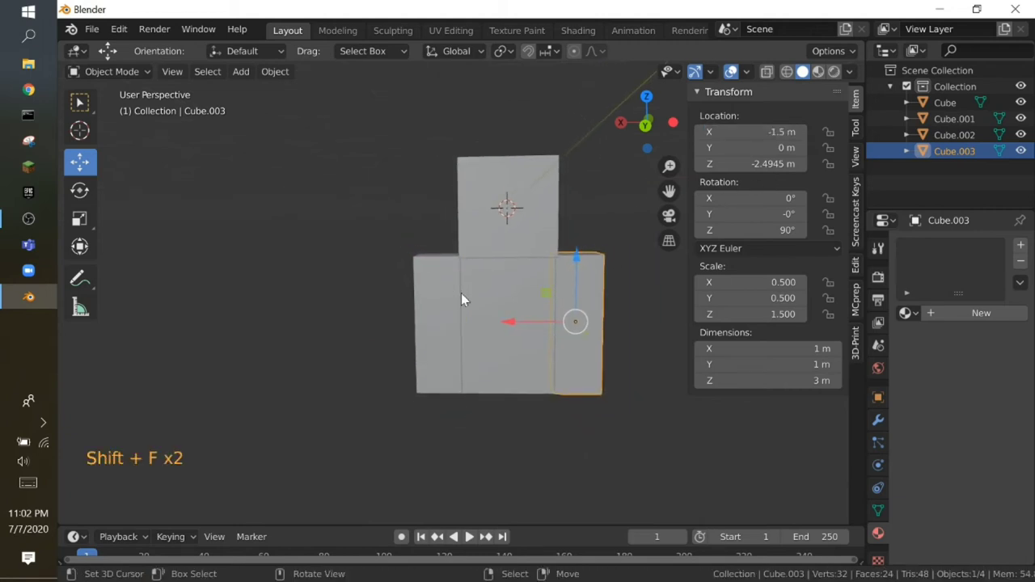
key(shift+d)
right_click(467, 297)
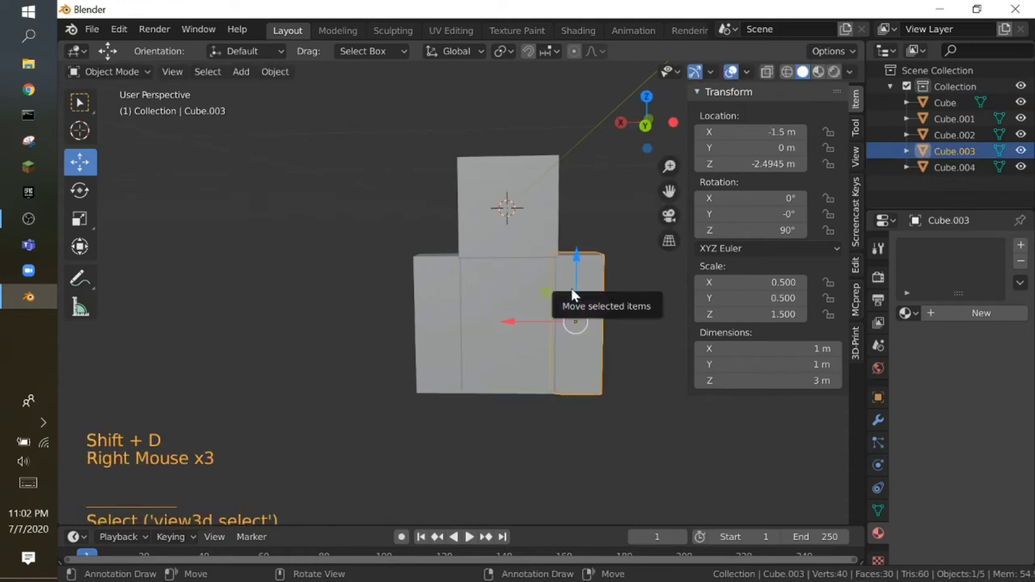
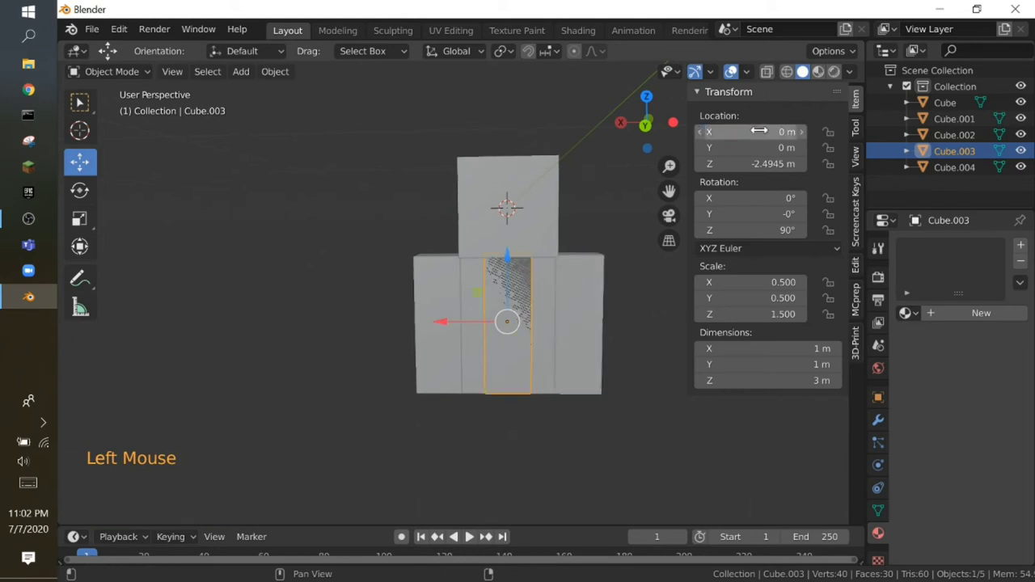
key(shift+f)
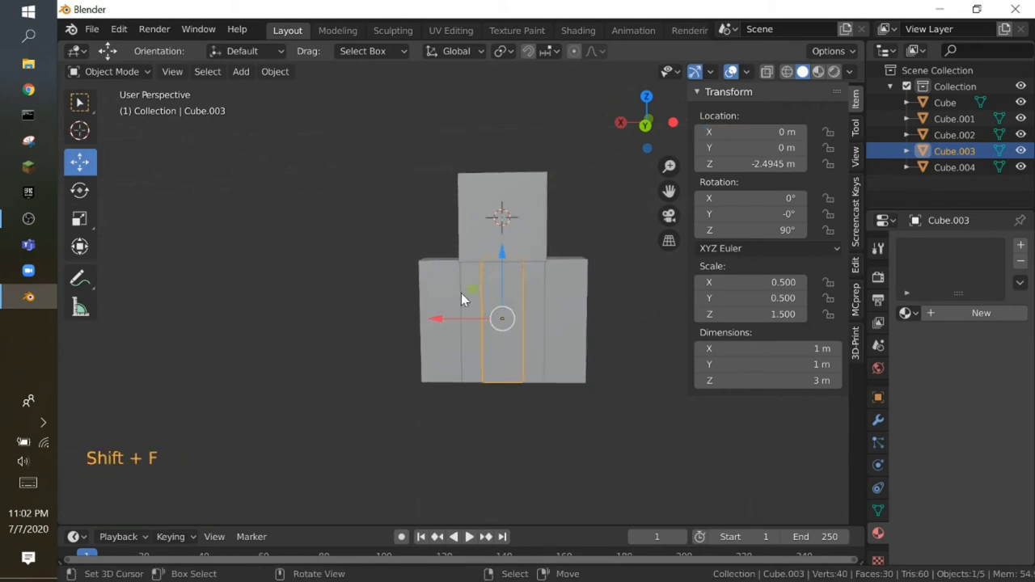
key(g)
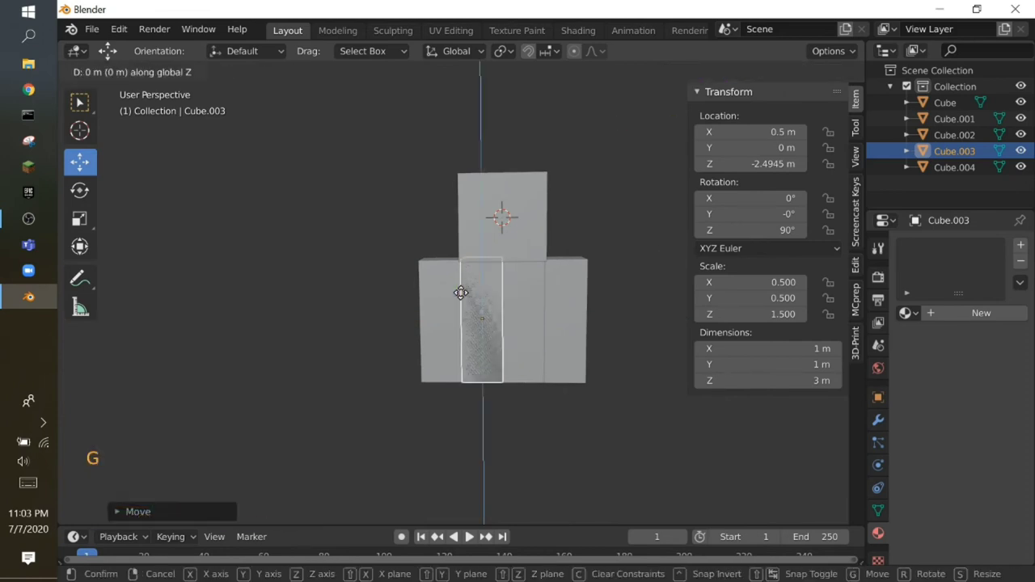
key(shift+f)
- Duplicate the leg block again to make the second leg beside the first
key(shift+d)
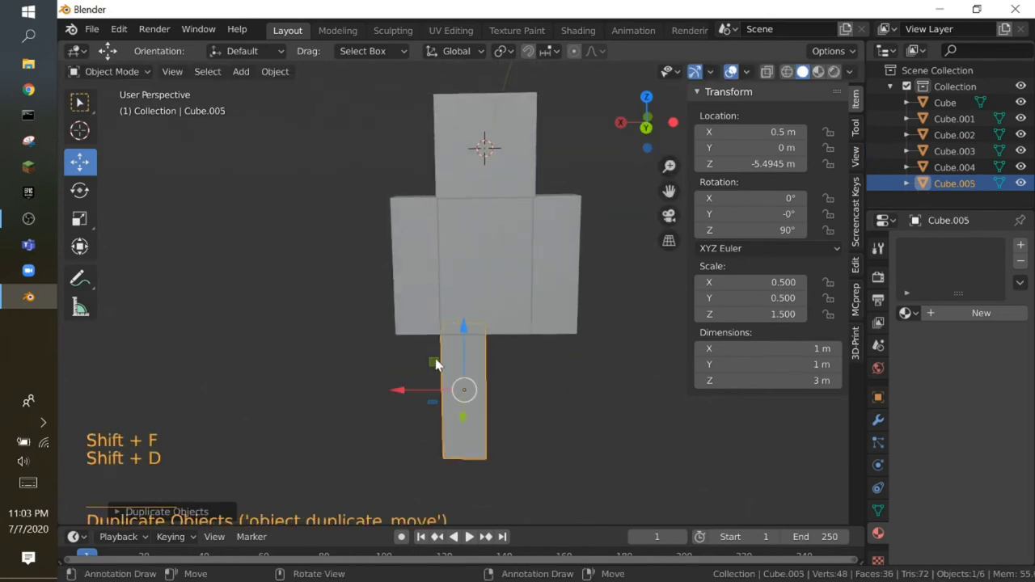
click(418, 396)
key(shift+f)
right_click(712, 401)
right_click(712, 401)
key(shift+f)
- Select the head cube, give it a new material and fly around the figure to inspect it
key(n)
key(shift+f)
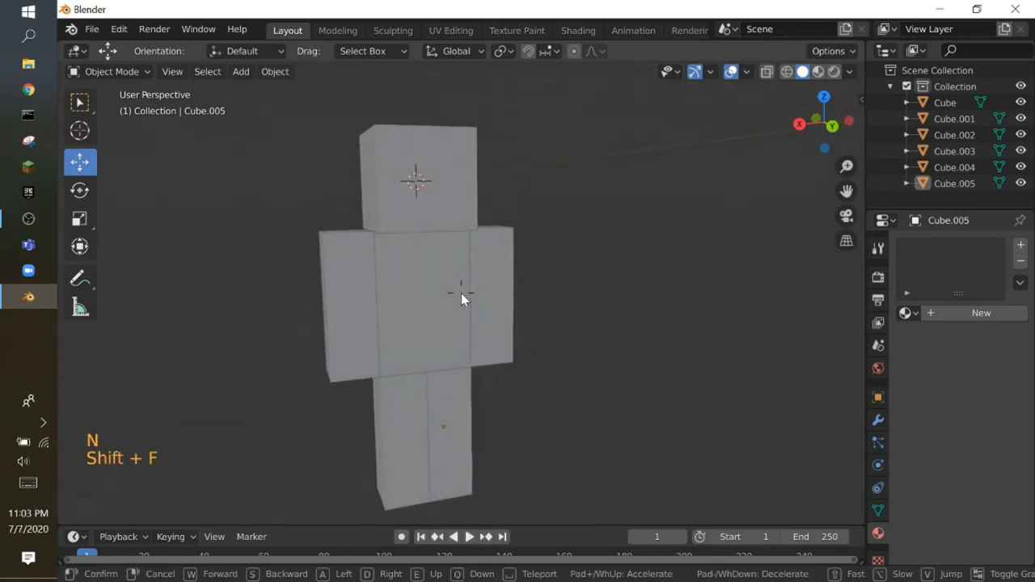
key(shift+f)
right_click(672, 238)
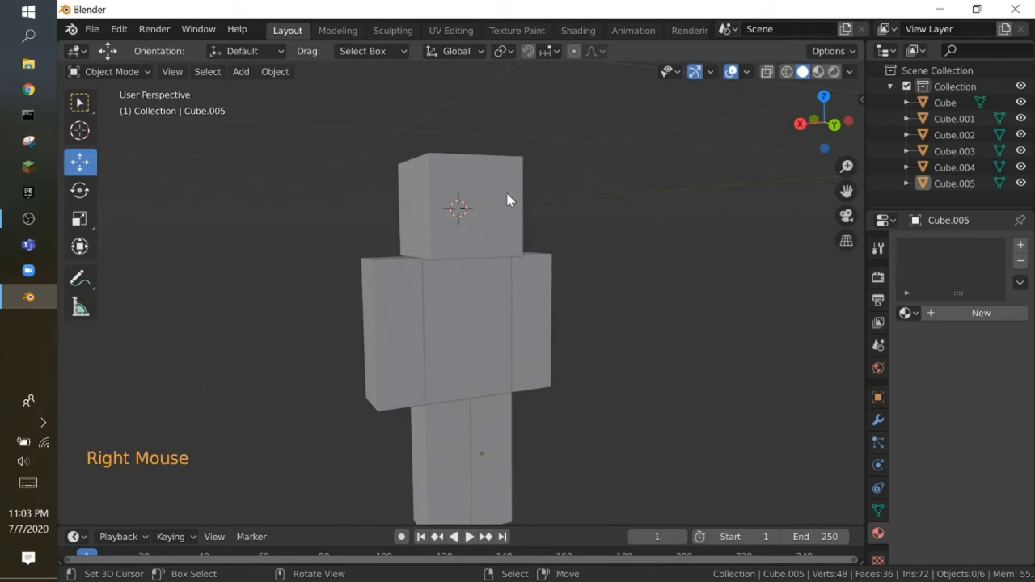
click(824, 76)
key(shift+f)
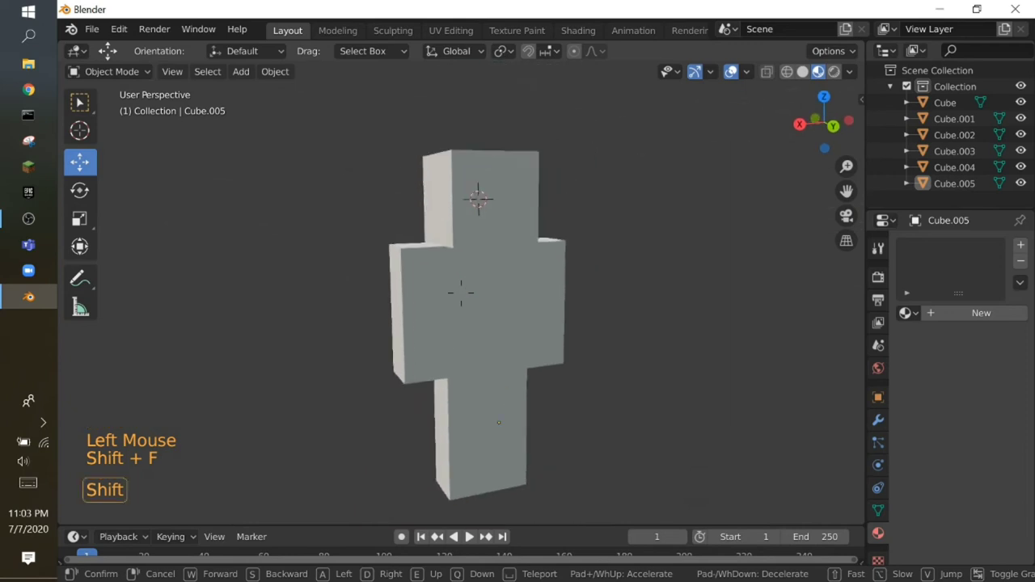
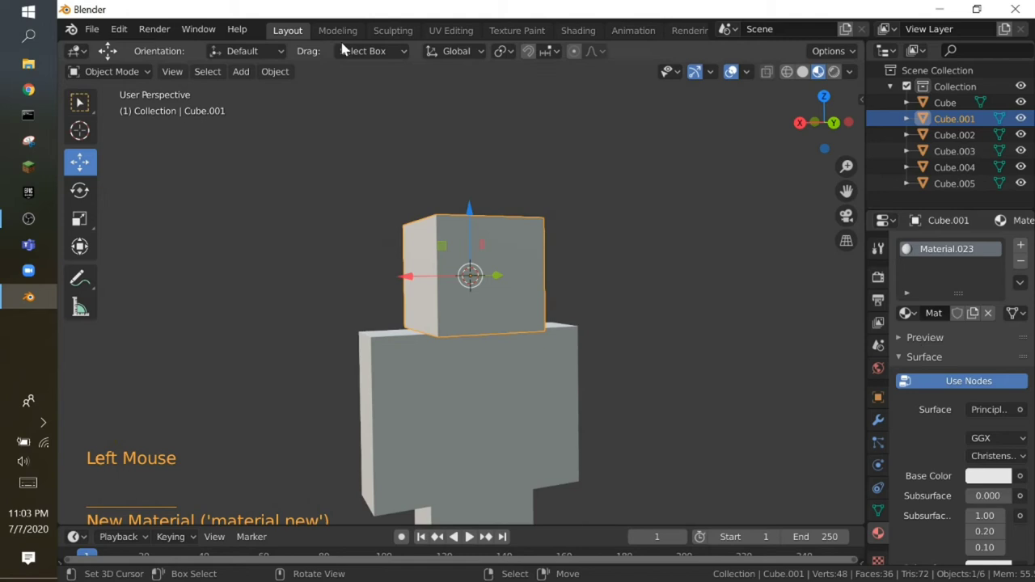
- Split the 3D viewport vertically into two side-by-side views of the figure
right_click(348, 41)
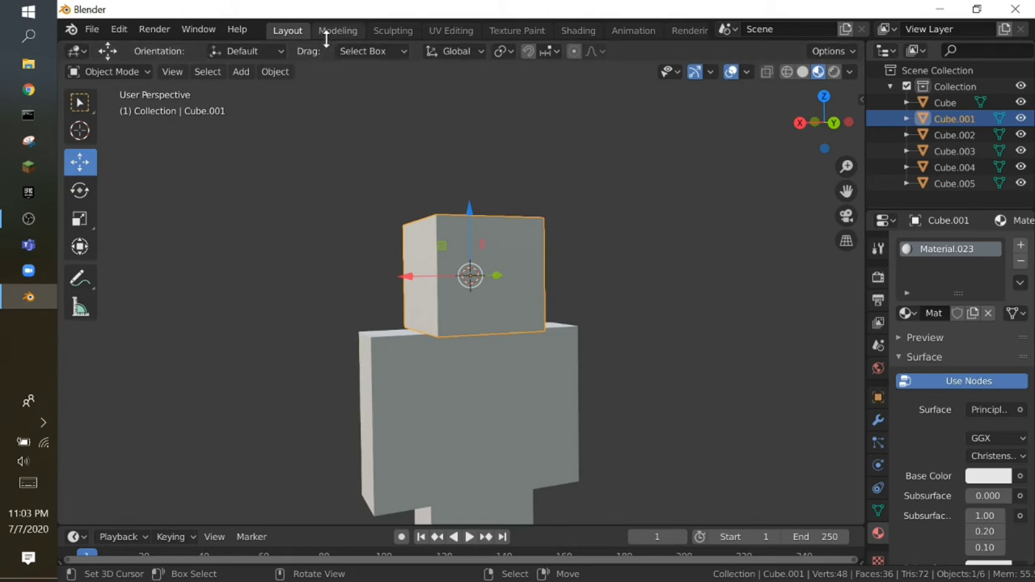
right_click(332, 39)
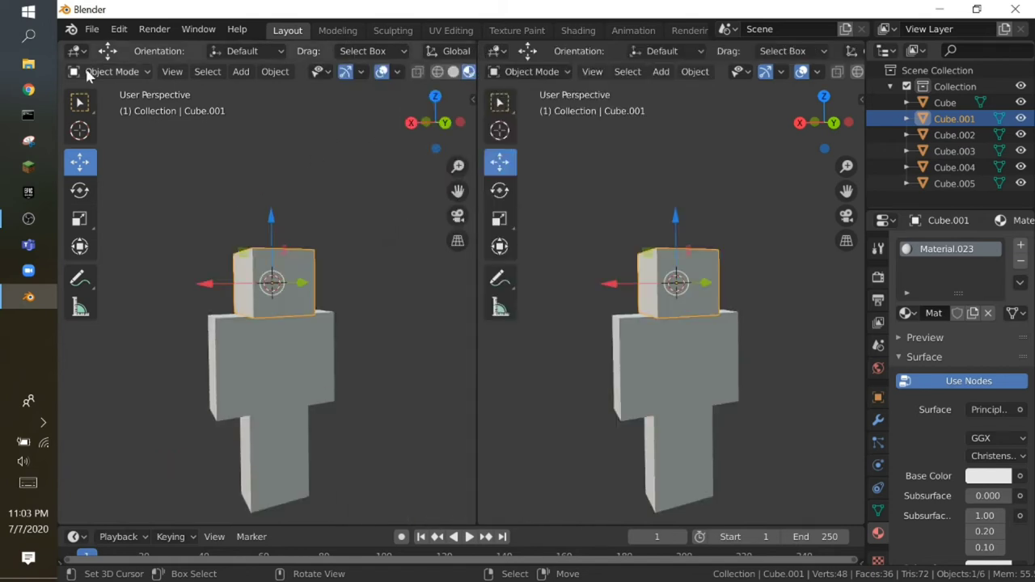
- Make the left view an Image Editor showing PIGLINSKIN.png and use that image as the head material's Base Color
click(84, 56)
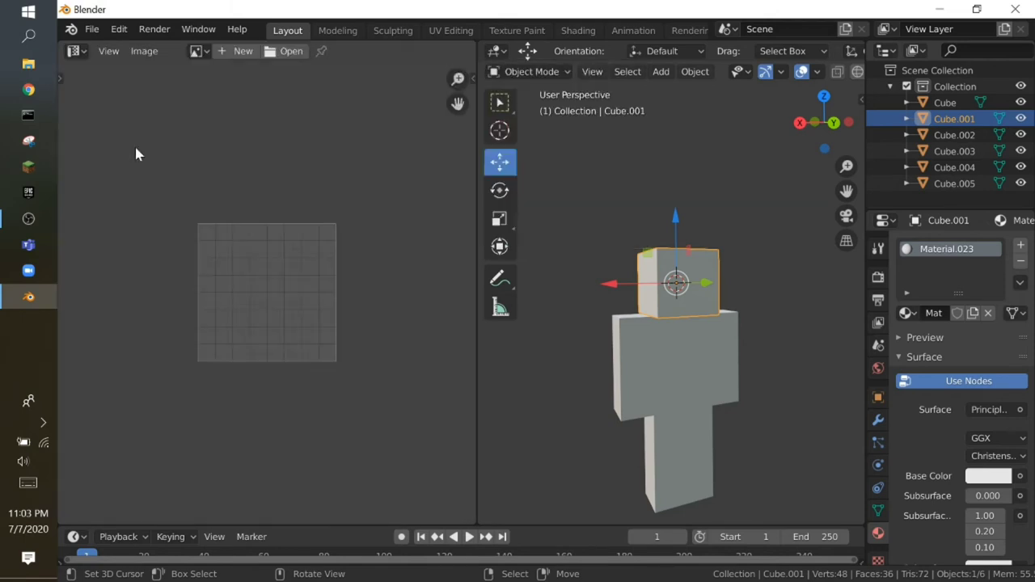
scroll(up, 3)
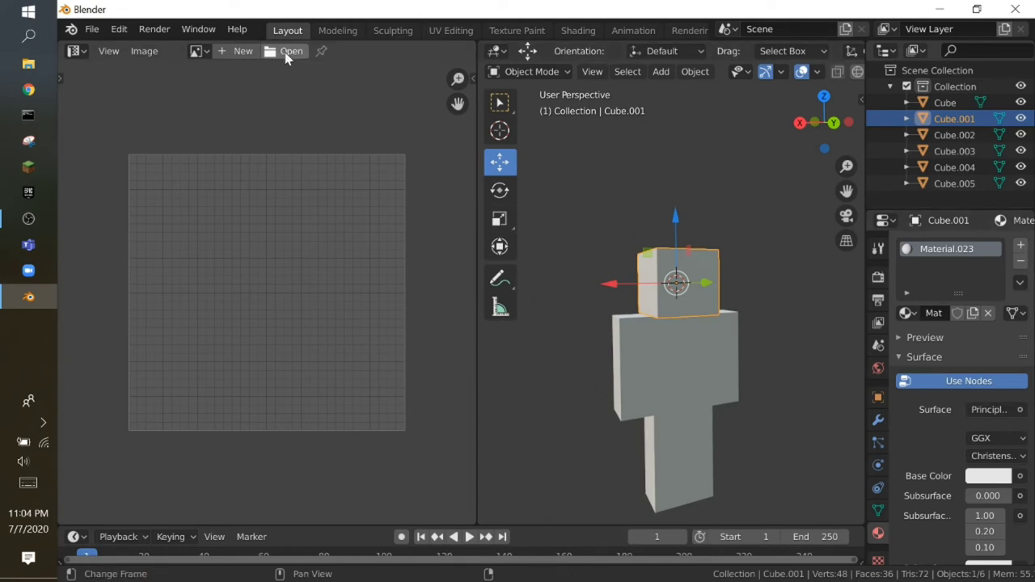
click(290, 53)
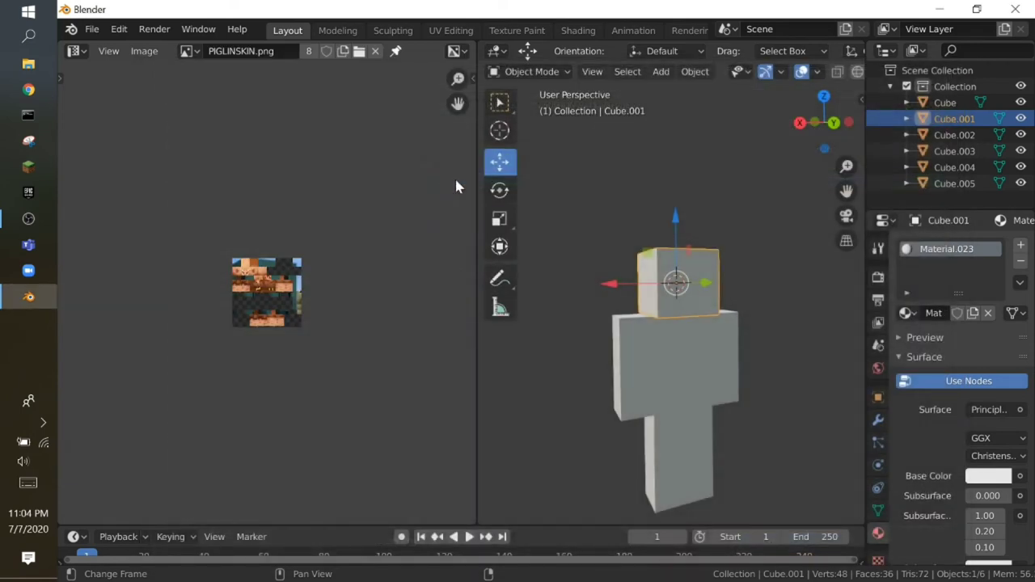
scroll(up, 3)
scroll(down, 3)
click(1028, 470)
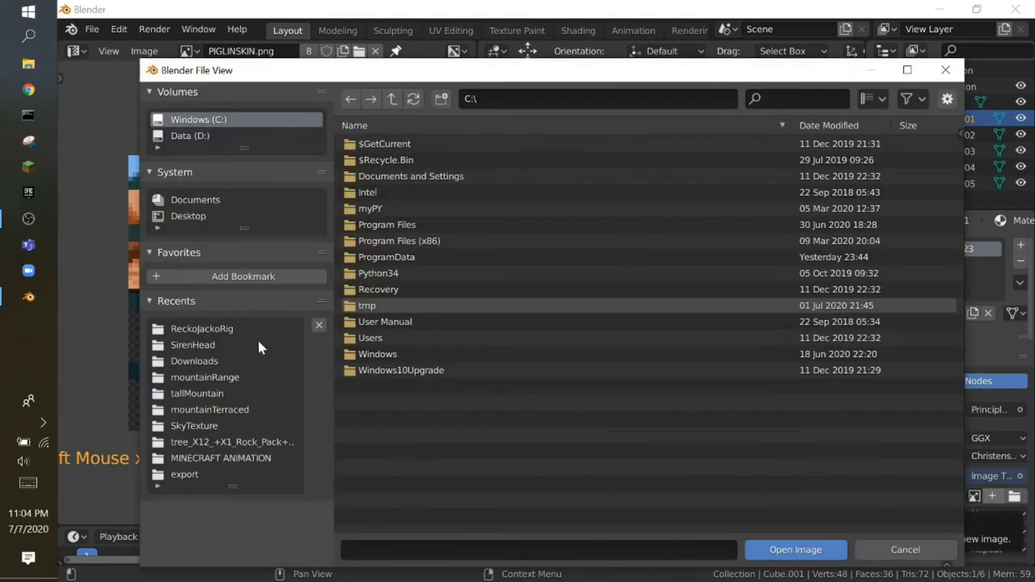
scroll(up, 3)
scroll(down, 3)
middle_click(762, 309)
middle_click(775, 307)
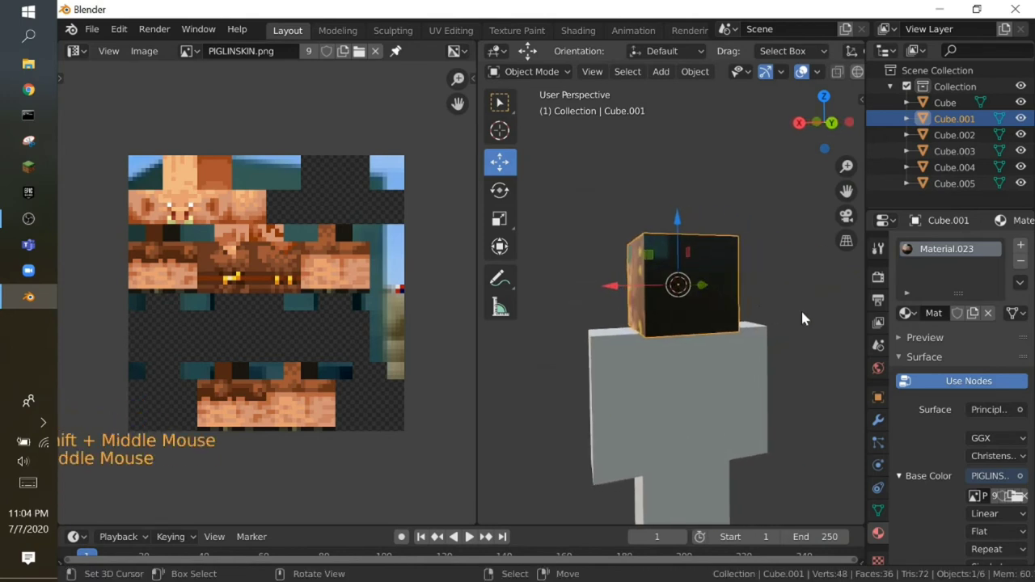
- Set the skin texture interpolation to Closest and enter Edit Mode on the head with its UVs over the image
scroll(down, 3)
click(1004, 496)
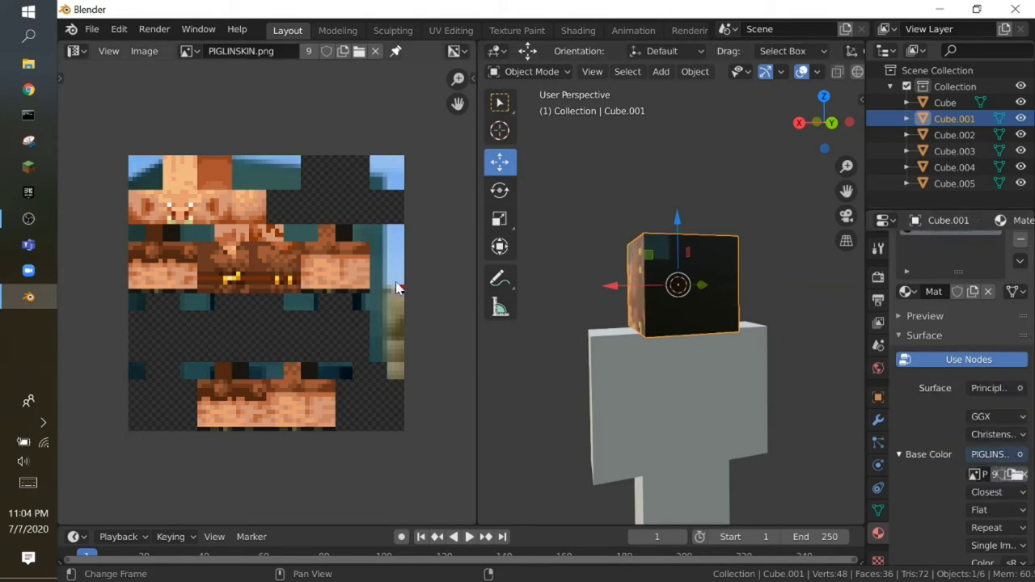
middle_click(714, 289)
key(shift+f)
scroll(down, 3)
middle_click(683, 298)
- Select the head cube's faces in Edit Mode ready for UV placement
key(b)
key(b)
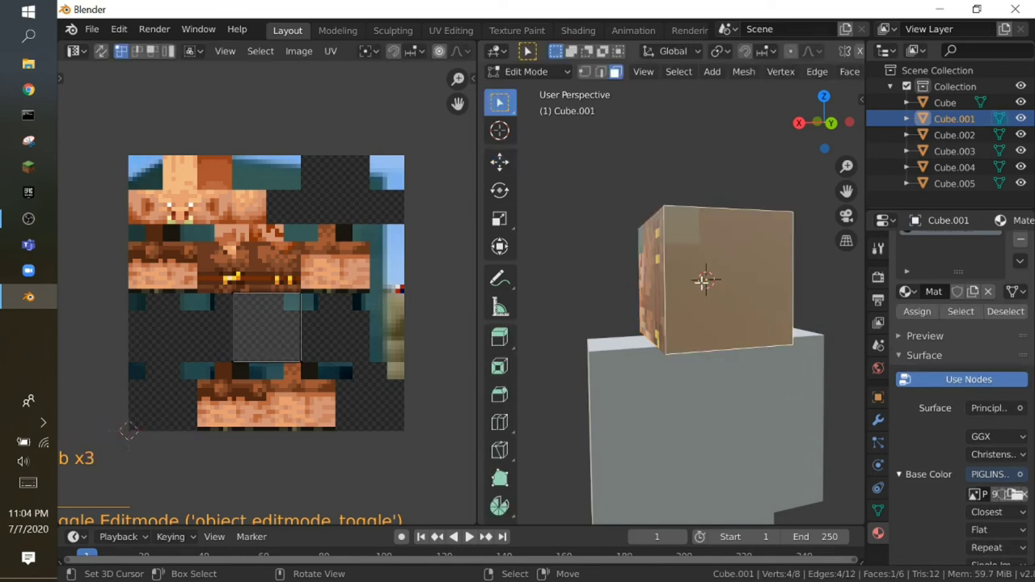
scroll(down, 3)
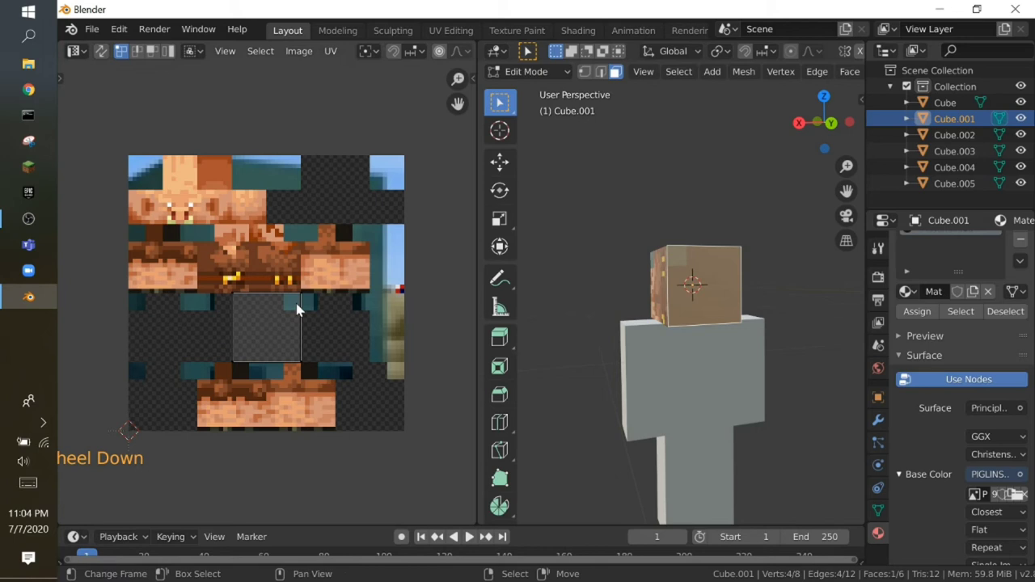
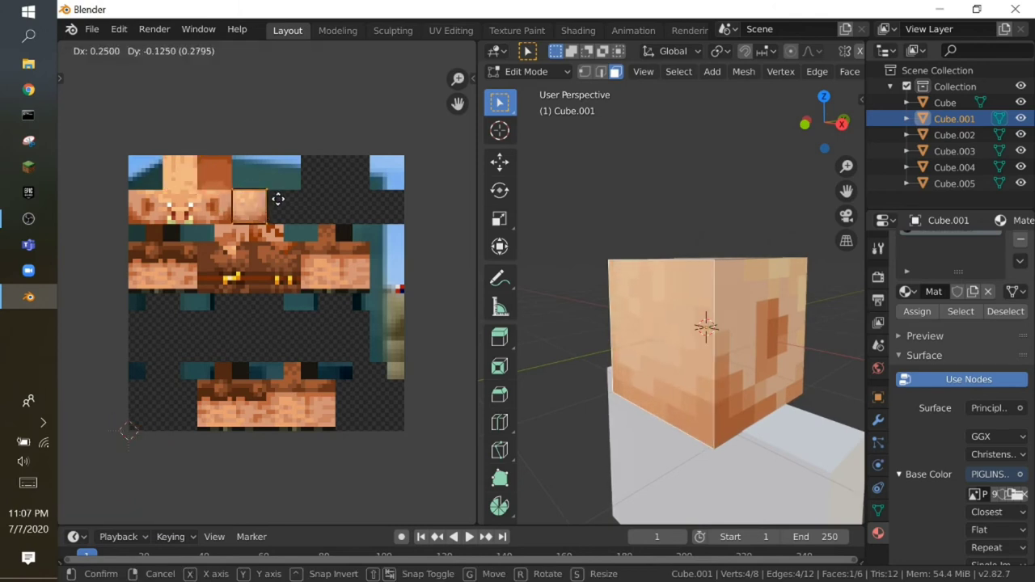
- Move the head faces' UV islands onto the piglin face and top-of-head areas of the skin
key(shift+f)
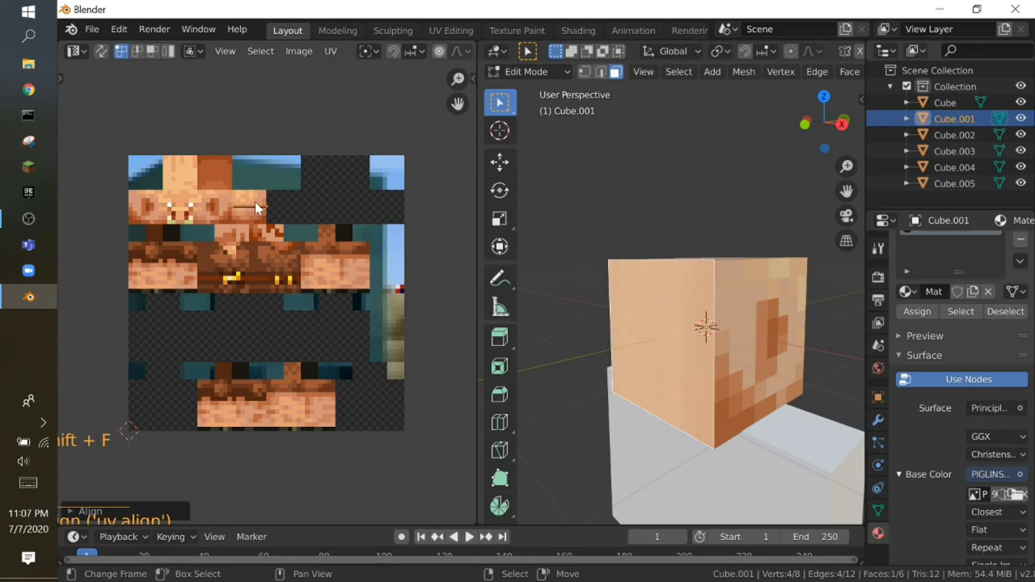
right_click(260, 206)
key(ctrl+z)
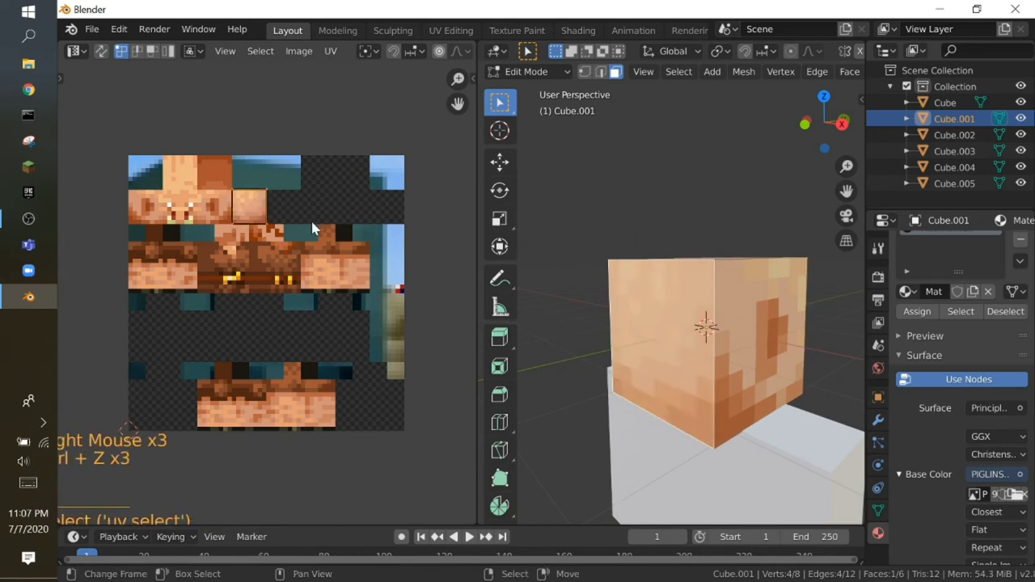
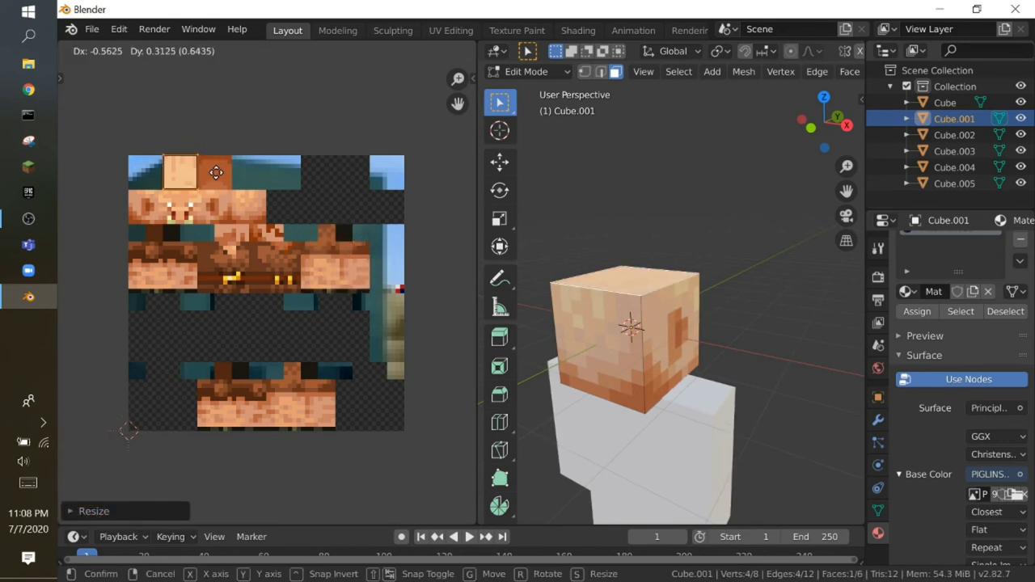
key(shift+f)
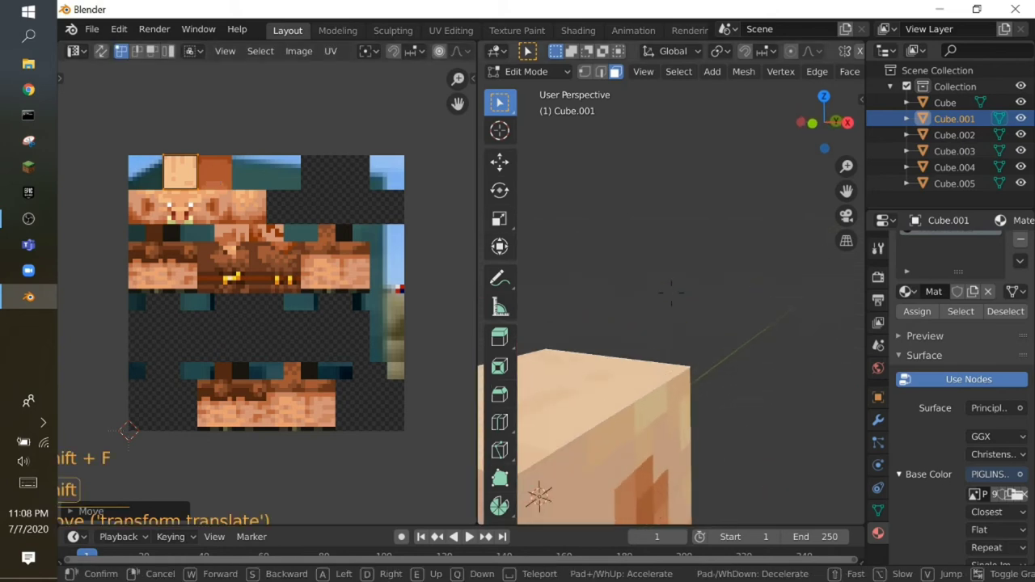
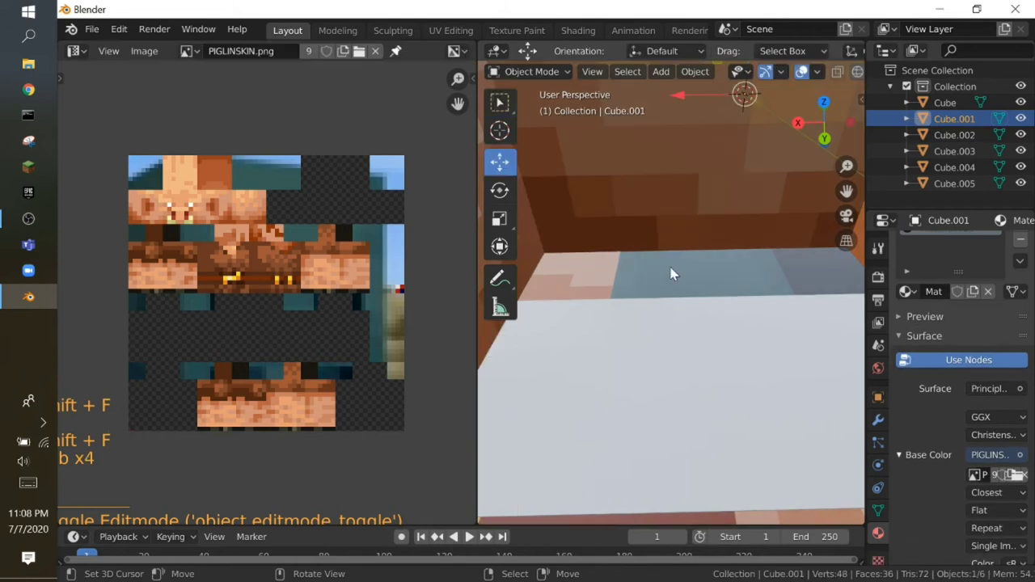
right_click(678, 158)
key(shift+f)
- Nudge the head's top-face UVs along one axis over the skin texture and confirm the placement
key(Tab)
key(shift+f)
key(shift+f)
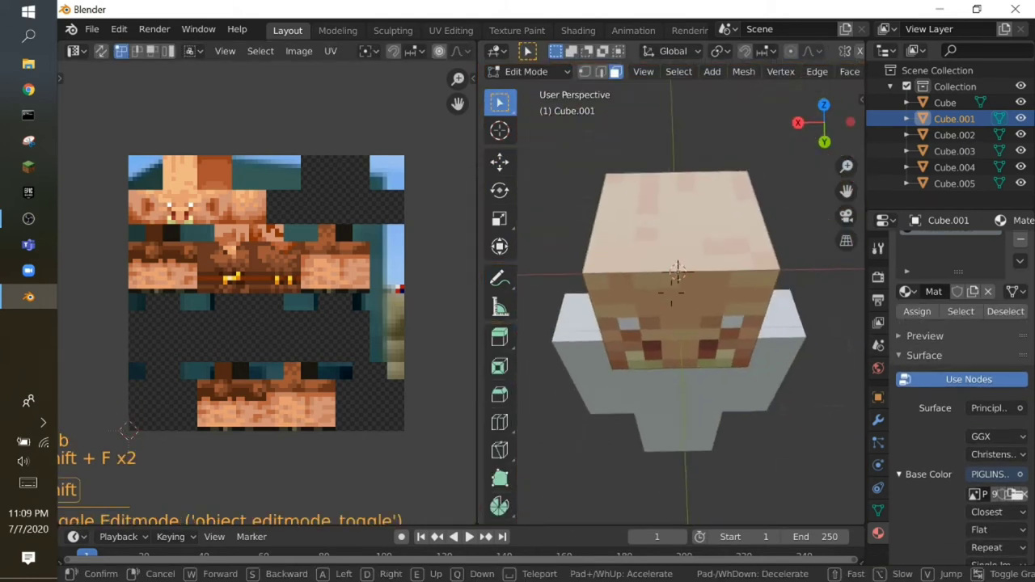
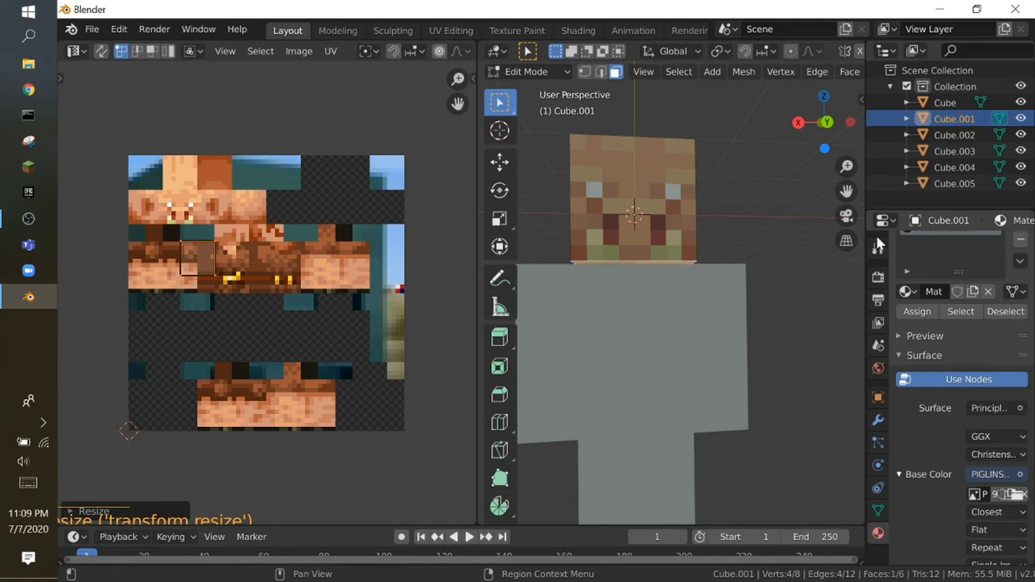
key(shift+f)
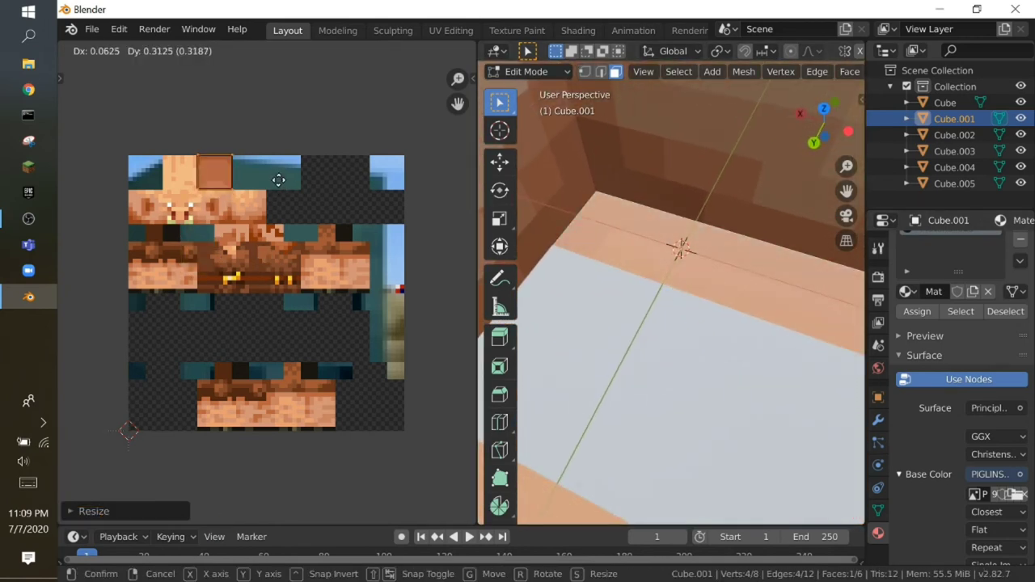
key(shift+f)
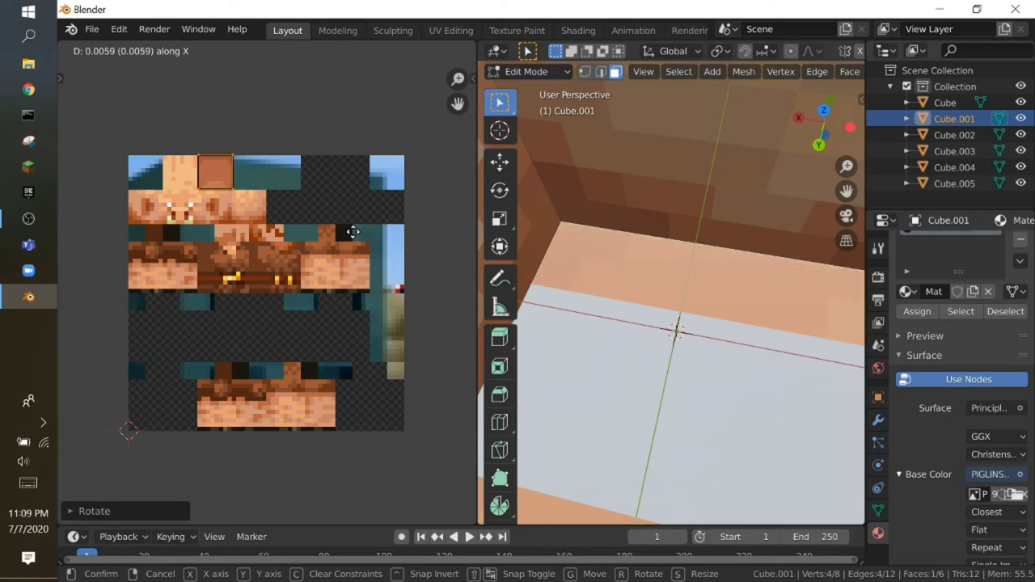
key(shift+f)
click(943, 77)
- Leave the head's Edit Mode and move the view up close beneath the head toward the body cube
key(shift+f)
key(Tab)
key(shift+f)
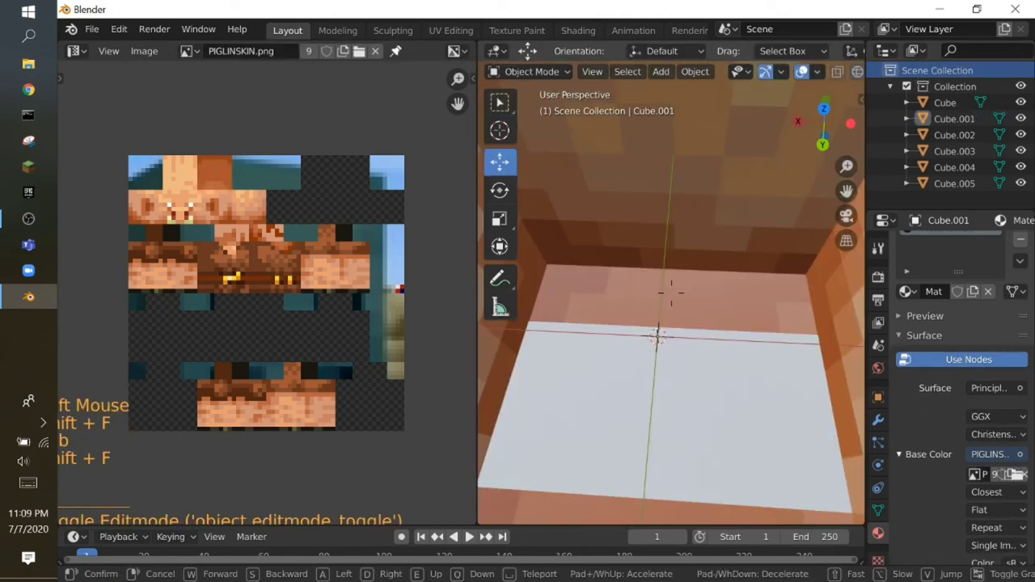
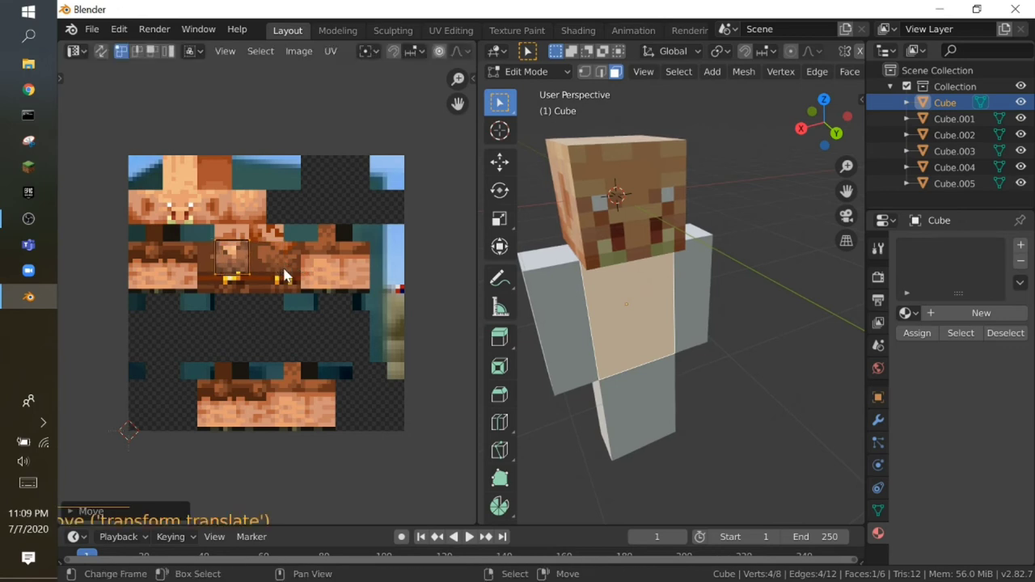
- Give the body cube a new material with PIGLINSKIN.png as Image Texture base colour and Closest interpolation
key(shift+f)
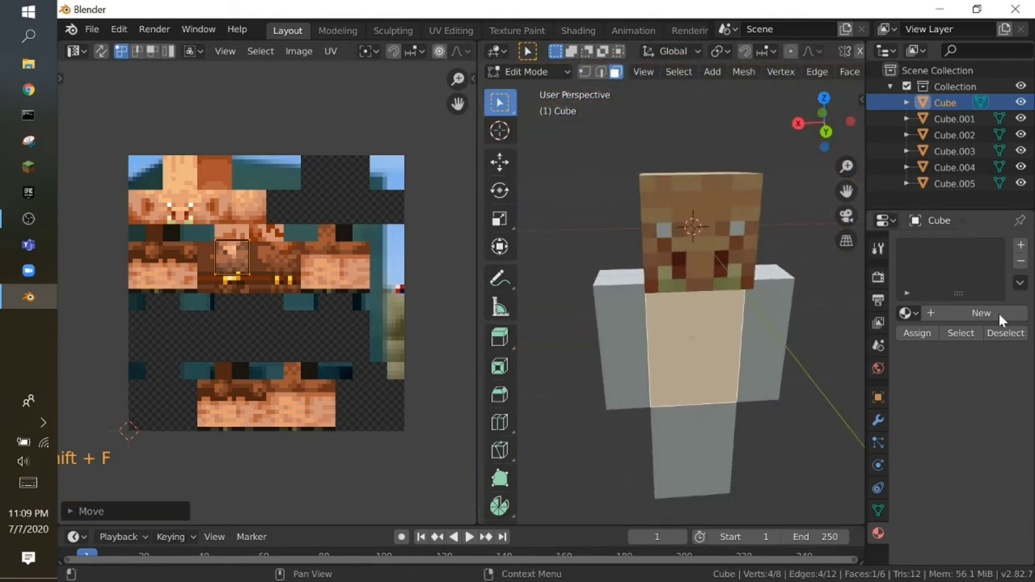
click(981, 319)
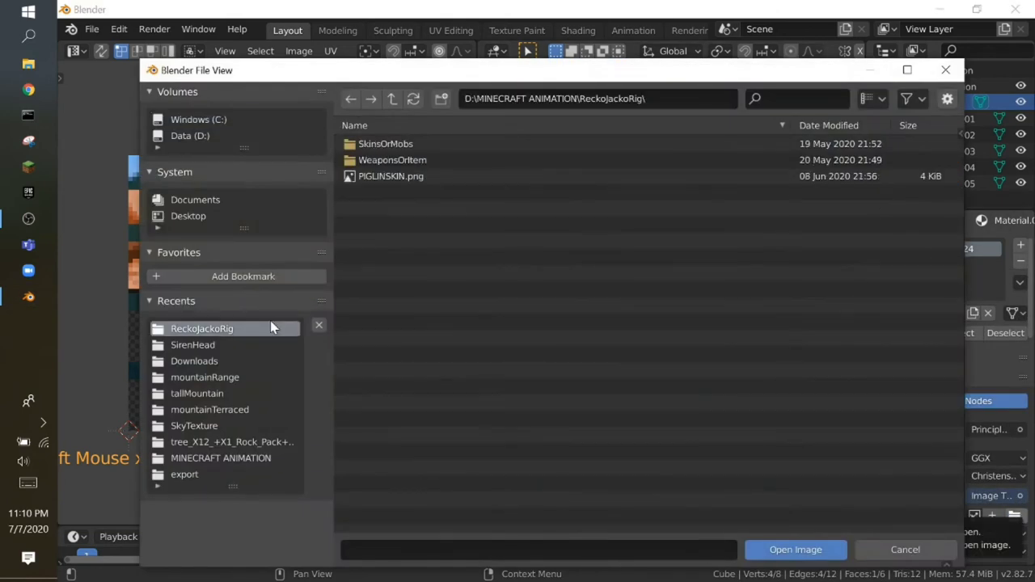
double_click(410, 174)
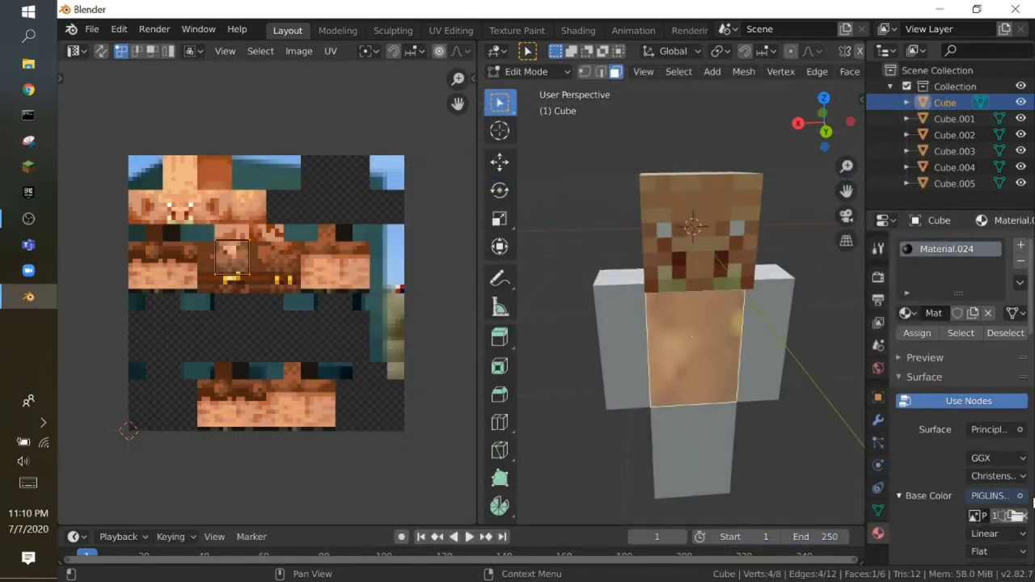
scroll(down, 3)
click(1002, 515)
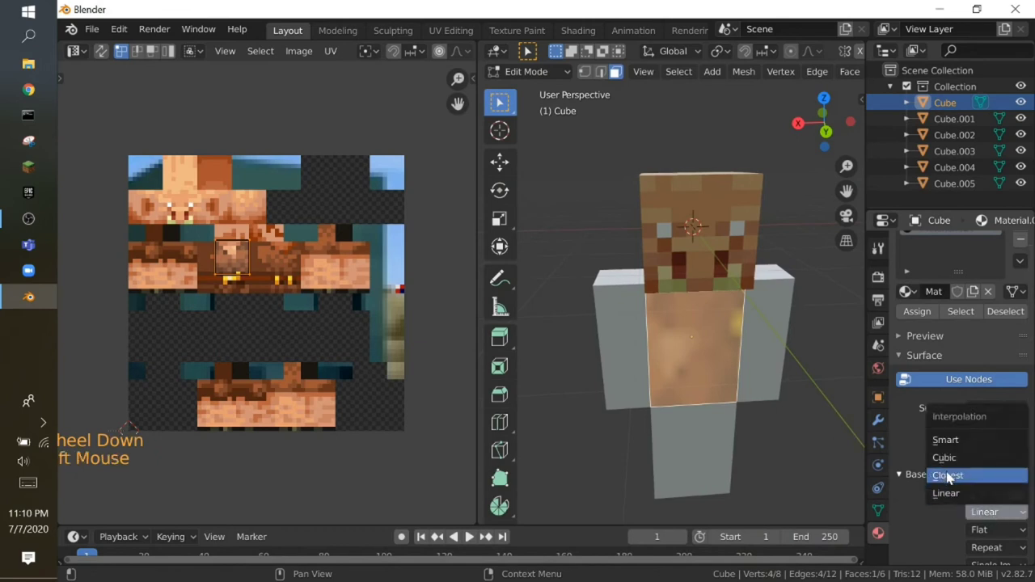
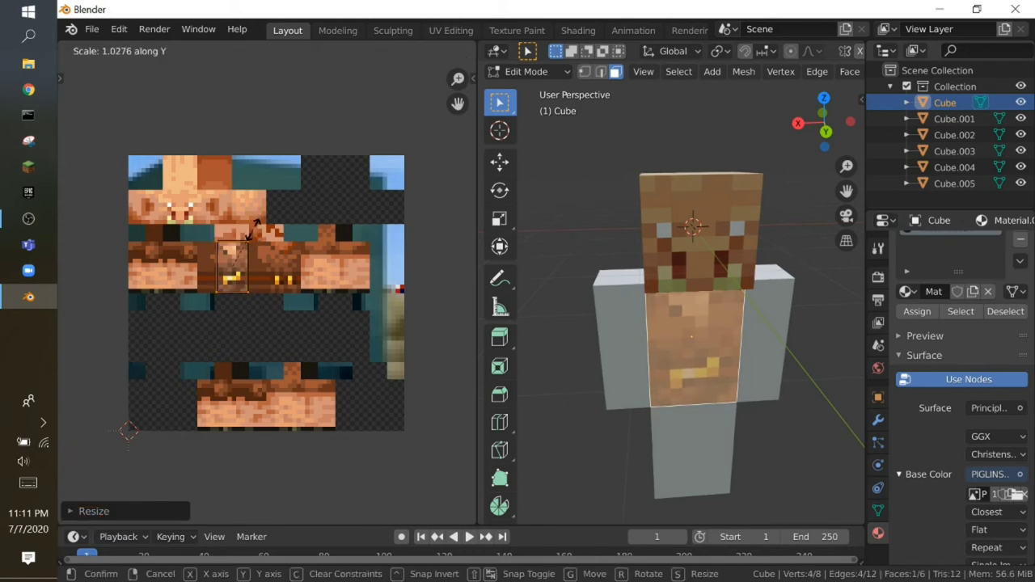
- Move and scale the body front face's UVs along Y onto the piglin torso area with the gold buttons
key(shift+f)
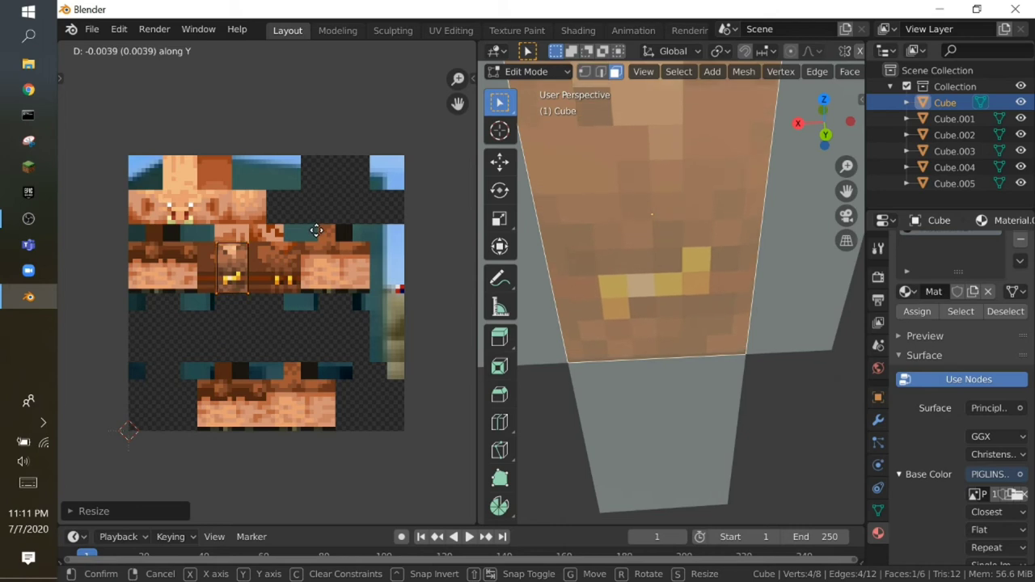
key(shift+f)
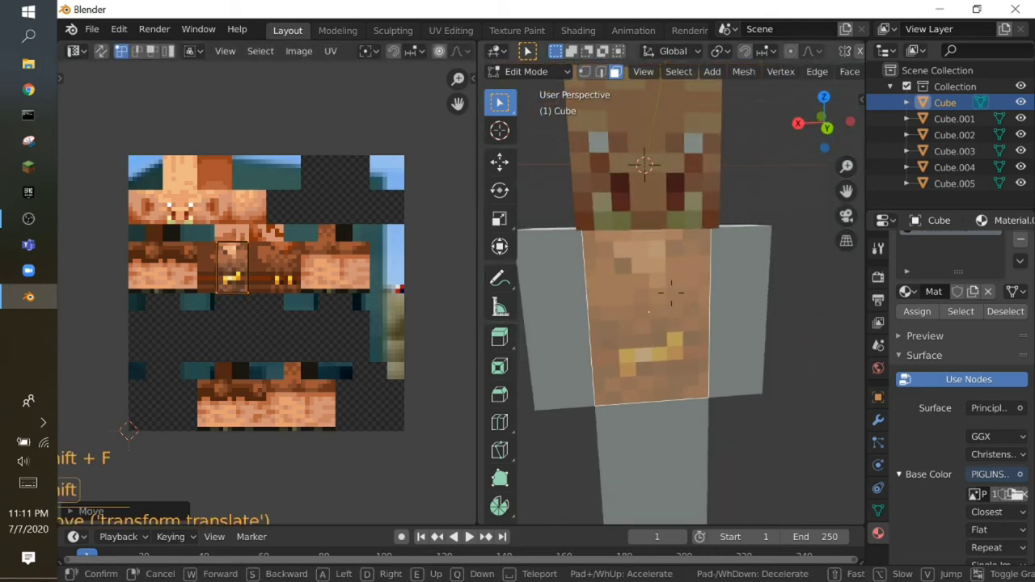
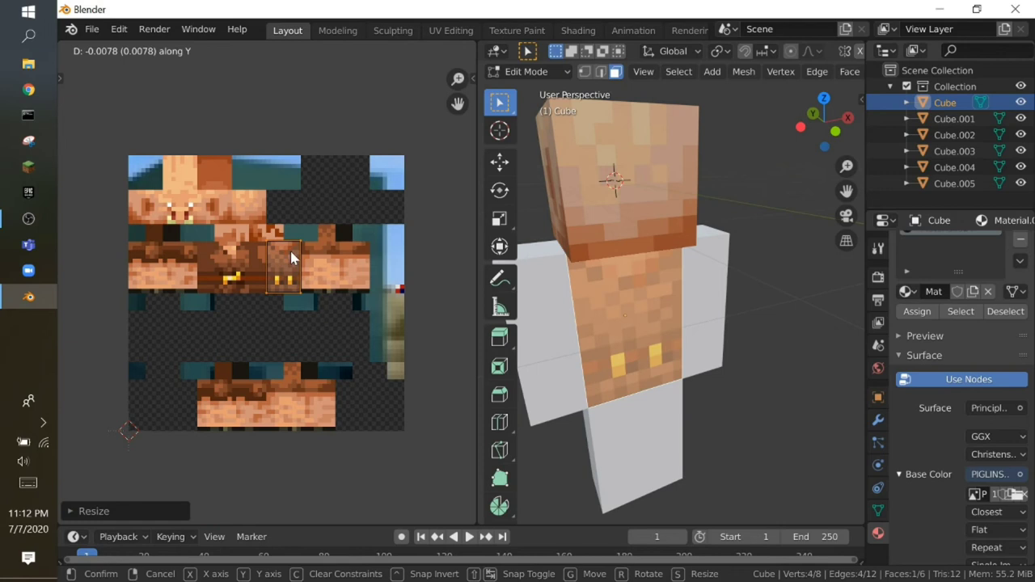
key(shift+f)
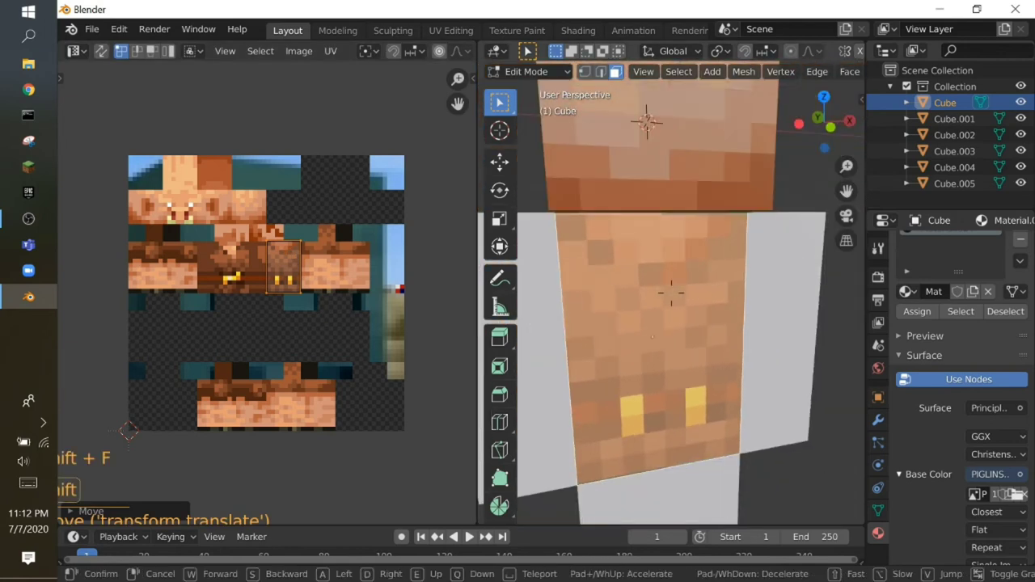
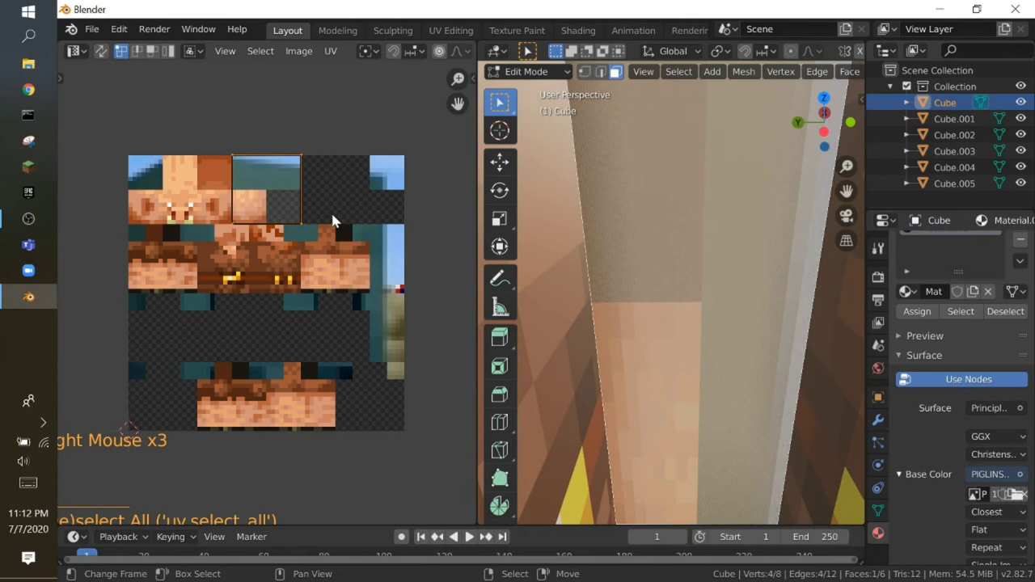
key(shift+f)
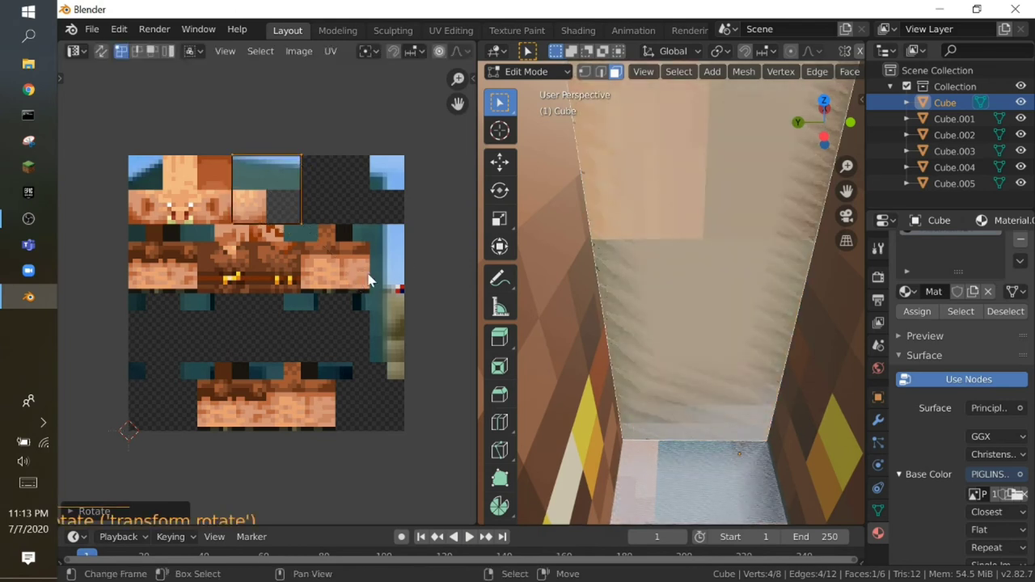
key(shift+f)
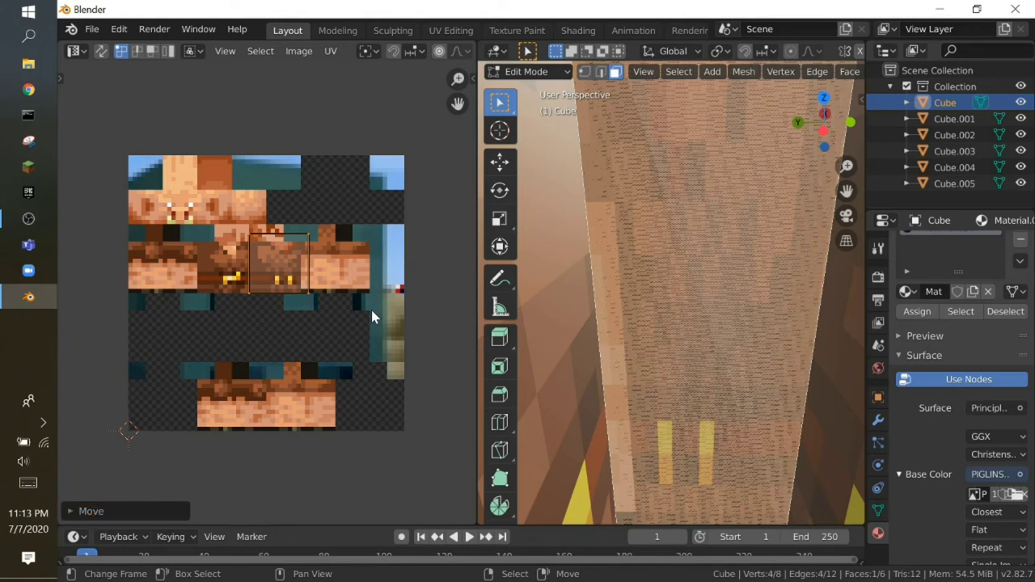
key(shift+f)
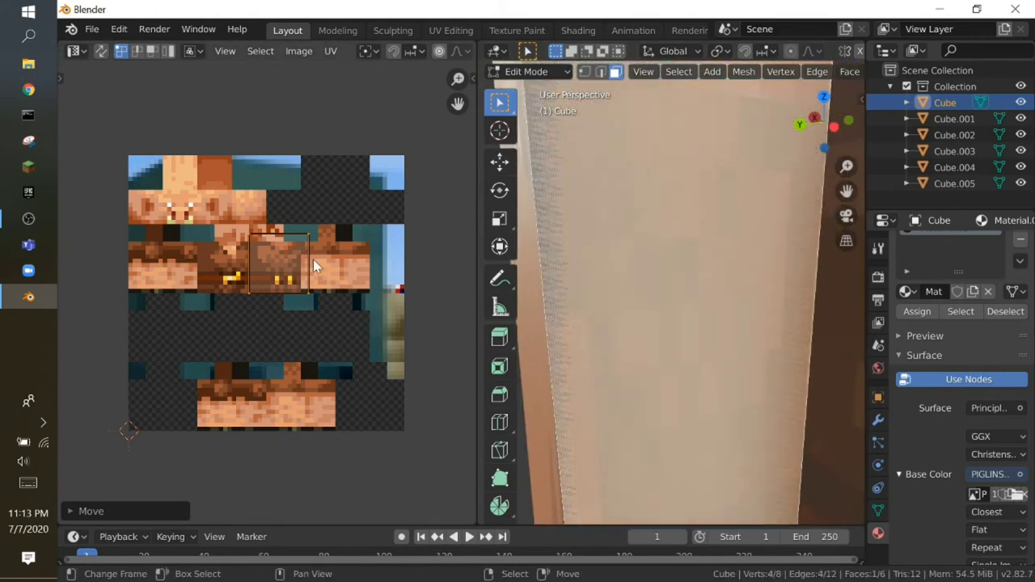
key(shift+f)
key(shift+f)
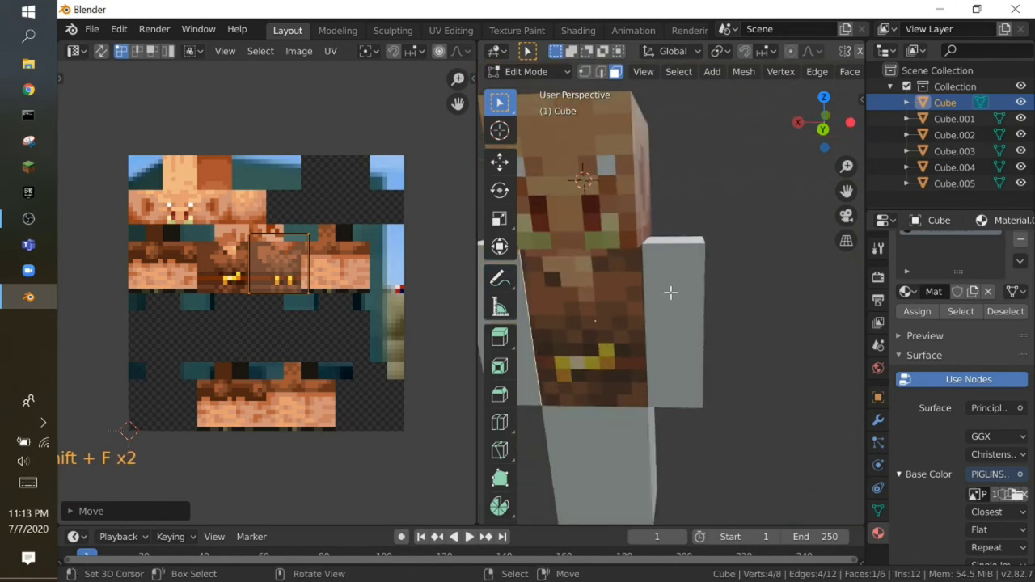
- Position and scale another body face's UV island over a small matching patch of piglin skin
key(shift+f)
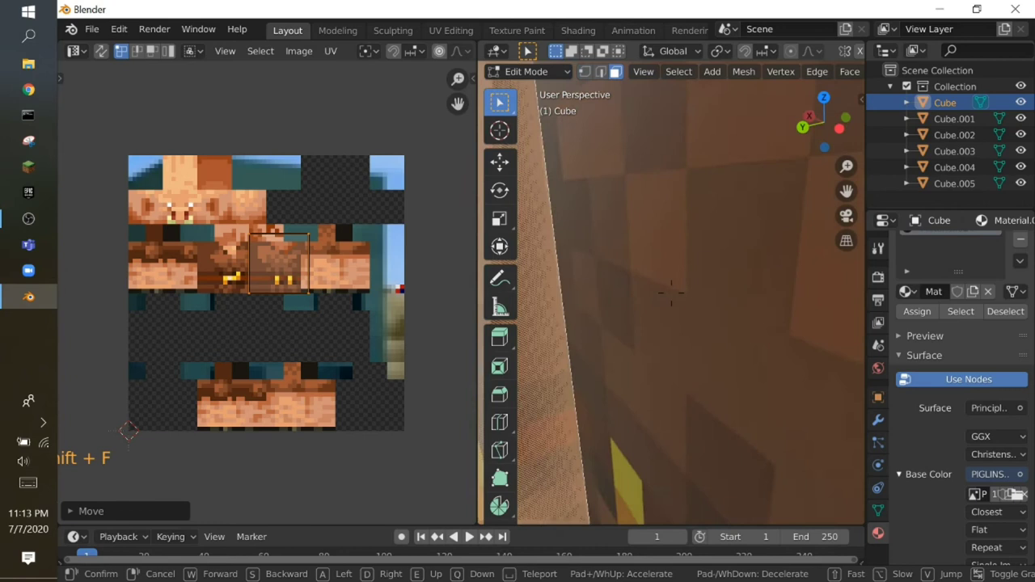
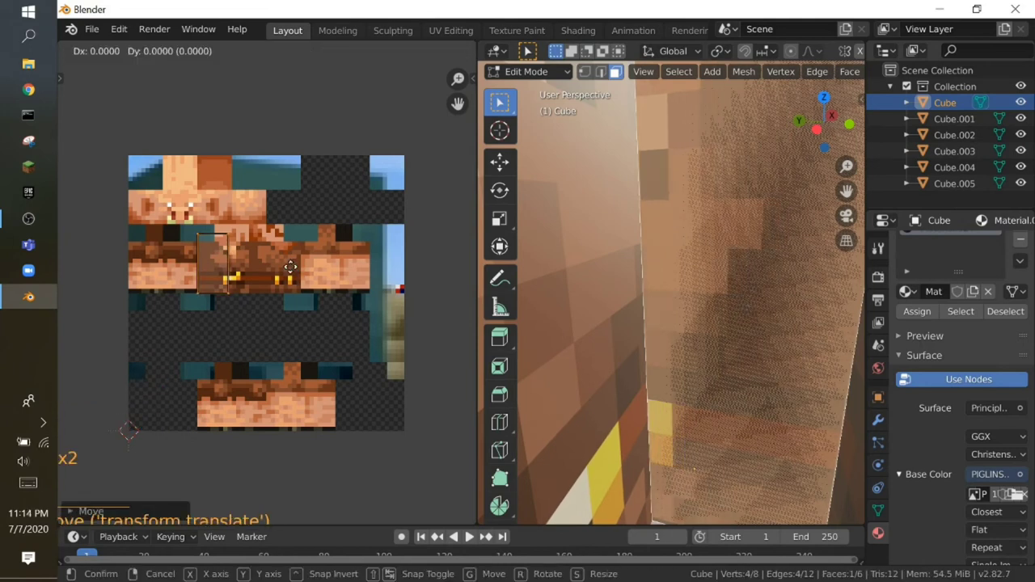
right_click(296, 272)
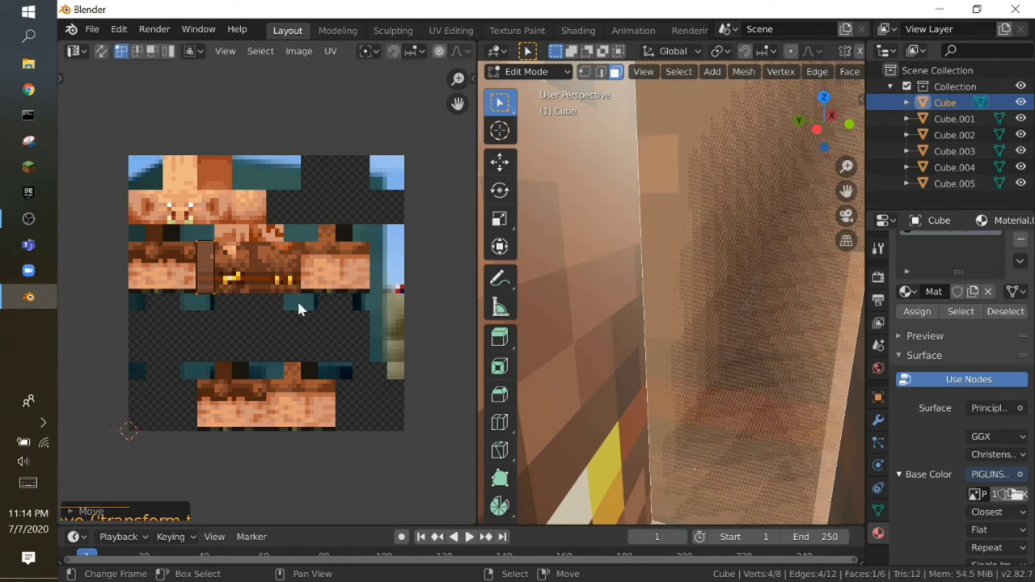
key(shift+f)
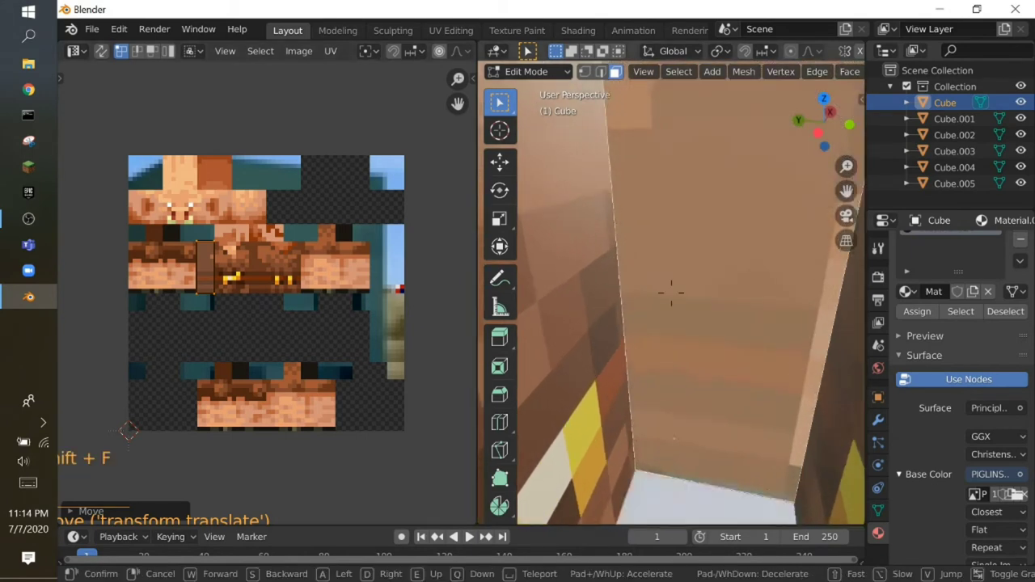
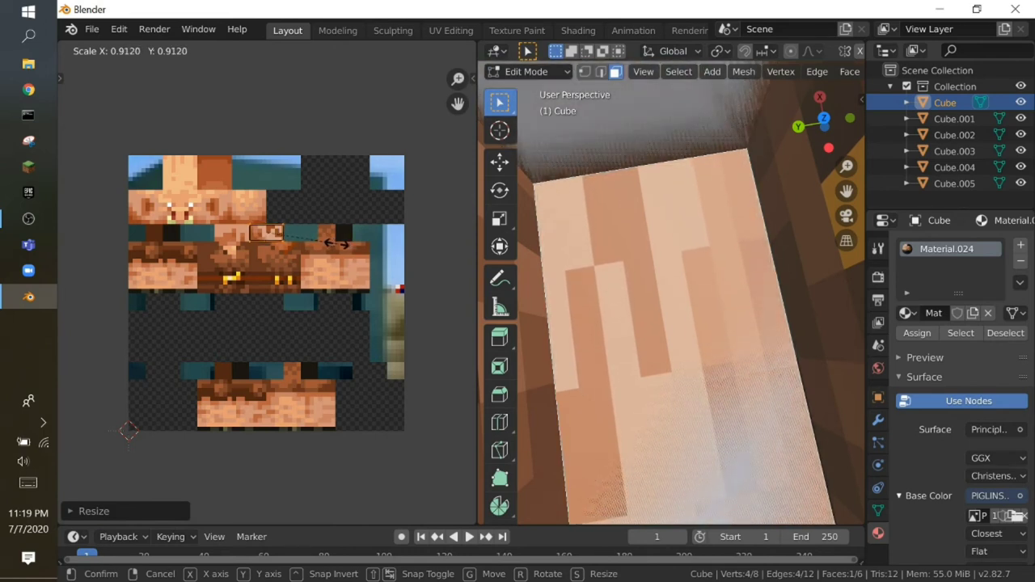
key(shift+f)
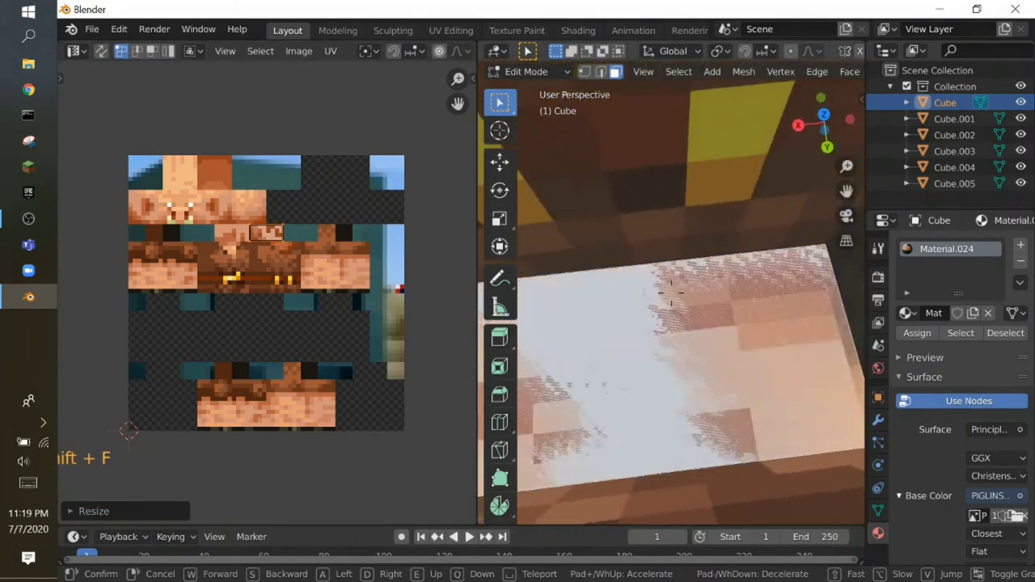
key(shift+f)
key(shift+f)
key(shift+f)
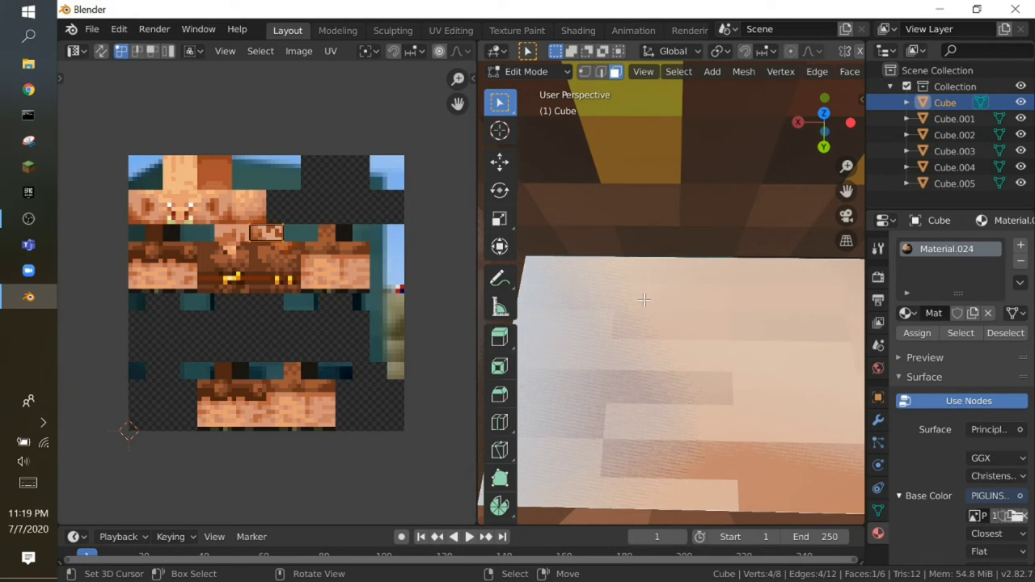
key(shift+f)
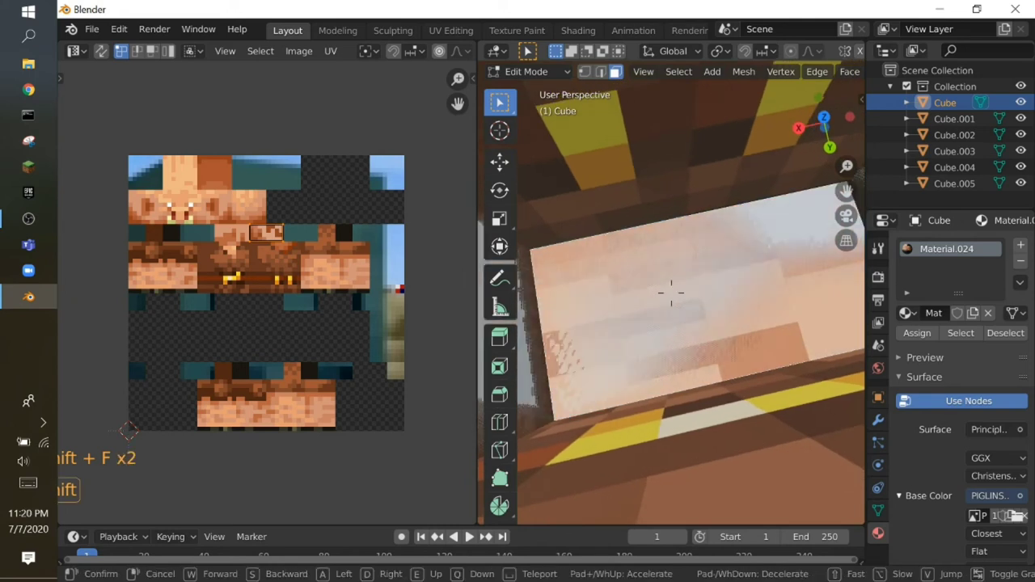
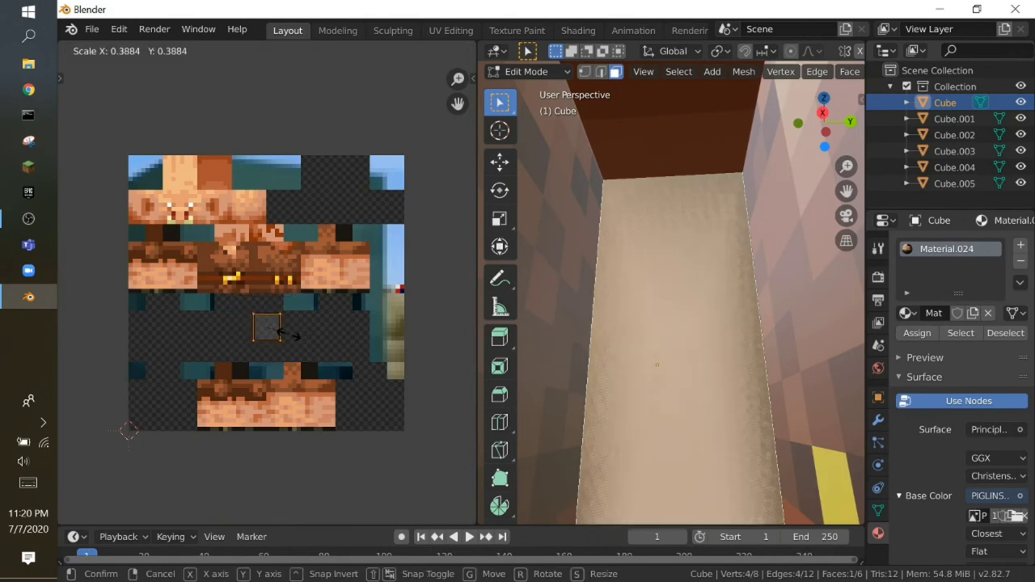
- Scale the next body face's UV island up to fit a tall narrow strip of the texture's body section
key(shift+f)
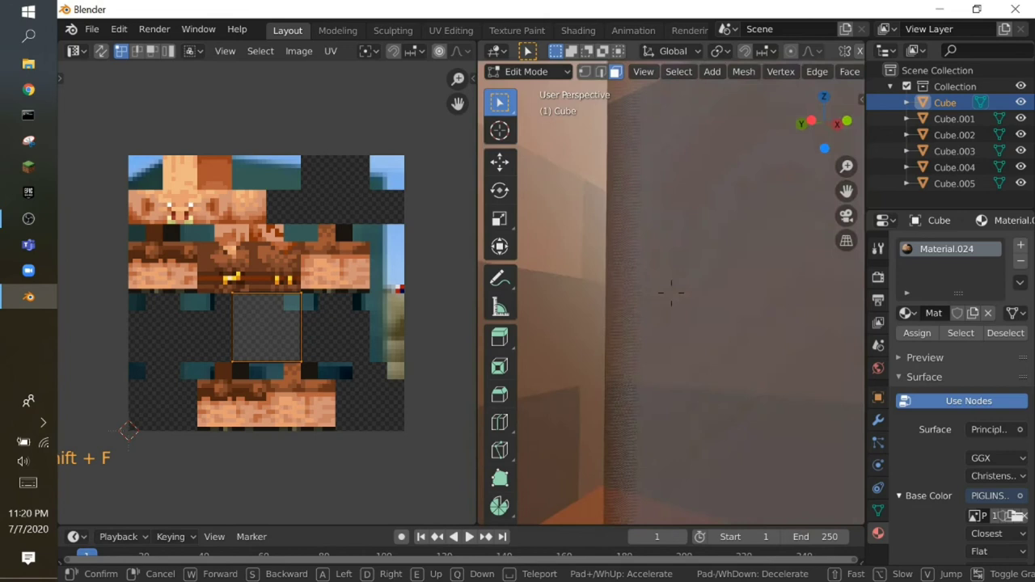
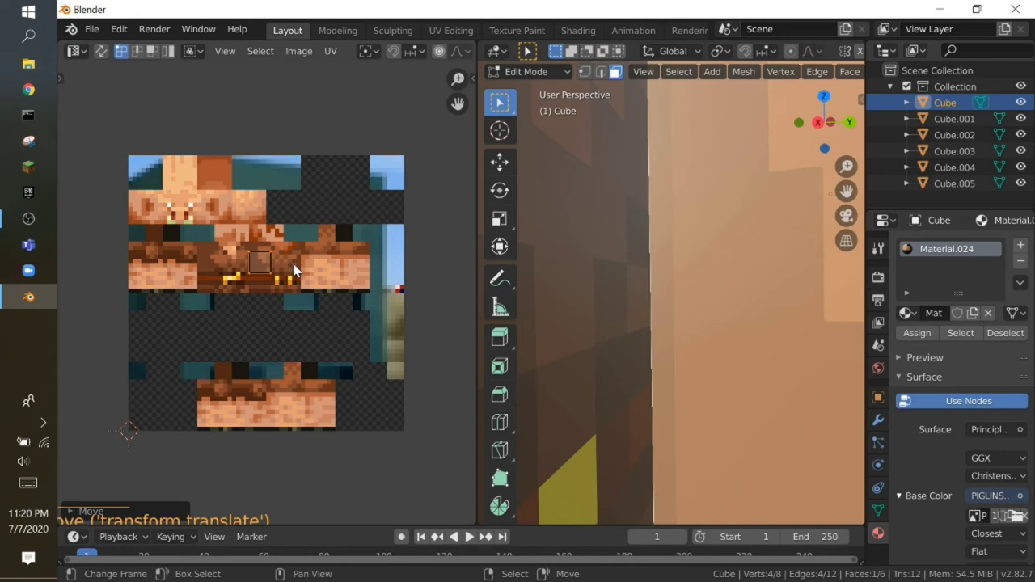
key(shift+f)
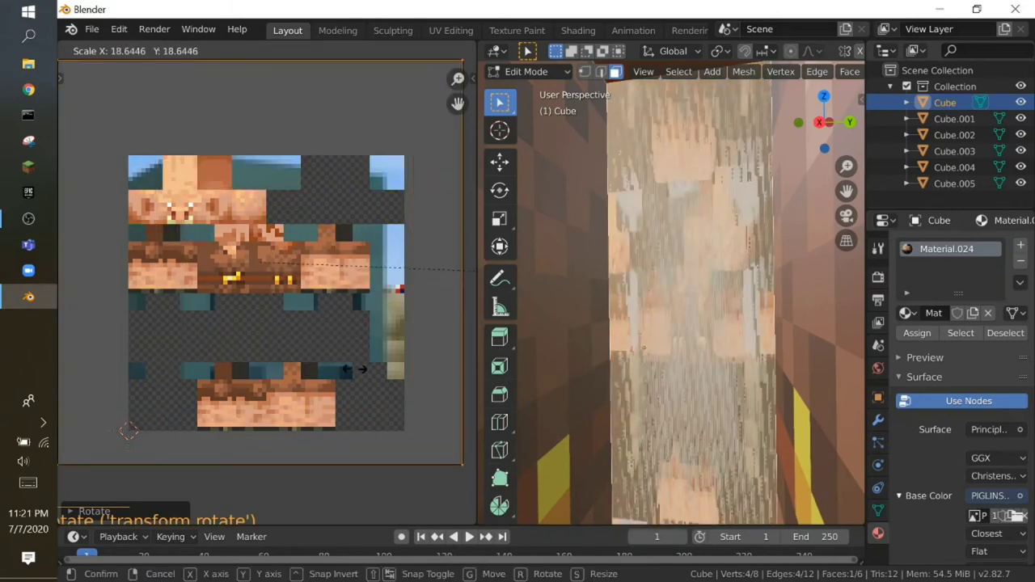
- Nudge the narrow UV strip vertically and stretch it taller on the piglin skin, then check the face up close
right_click(204, 340)
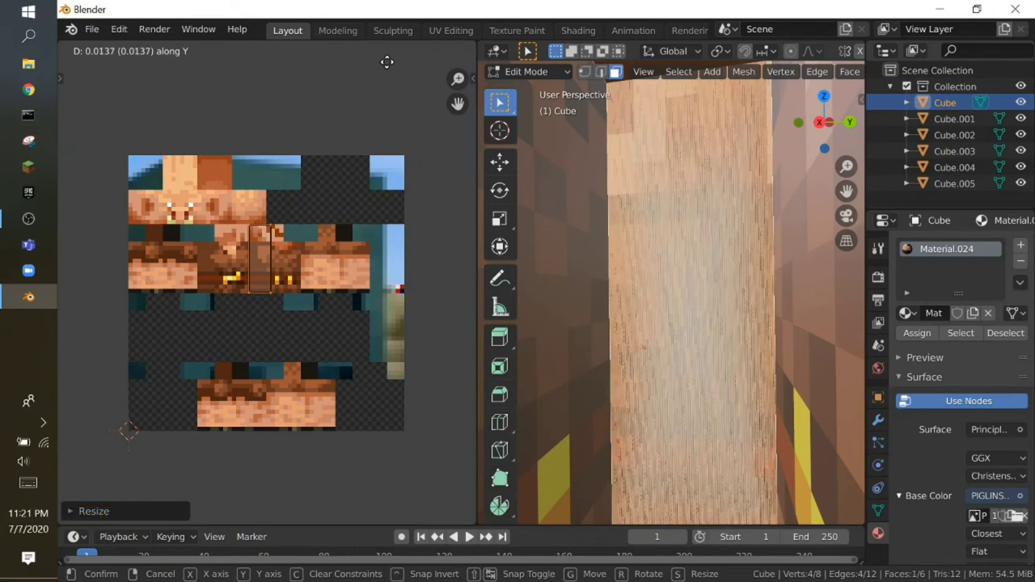
key(shift+f)
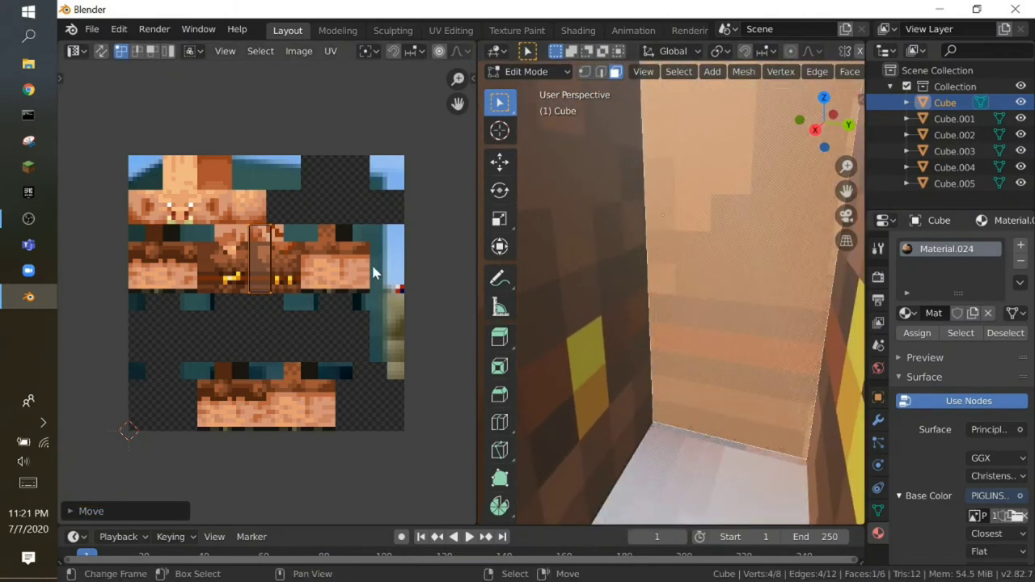
key(shift+f)
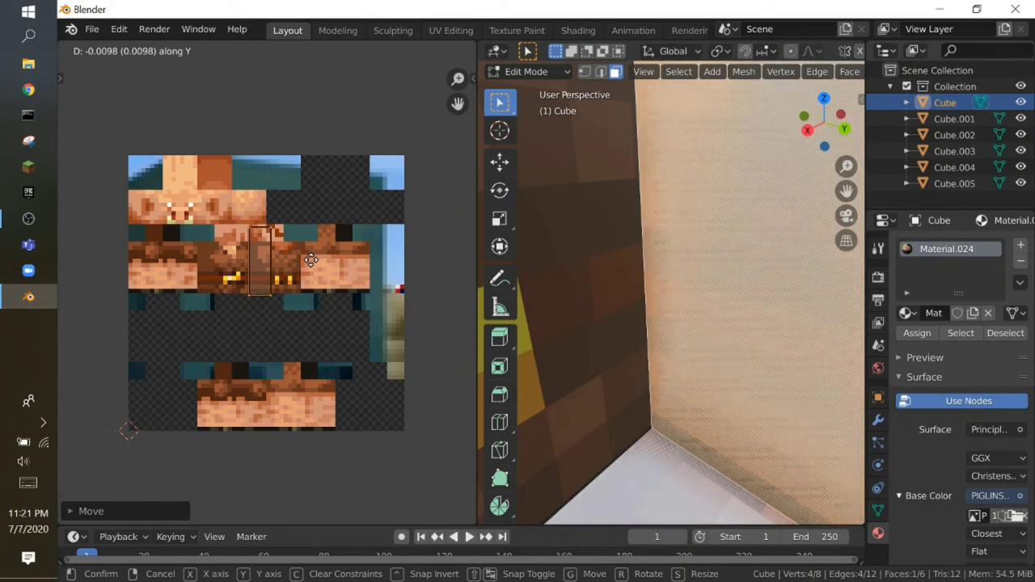
key(shift+f)
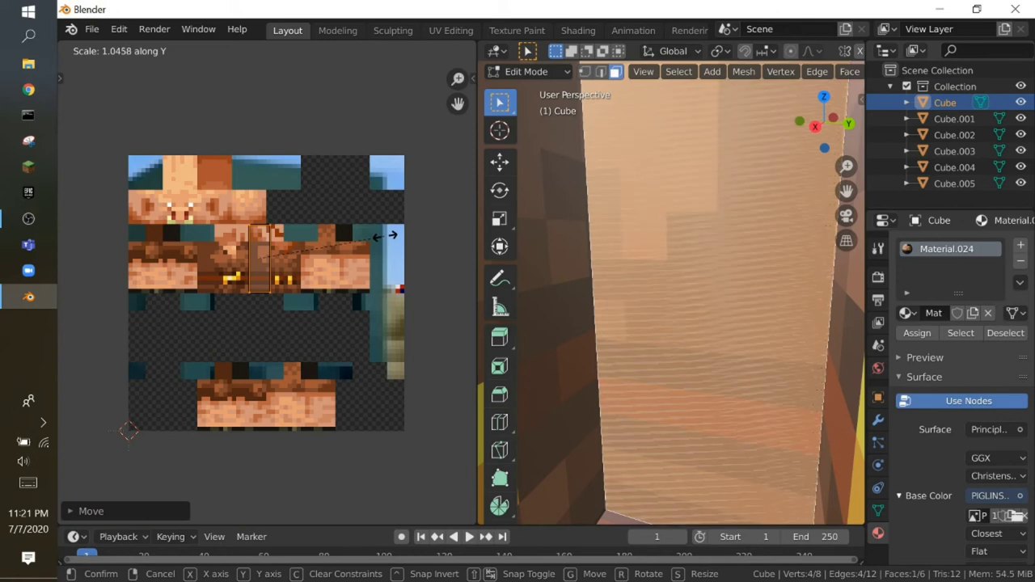
key(shift+f)
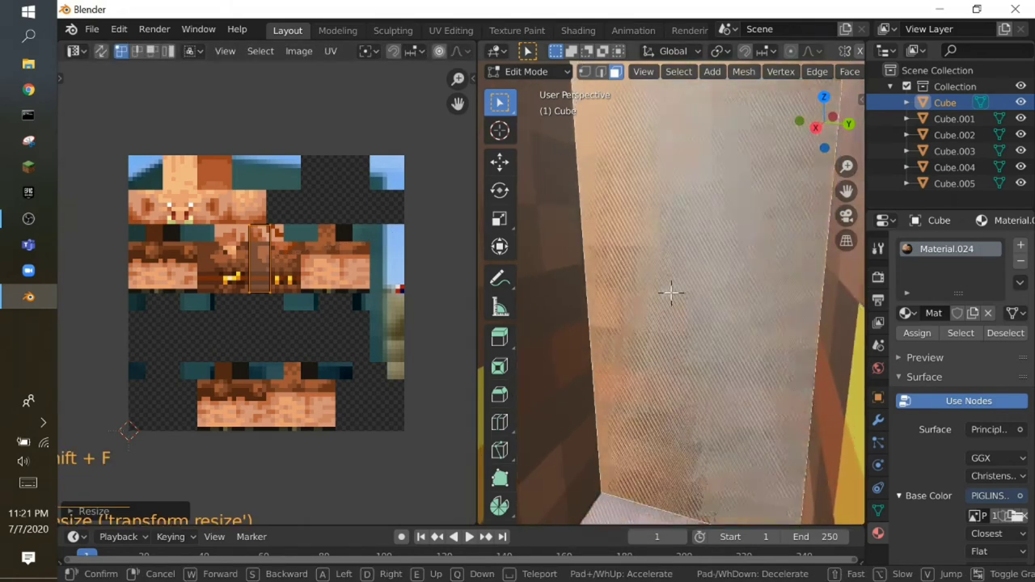
key(shift+f)
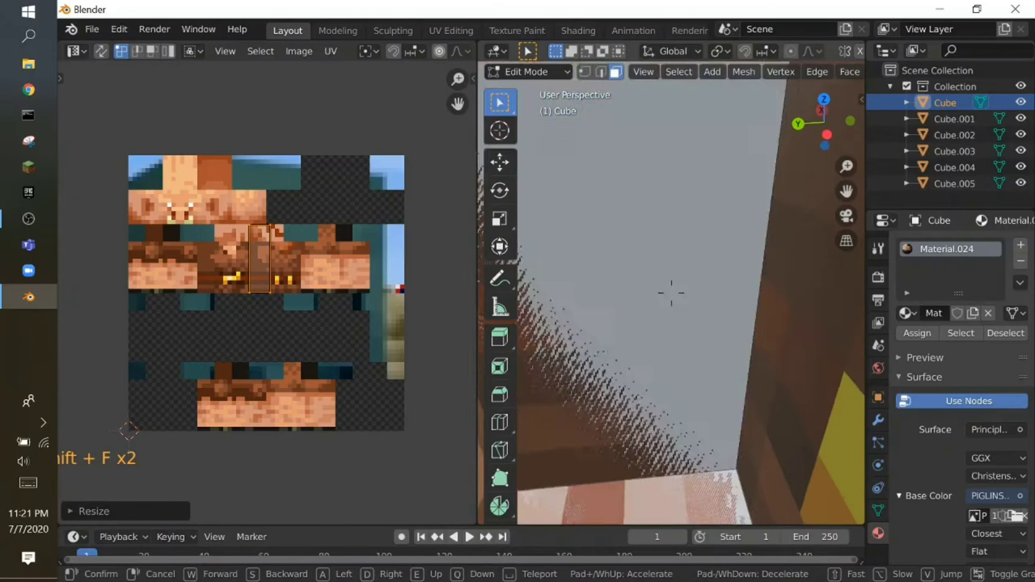
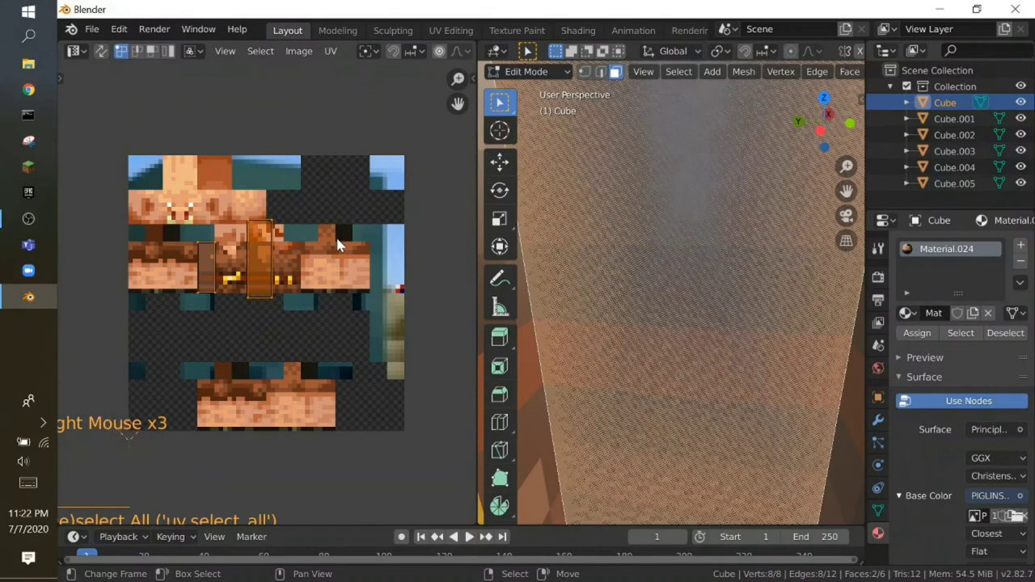
- Map a second body side face onto a narrow skin strip and return to object mode to inspect it
right_click(282, 257)
right_click(281, 257)
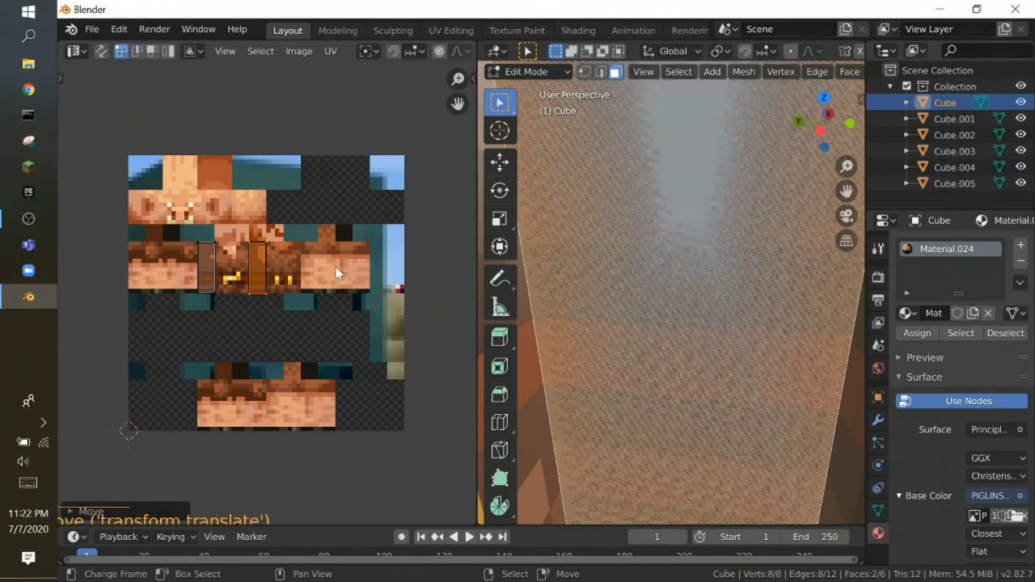
key(shift+f)
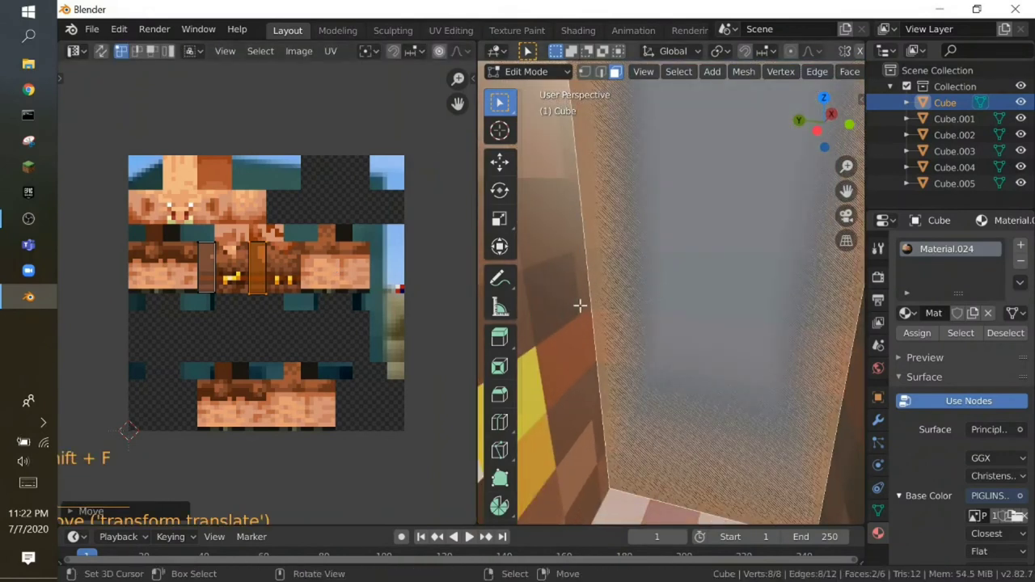
key(Tab)
key(shift+f)
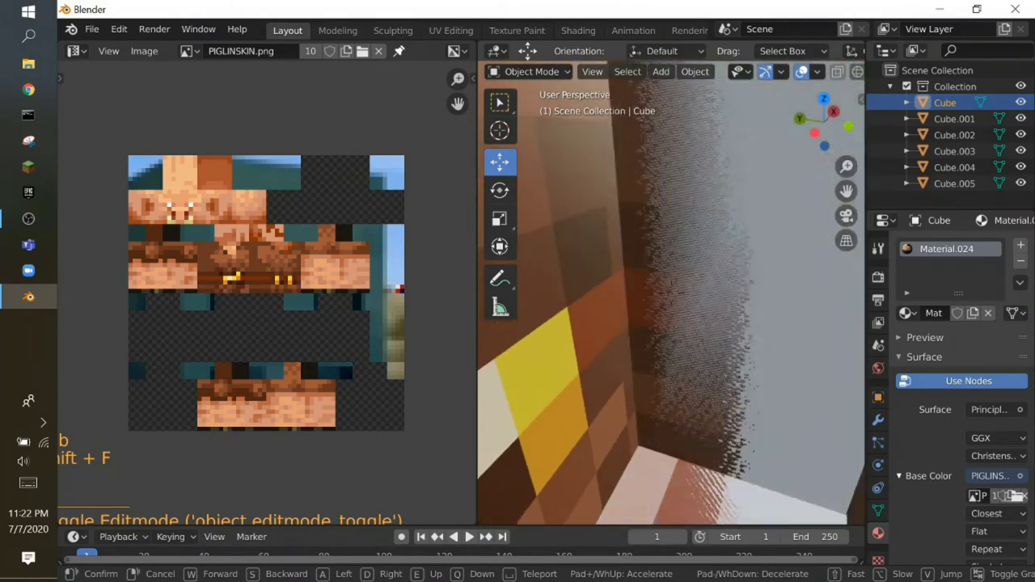
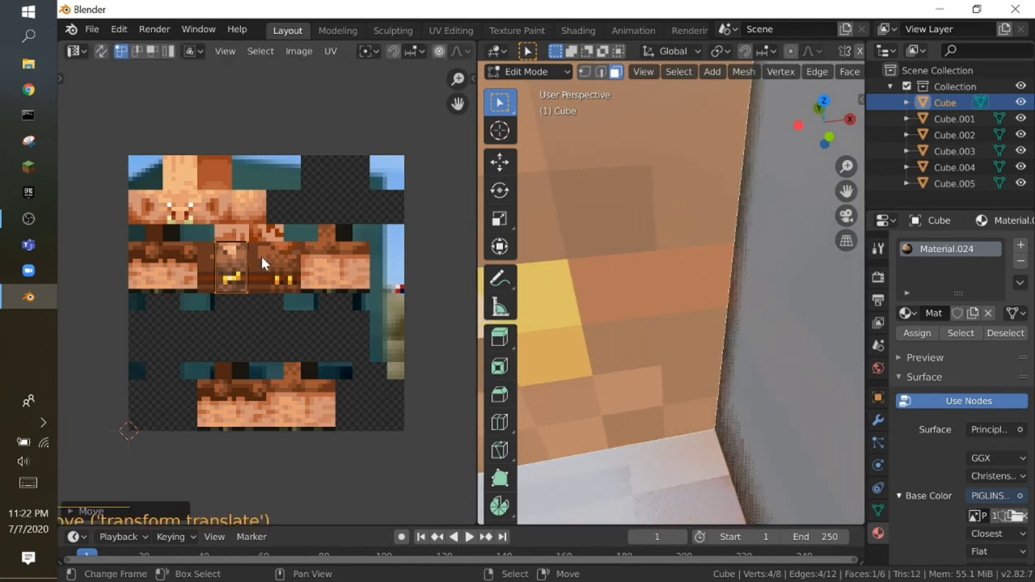
- Undo the last change, move the body face's UV island sideways over the torso skin and confirm it
key(shift+f)
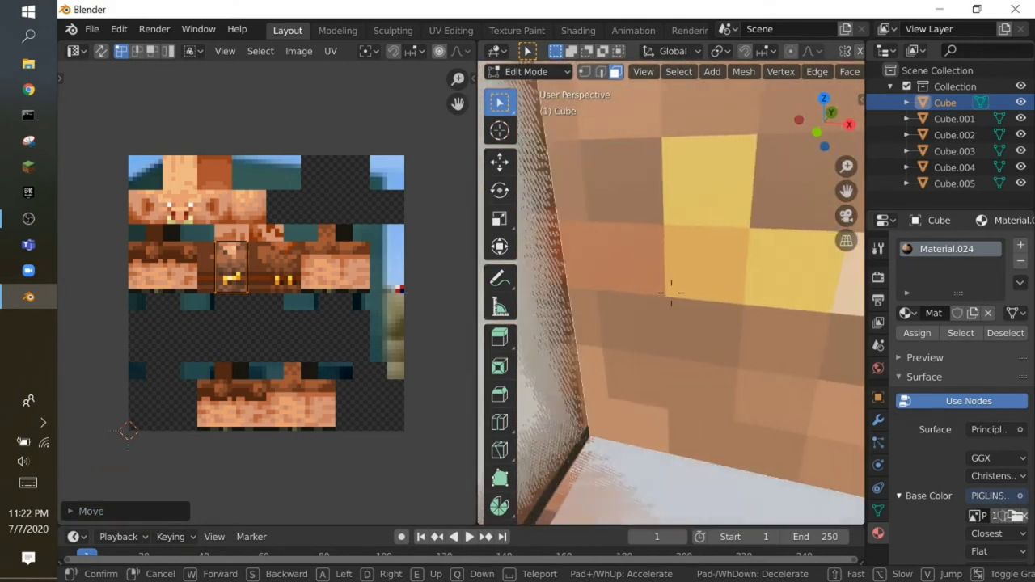
key(ctrl+z)
key(shift+f)
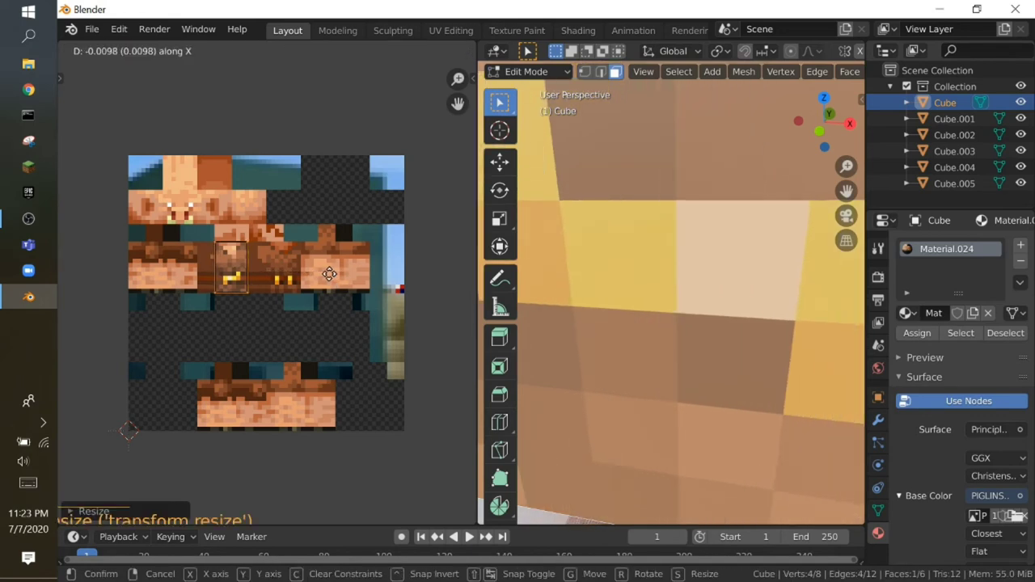
key(shift+f)
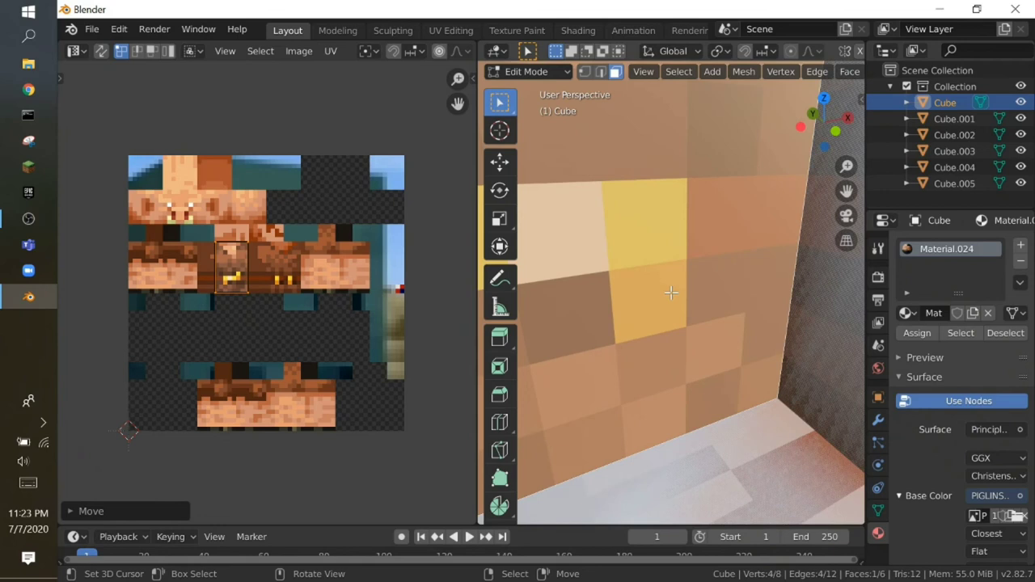
key(shift+f)
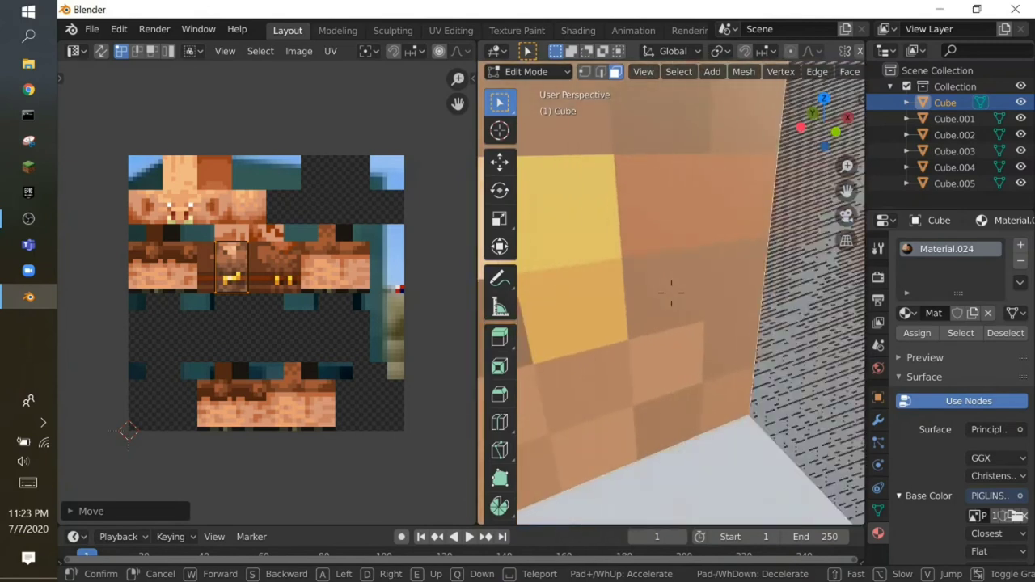
- Nudge the body face's UV island slightly further sideways over the belt area and check the texture up close
key(shift+f)
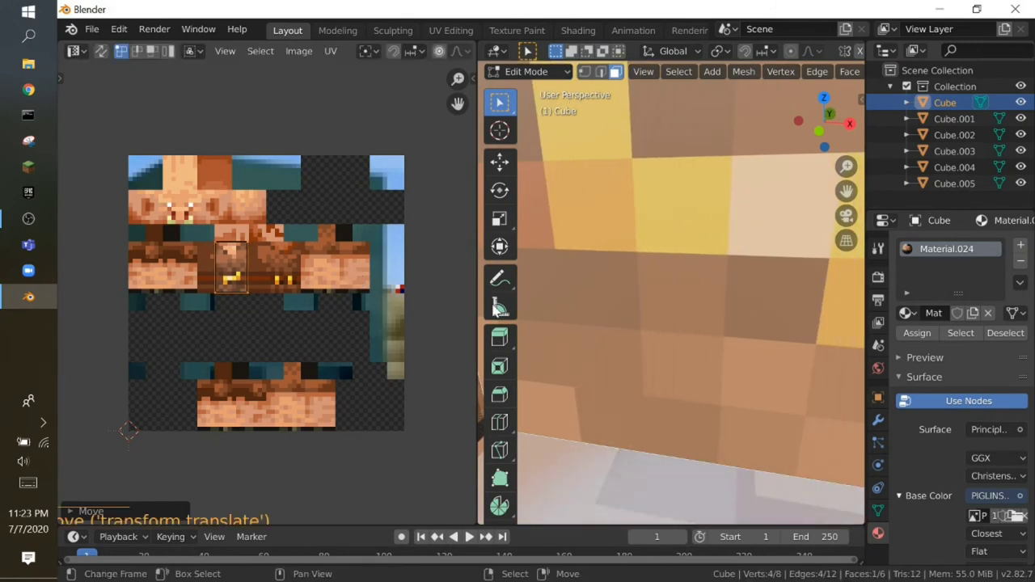
key(shift+f)
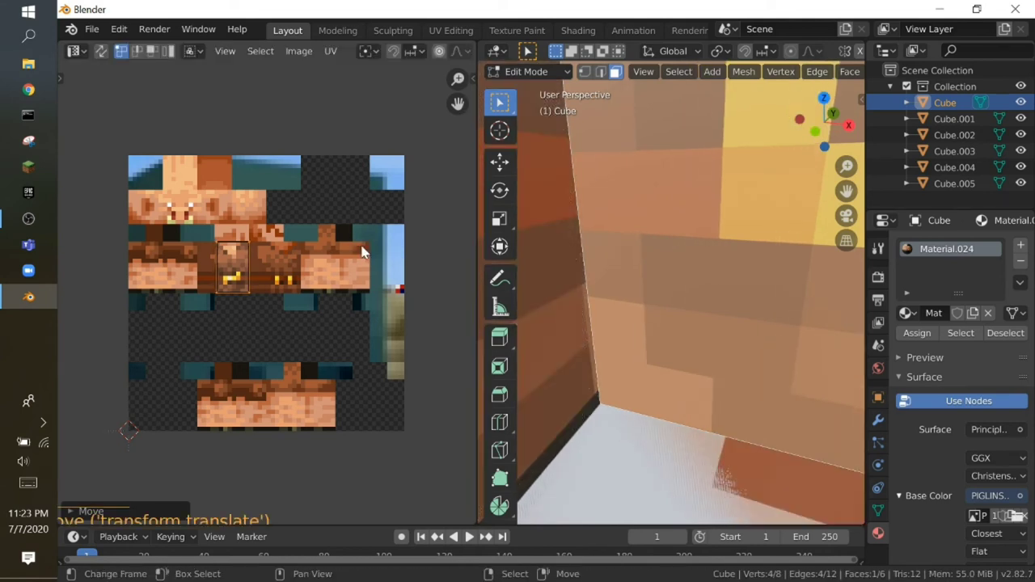
key(shift+f)
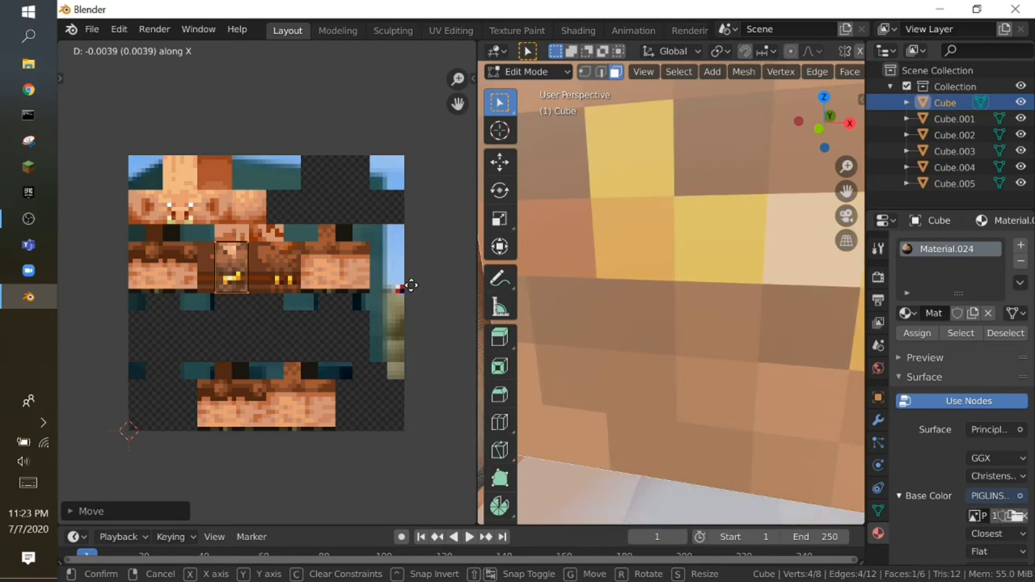
key(shift+f)
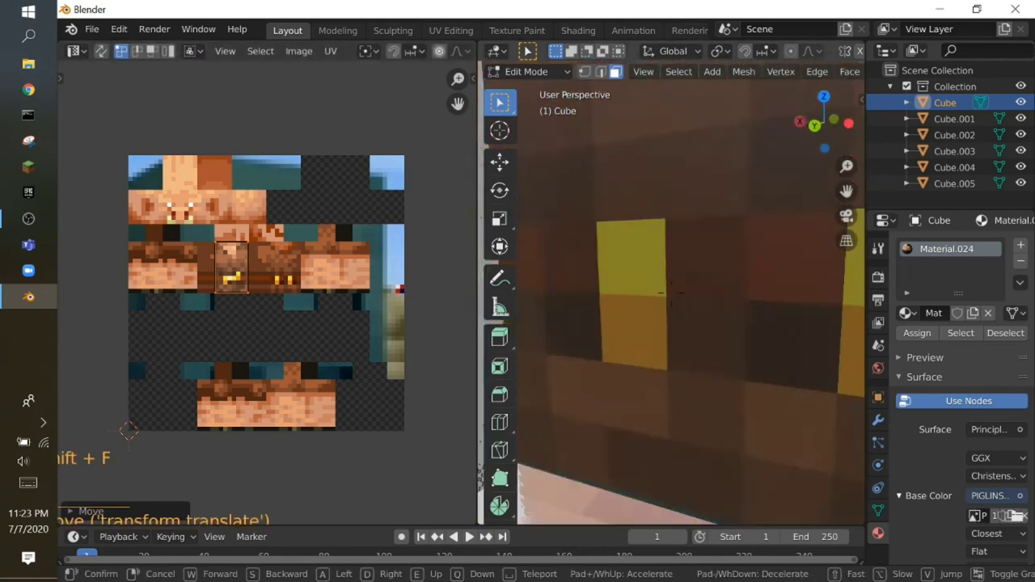
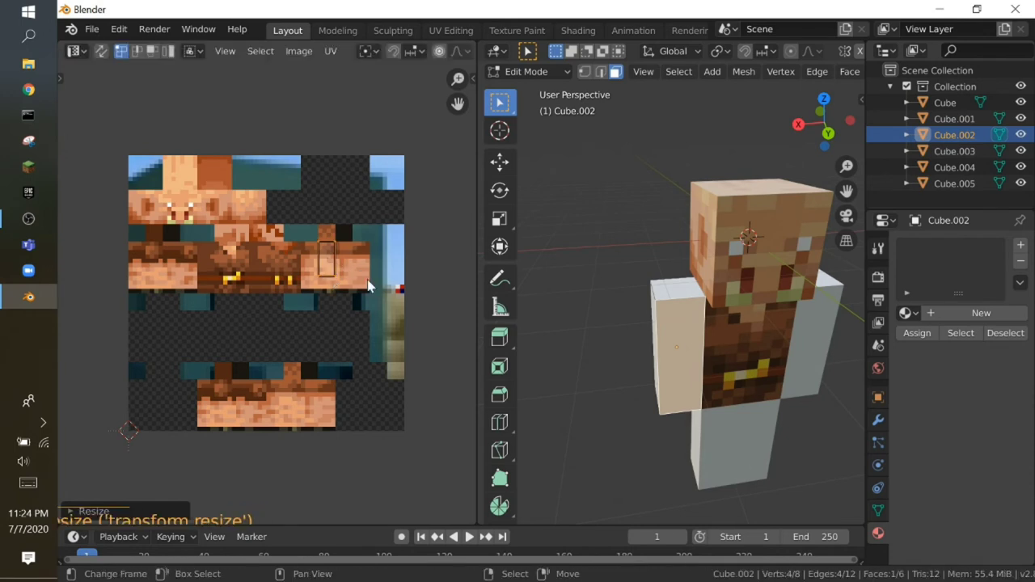
- Create a new material for the arm cube Cube.002 with PIGLINSKIN.png as its Base Color image
click(1008, 319)
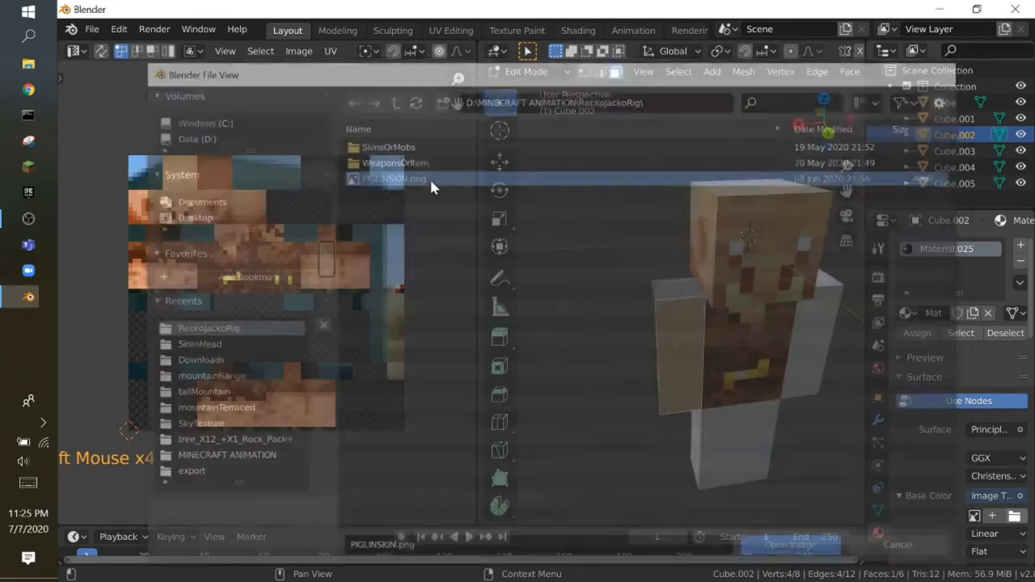
scroll(down, 3)
click(992, 495)
scroll(down, 3)
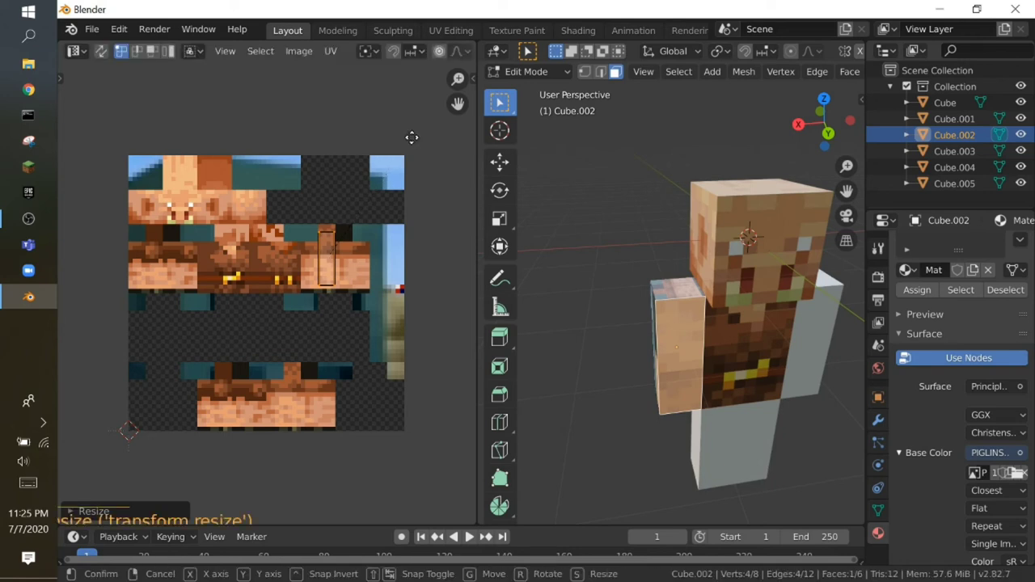
- Select an arm face and inspect its skin mapping up close in edit mode
right_click(417, 155)
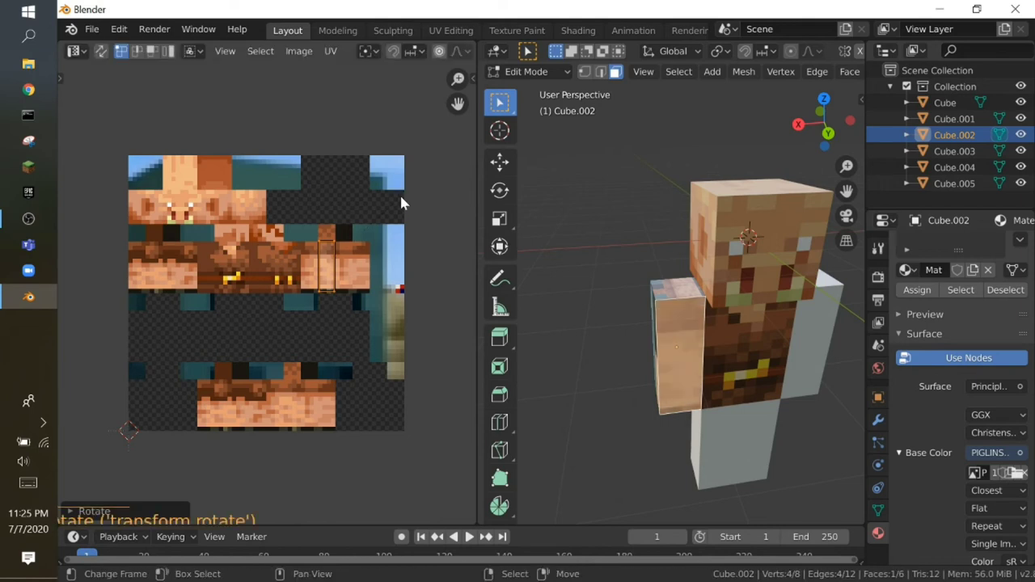
key(shift+f)
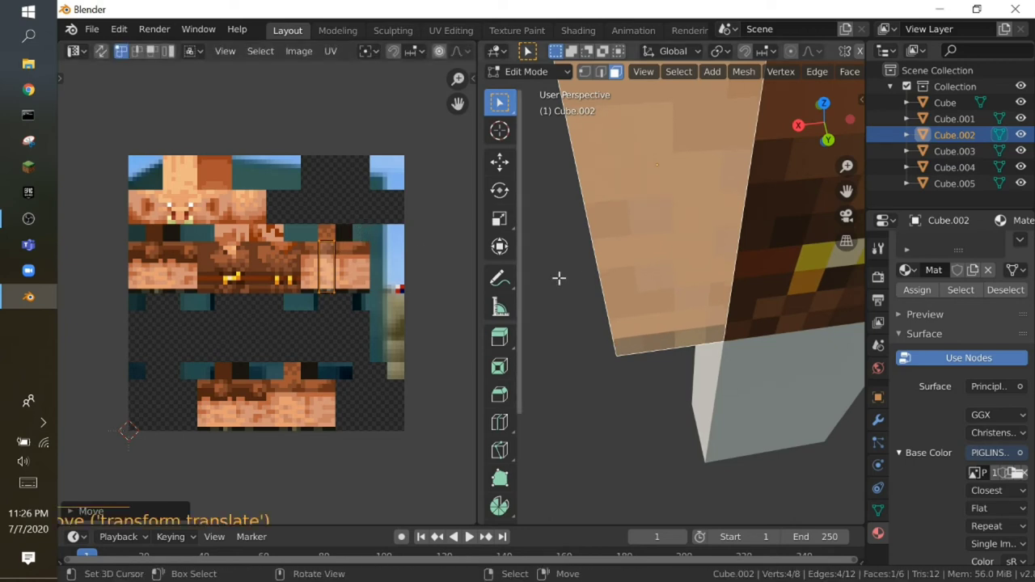
key(shift+f)
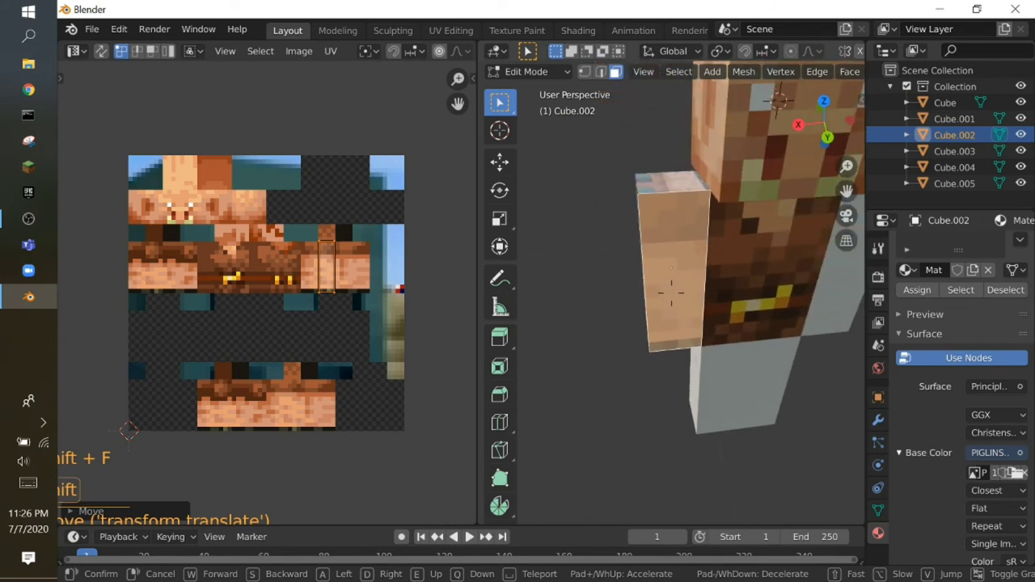
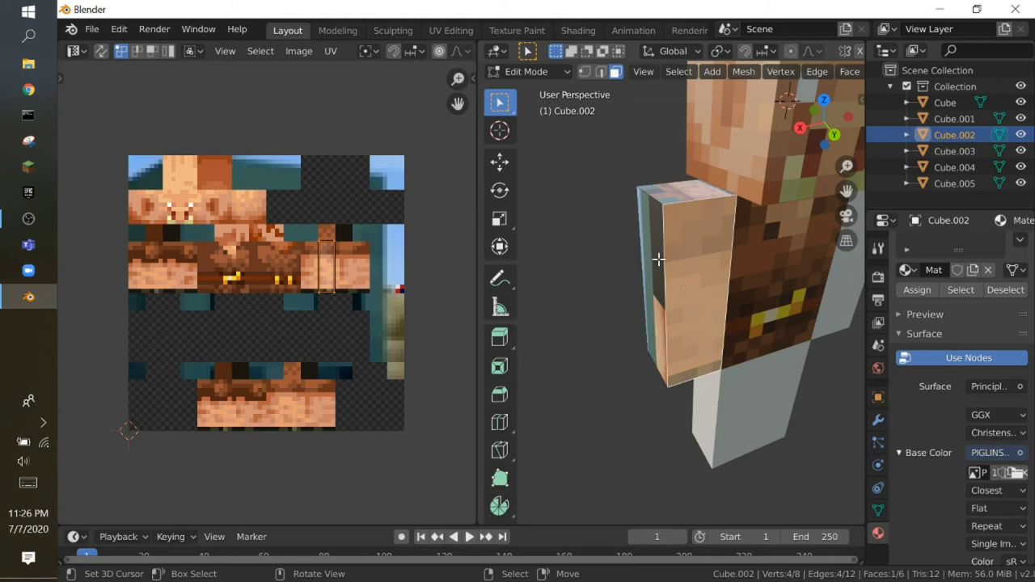
key(shift+f)
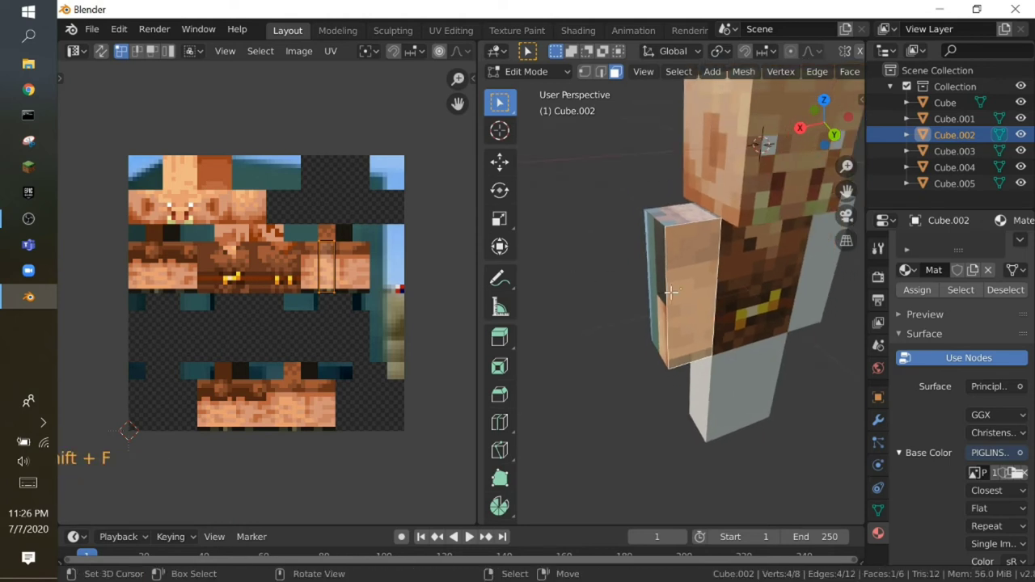
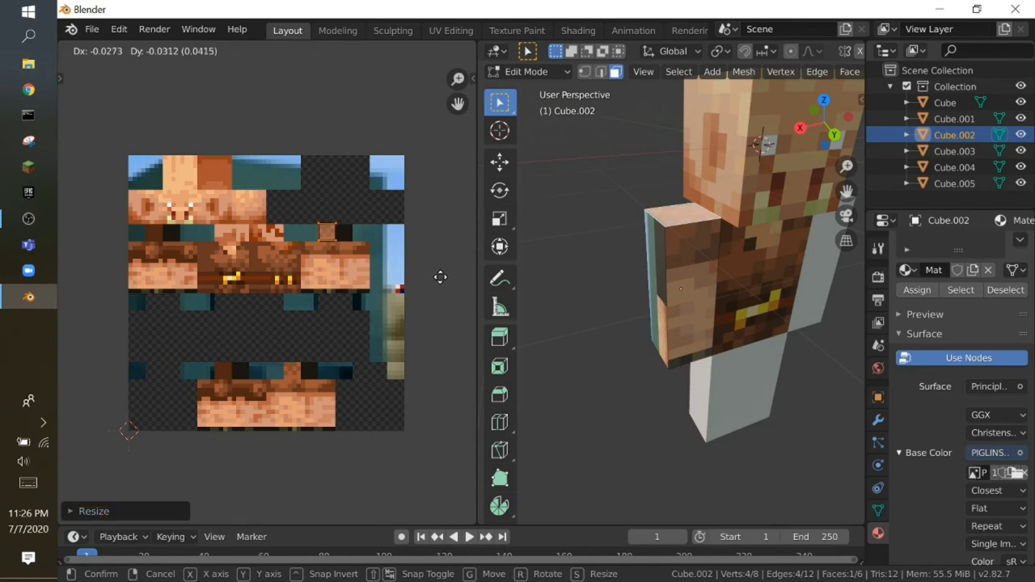
- Walk the view around the arm to inspect how its face maps onto the skin texture
key(shift+f)
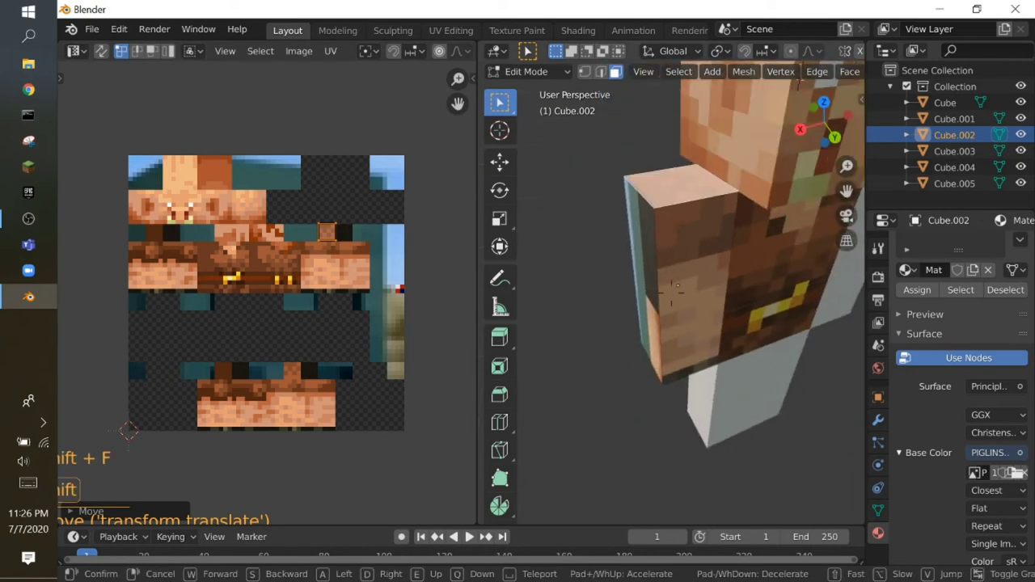
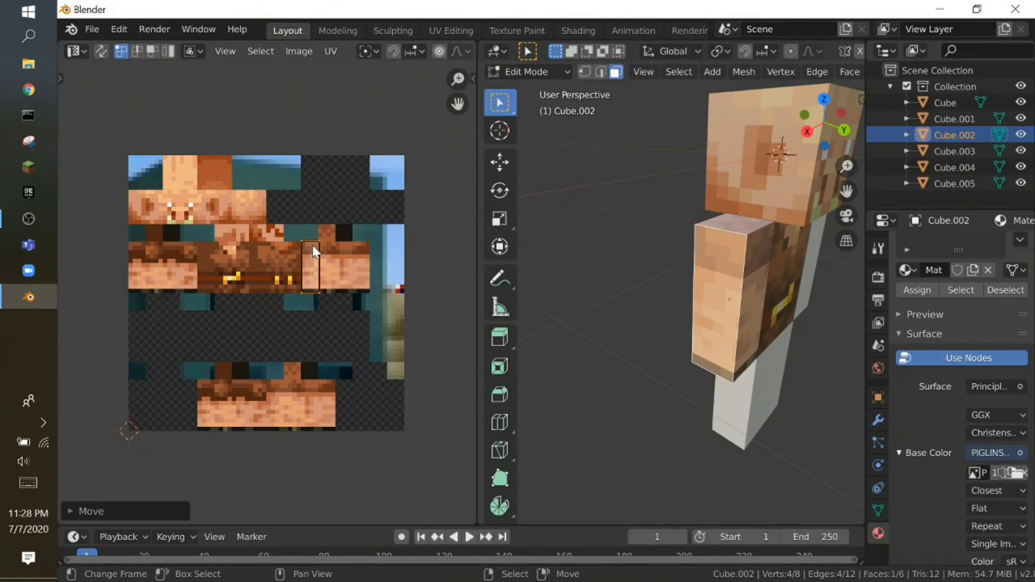
- Move the arm face's UV patch up over the piglin face area of the skin, cancelling an attempted resize
key(shift+f)
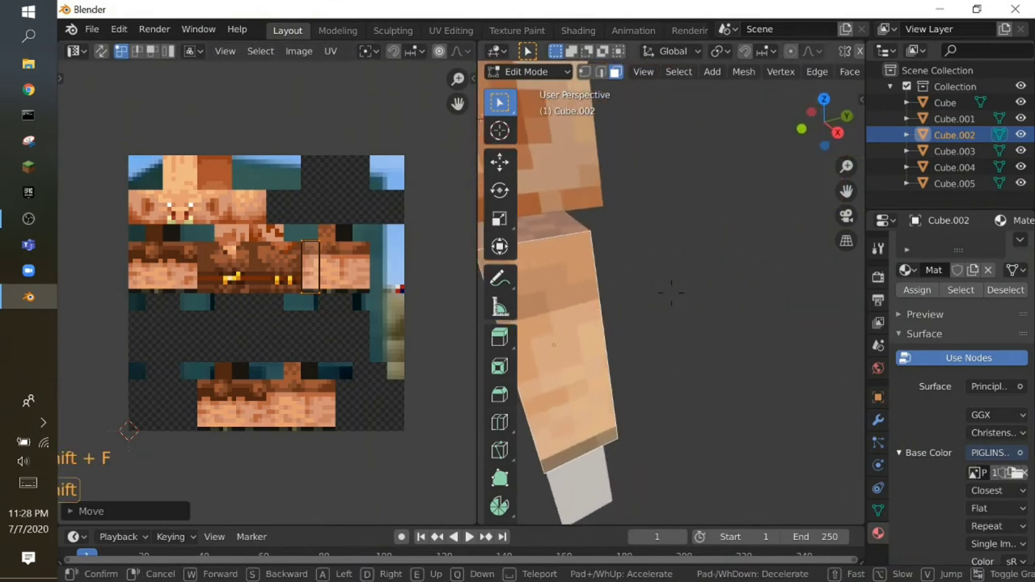
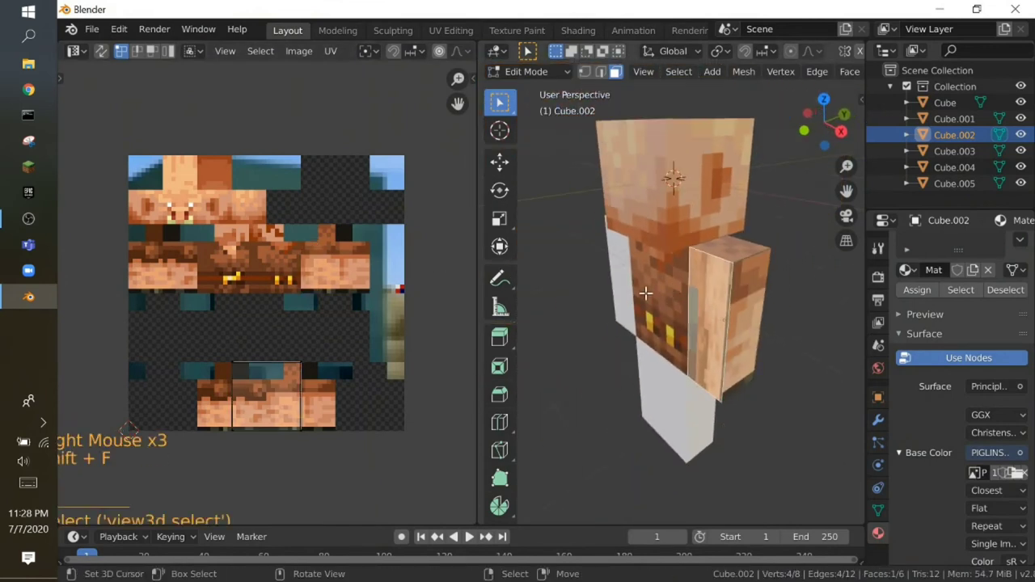
key(shift+f)
key(shift+f)
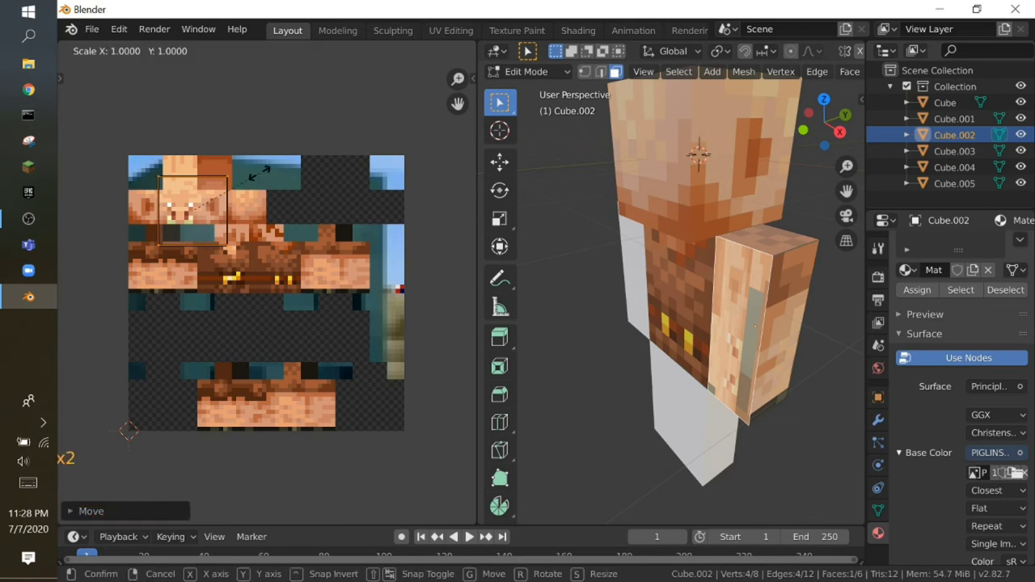
right_click(265, 178)
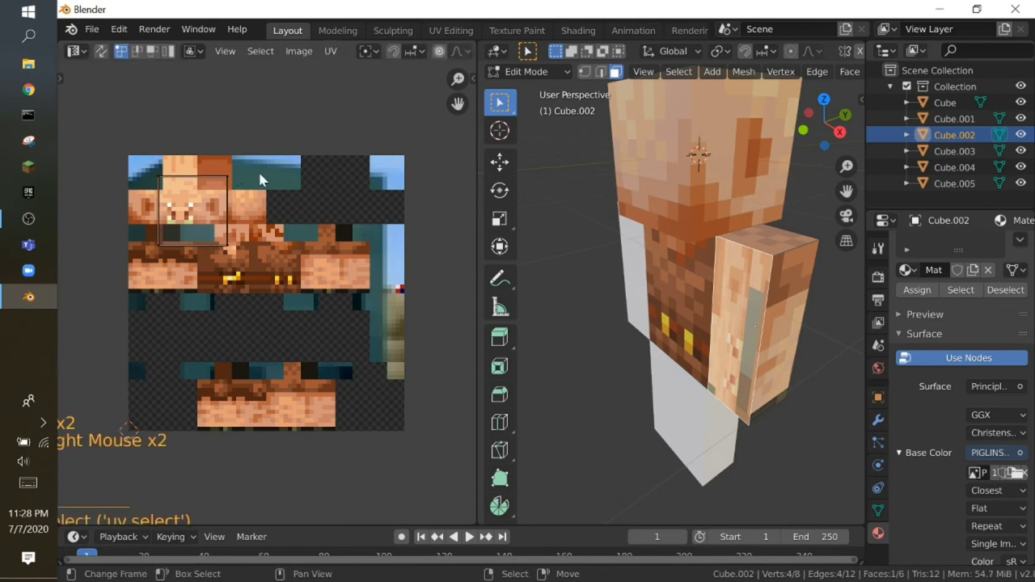
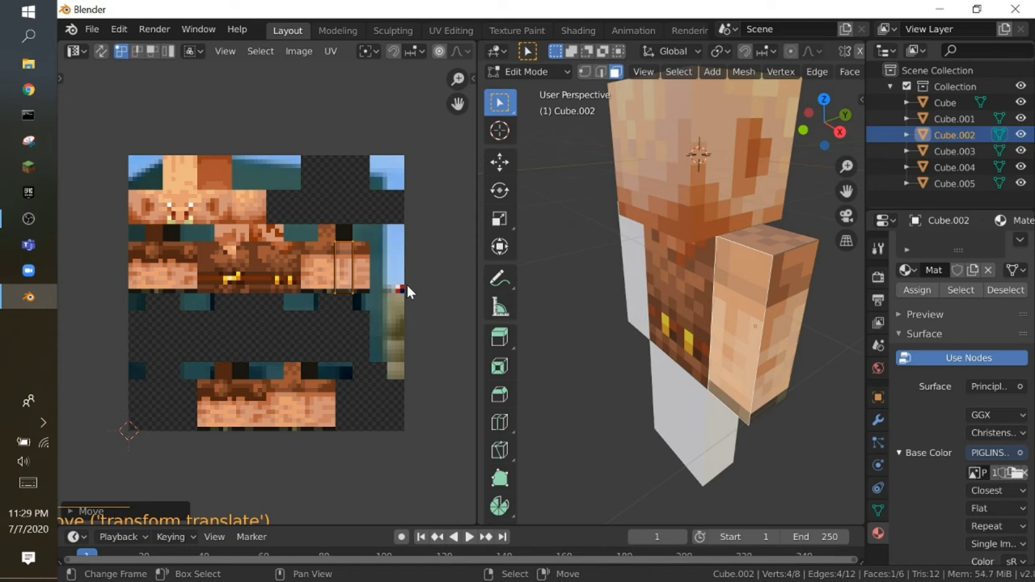
- Fly the view in close under the arm to view its bottom face
key(shift+f)
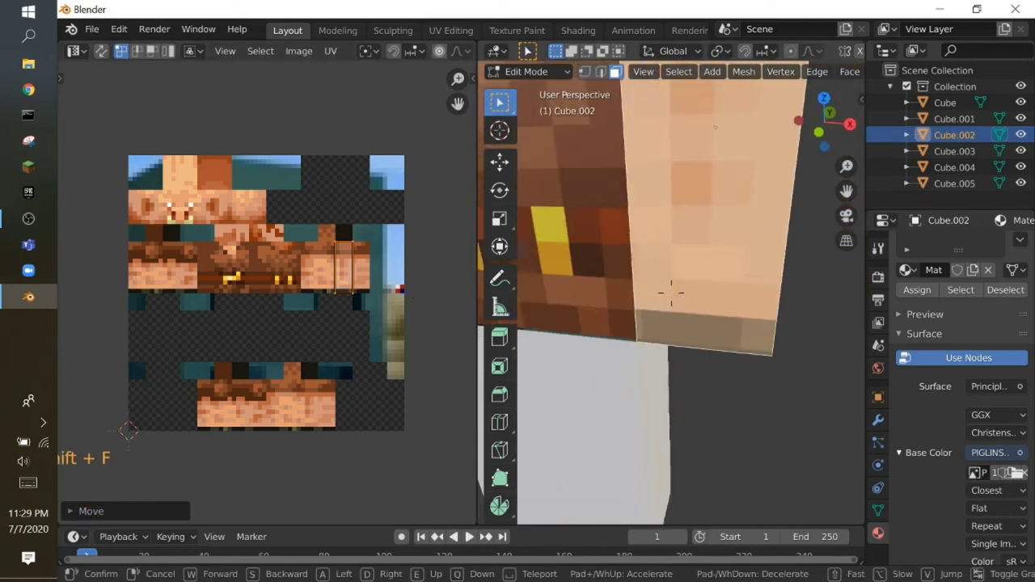
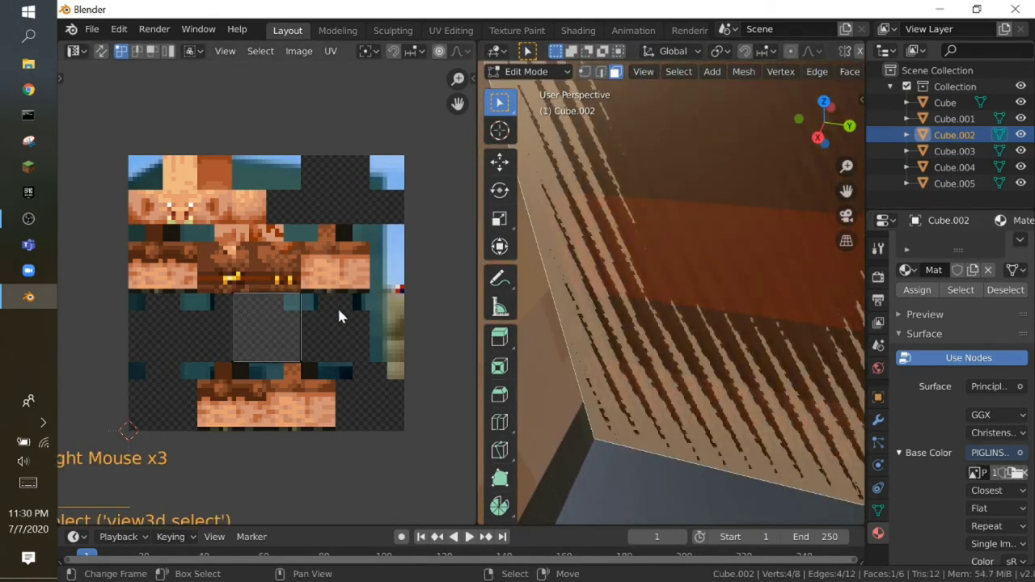
- Stretch the arm's bottom-face UV strip slightly taller and nudge it down on the skin, then inspect it in flight
right_click(344, 315)
key(shift+f)
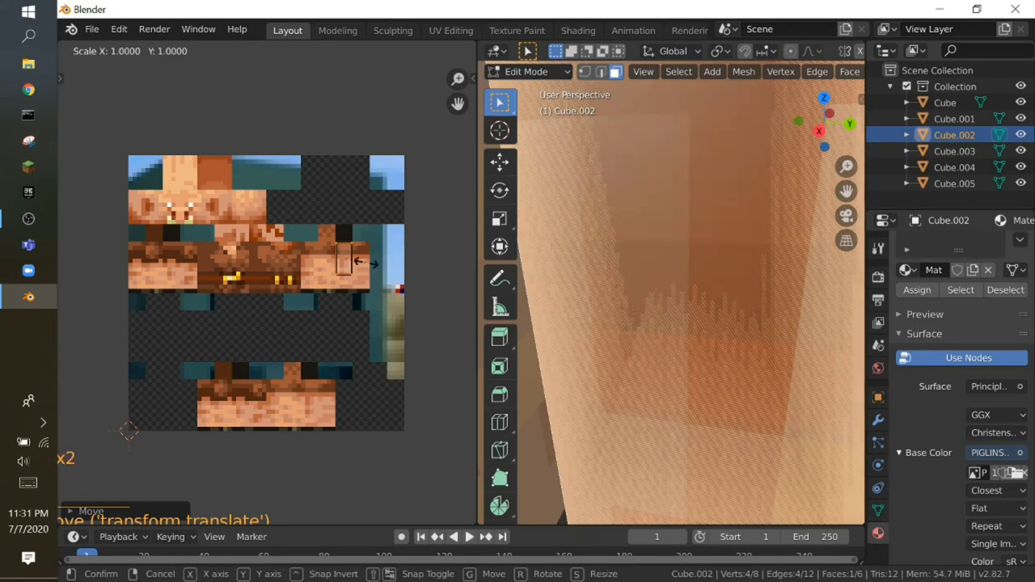
right_click(378, 243)
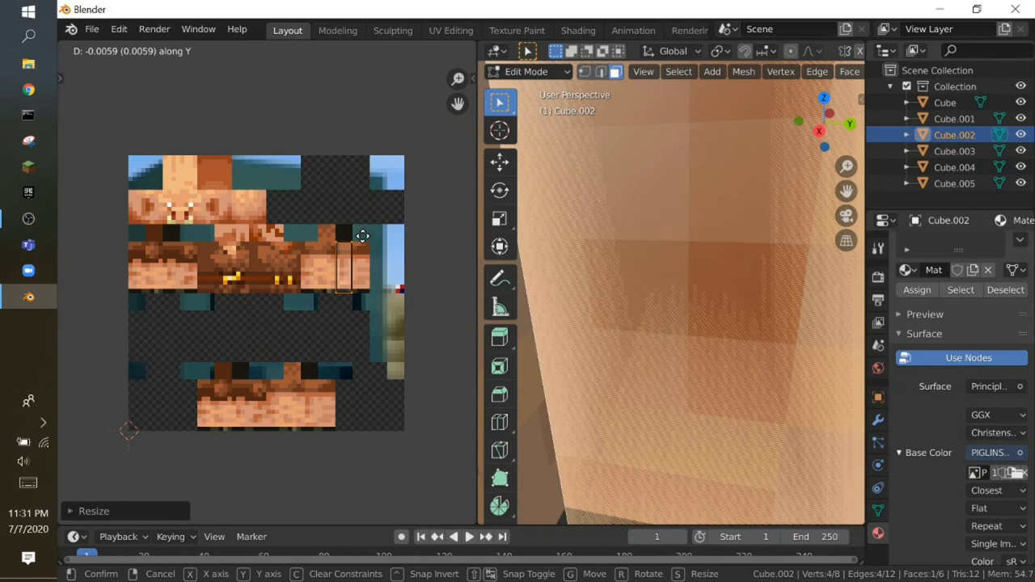
key(shift+f)
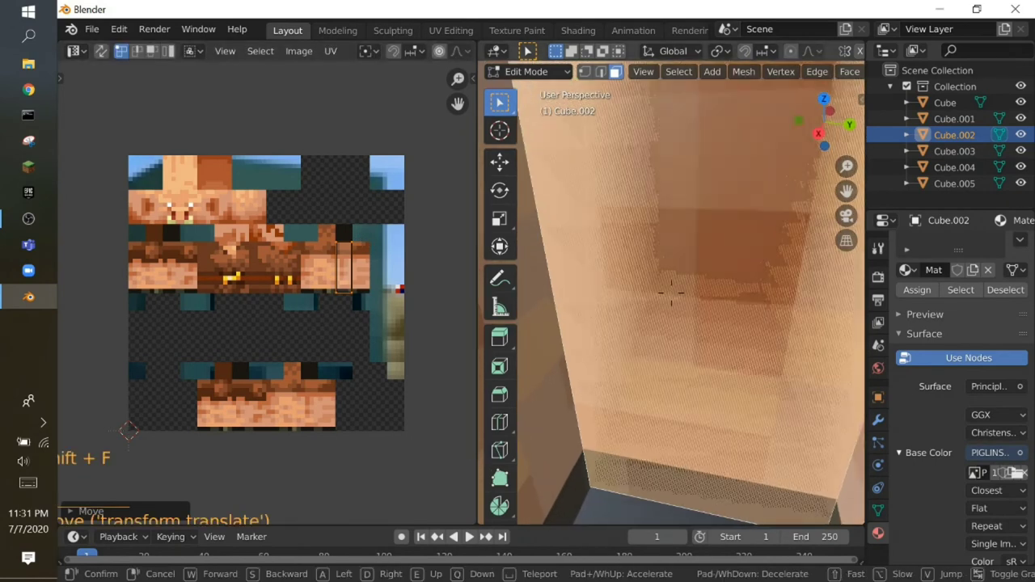
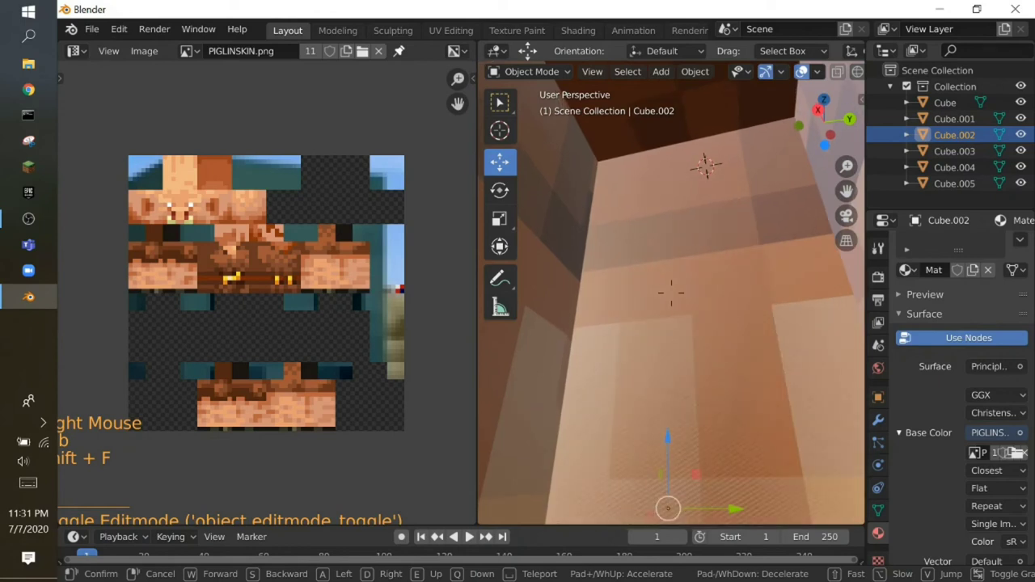
- View the whole piglin, look at the plain grey second arm Cube.004 from the front and return to object mode
key(Tab)
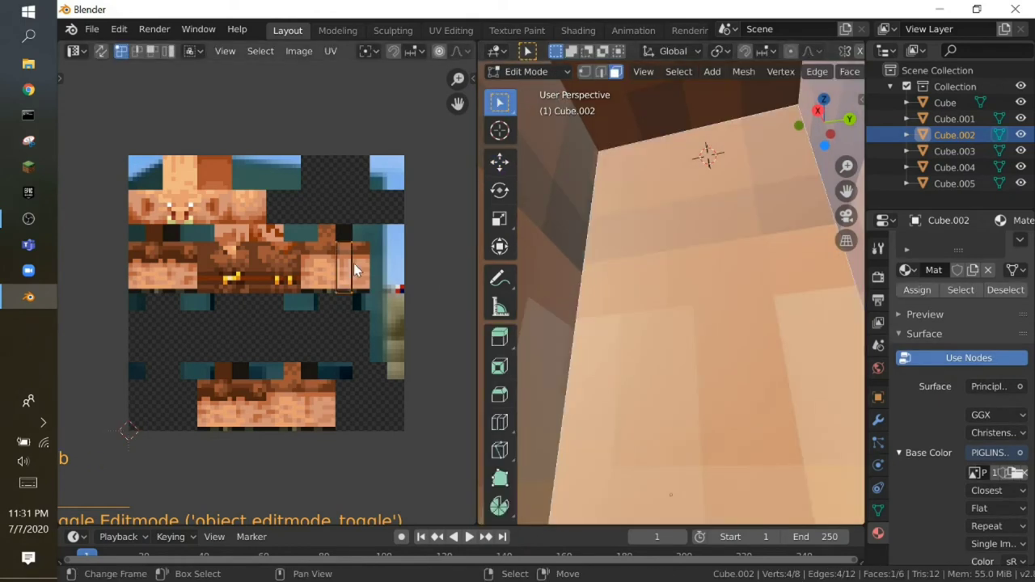
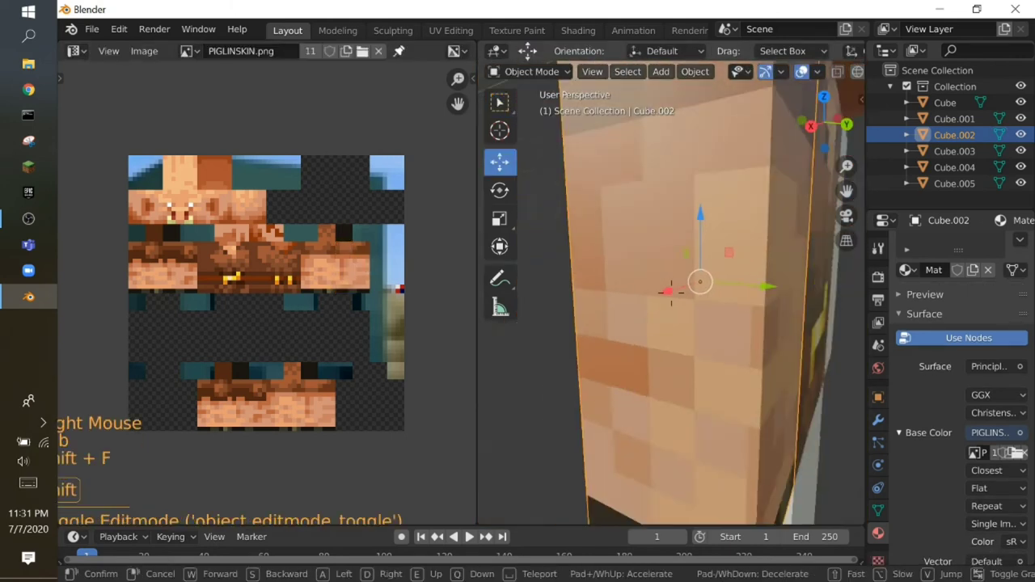
right_click(777, 267)
key(shift+f)
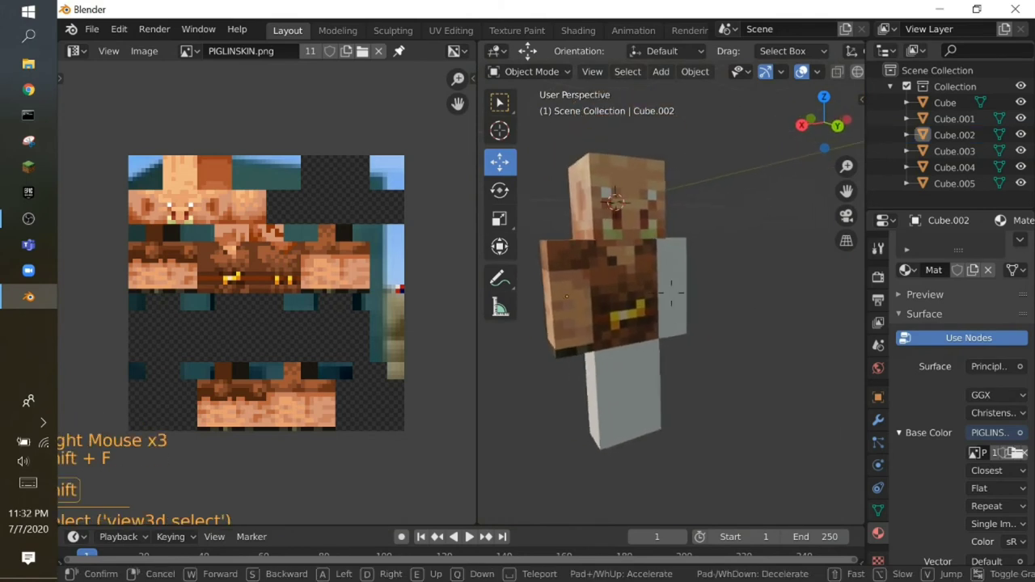
key(shift+f)
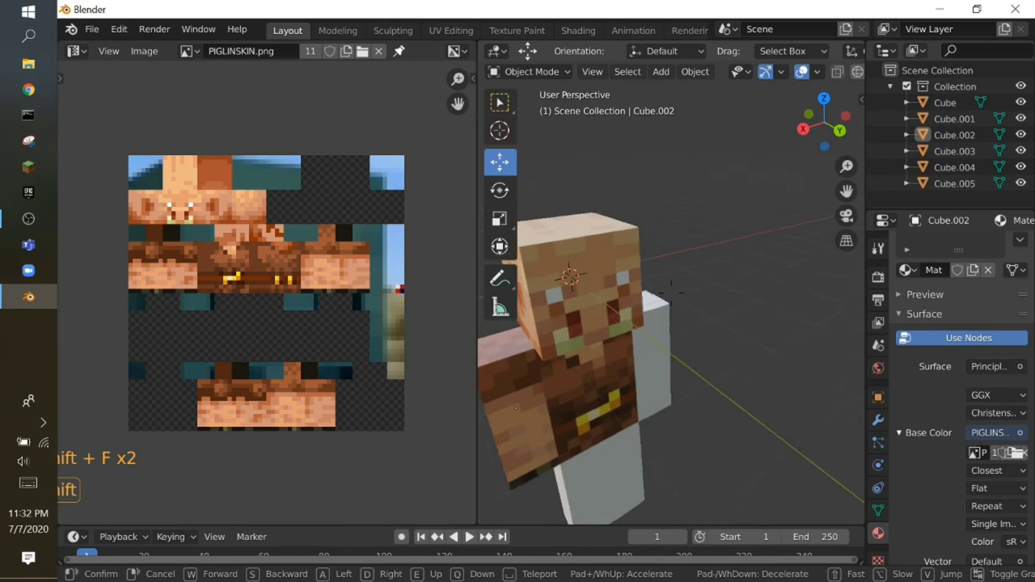
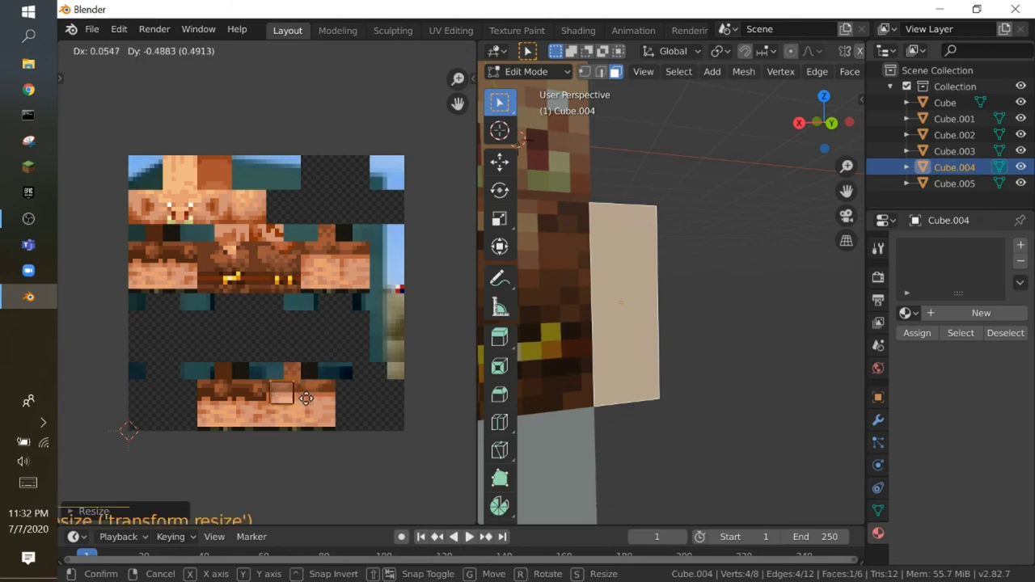
key(shift+f)
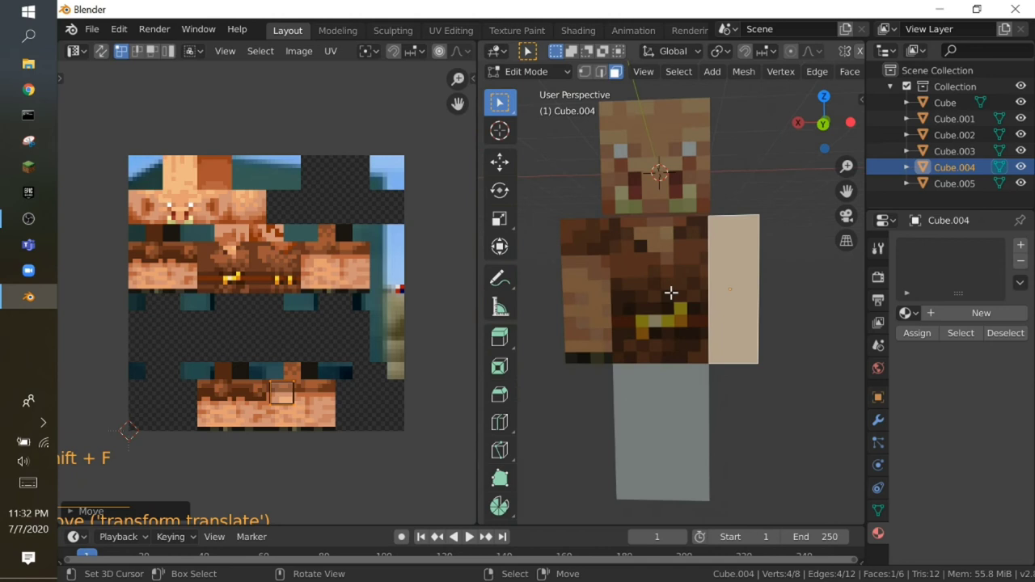
key(Tab)
- Fly the view briefly around the whole blocky figure with Cube.004 selected
key(shift+f)
right_click(656, 297)
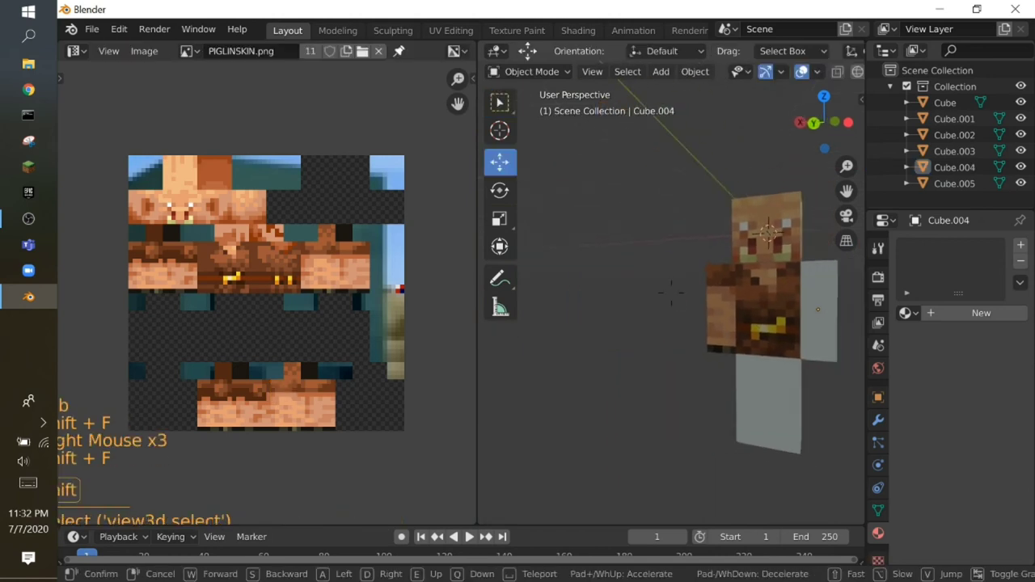
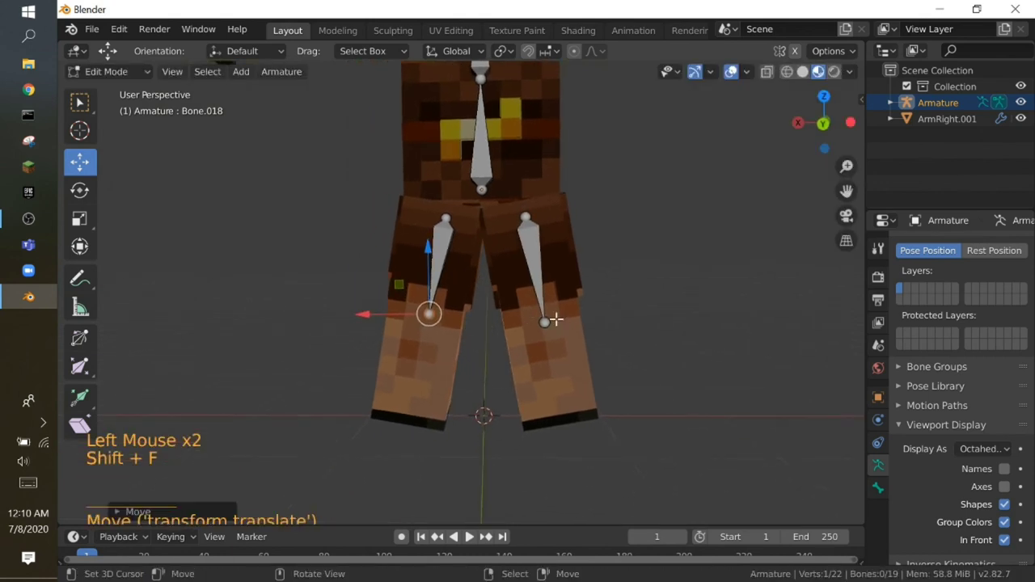
- Extrude the two lower leg bones from the knee joints and leave armature editing
key(ctrl+z)
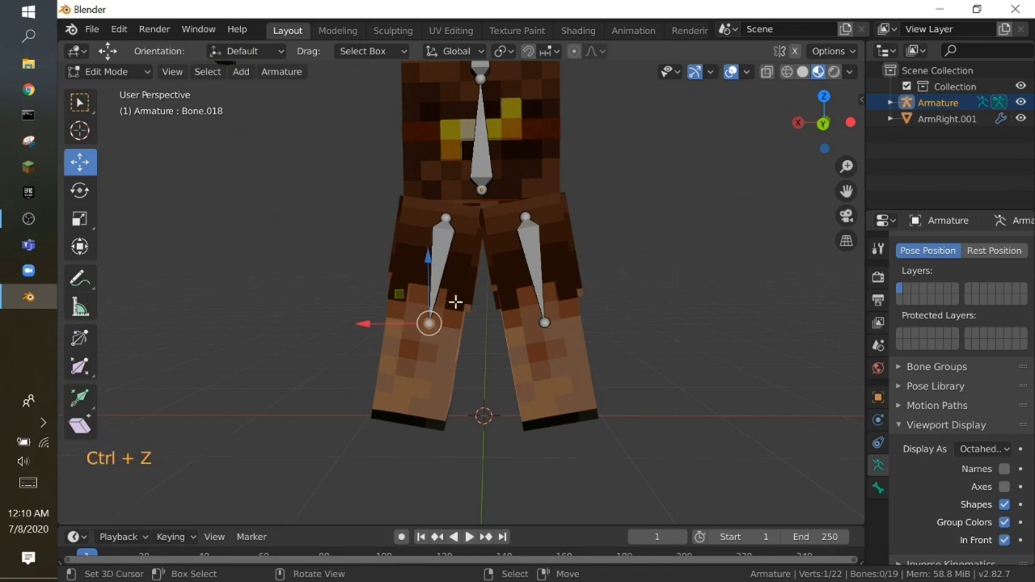
key(e)
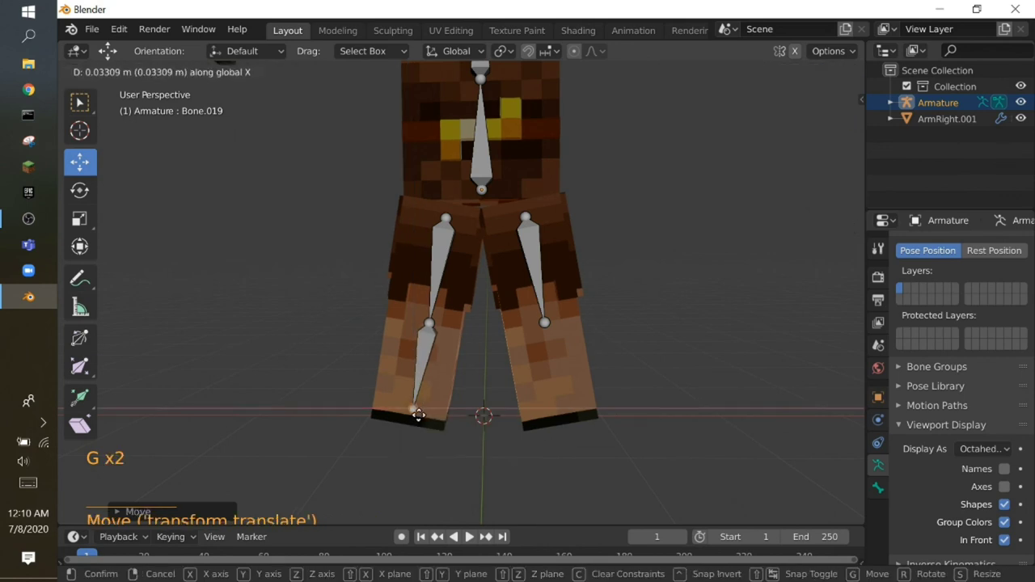
key(shift+f)
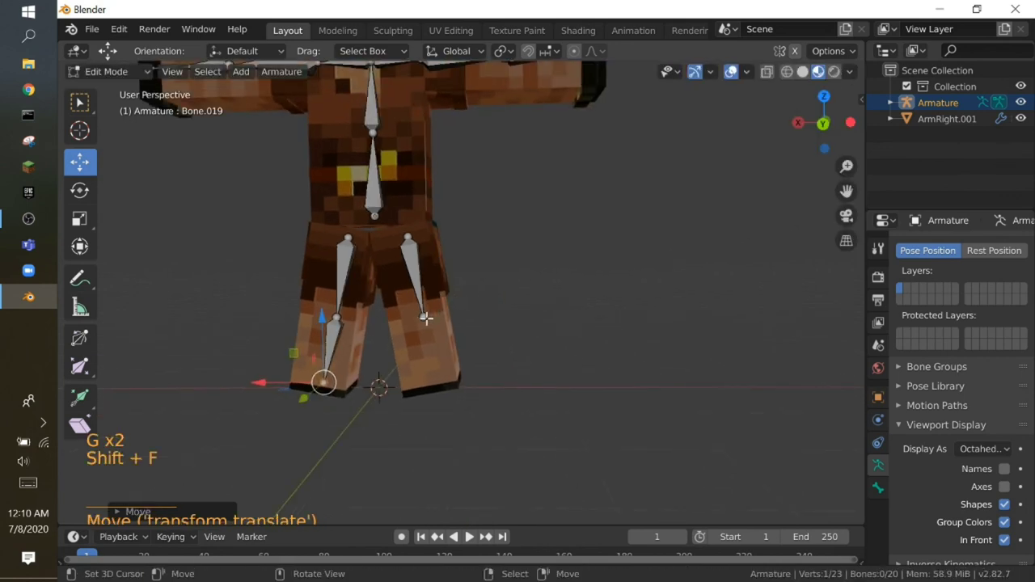
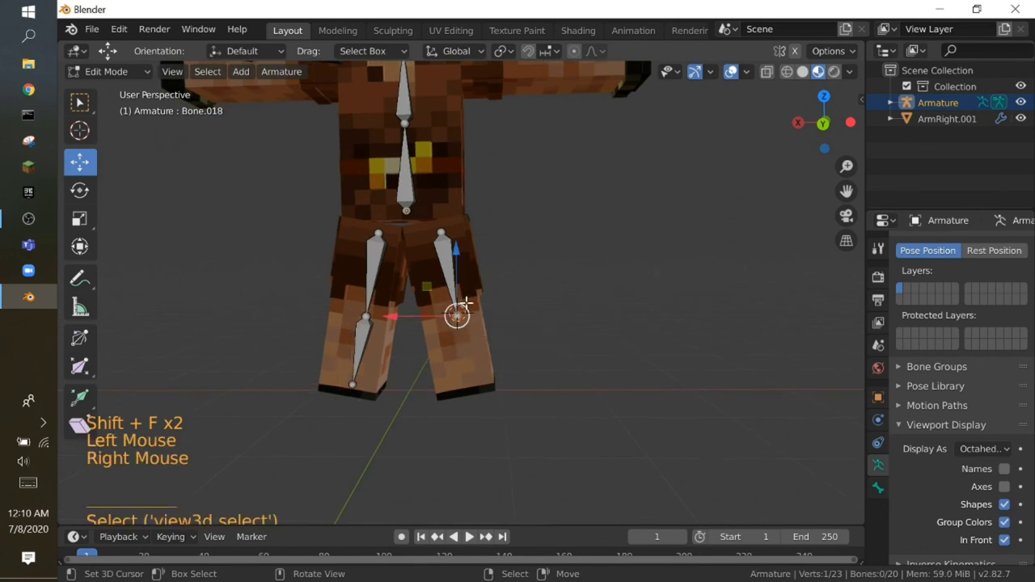
key(e)
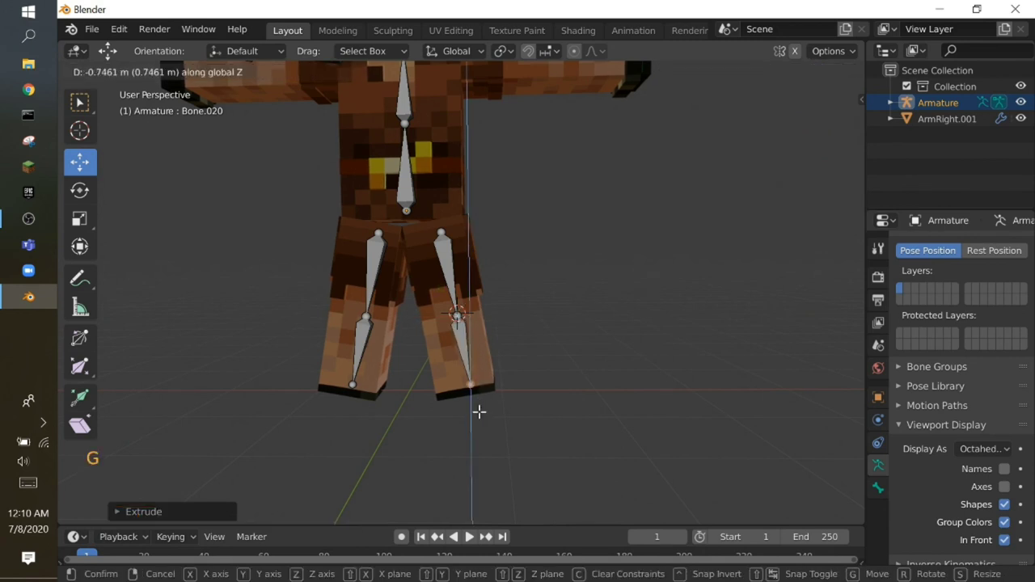
key(shift+f)
key(shift+f)
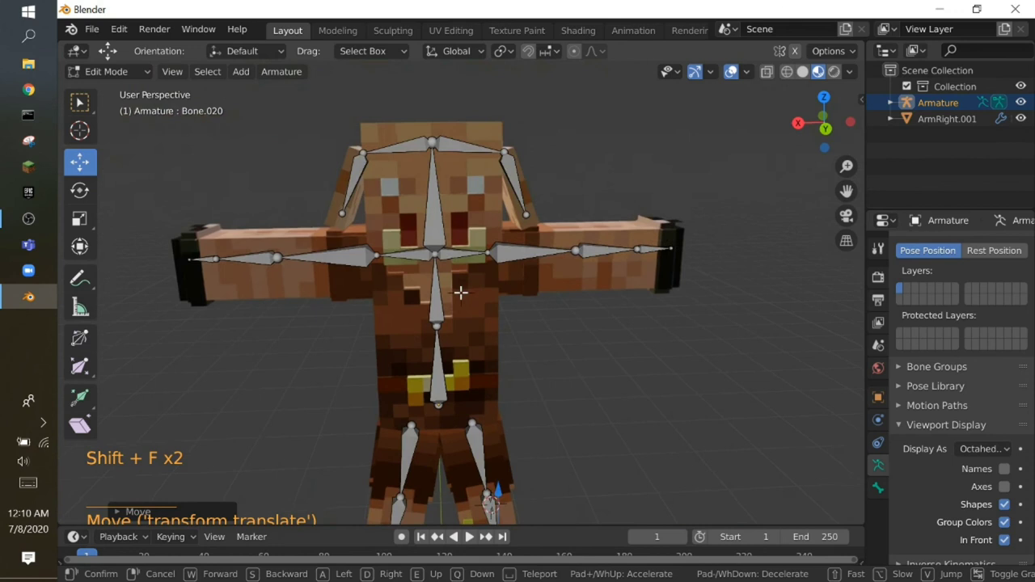
key(ctrl+Tab)
key(shift+f)
- Parent the piglin mesh to the armature with automatic weights
right_click(471, 294)
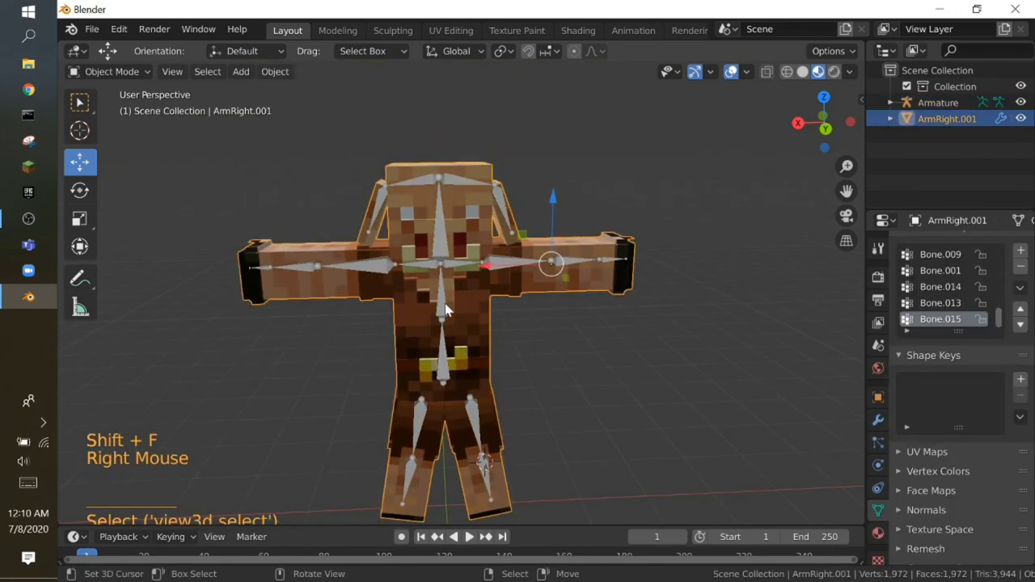
right_click(451, 304)
key(ctrl+p)
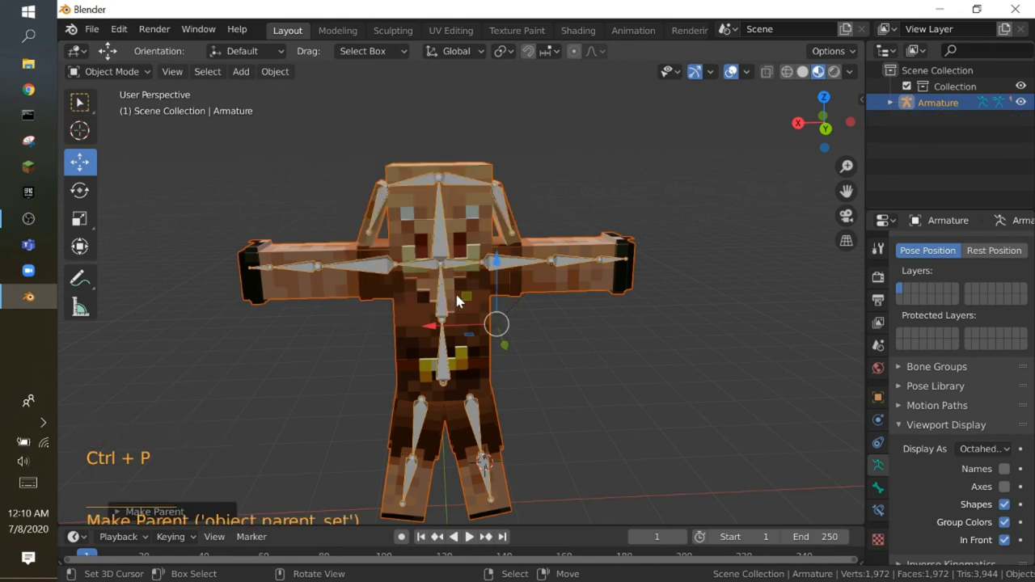
- Try rotating the left arm bone in Pose Mode, then undo and return to Object Mode
key(ctrl+Tab)
key(r)
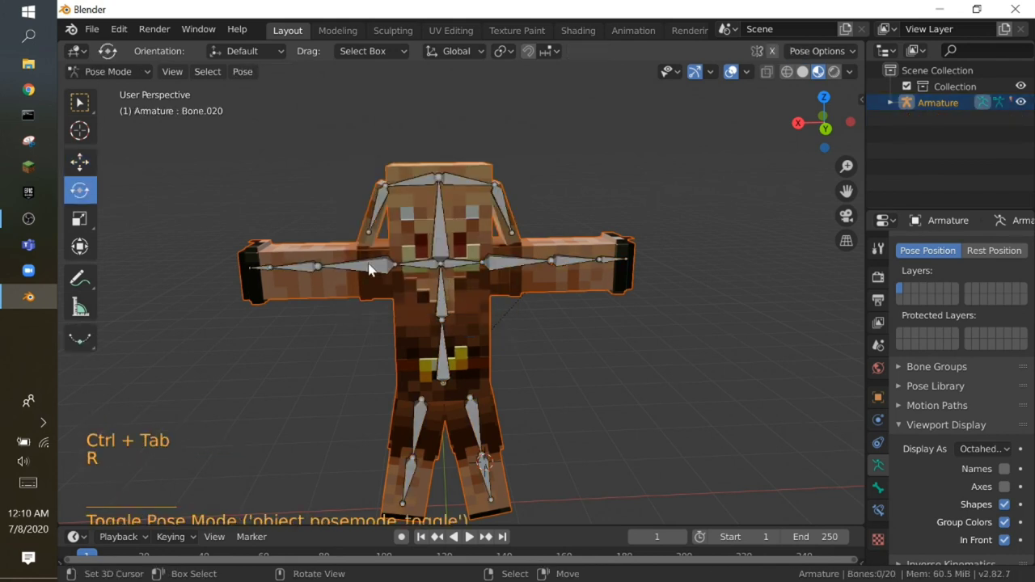
key(ctrl+Tab)
right_click(382, 264)
key(ctrl+Tab)
right_click(382, 264)
key(r)
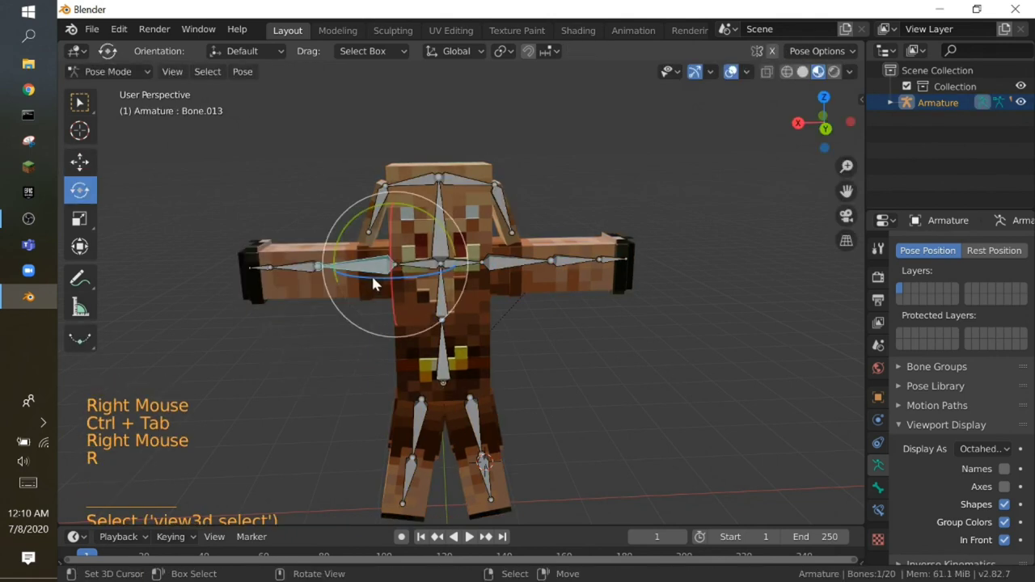
key(ctrl+z)
key(ctrl+z)
key(ctrl+z)
key(ctrl+z)
key(shift+f)
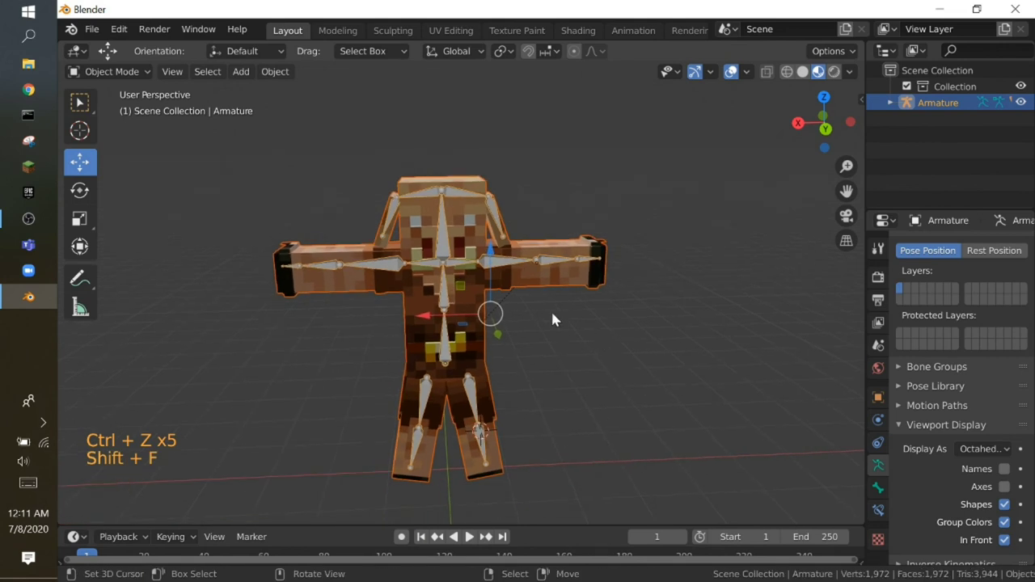
- Select the ArmRight.001 mesh and enter Edit Mode on its geometry
key(shift+f)
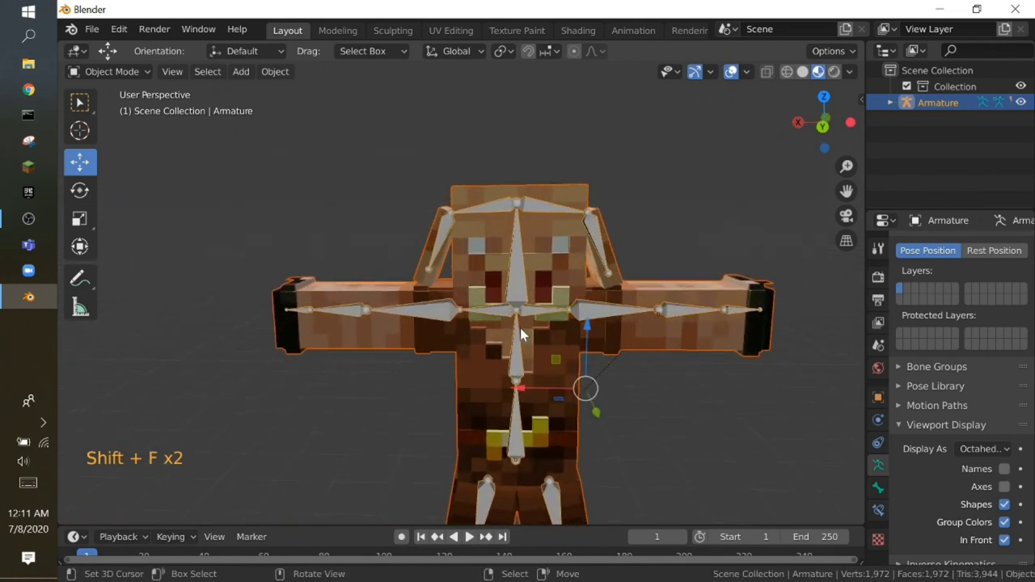
right_click(519, 343)
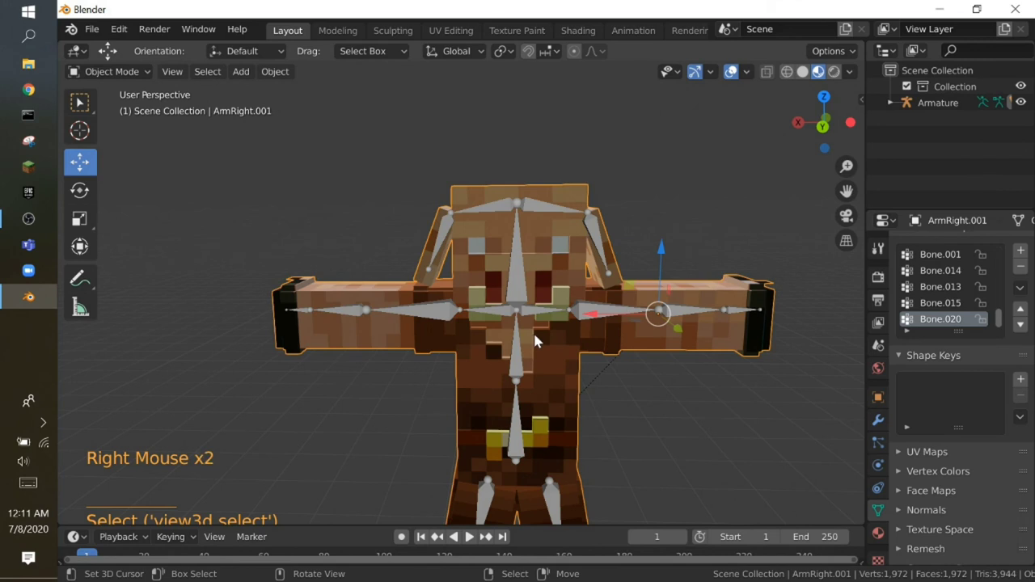
key(shift+f)
key(shift+f)
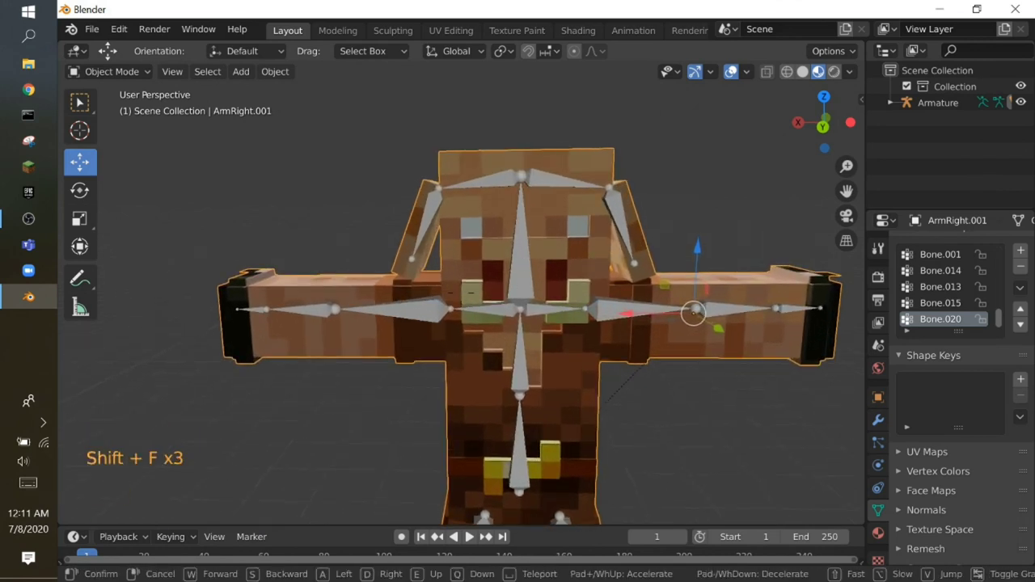
key(shift+f)
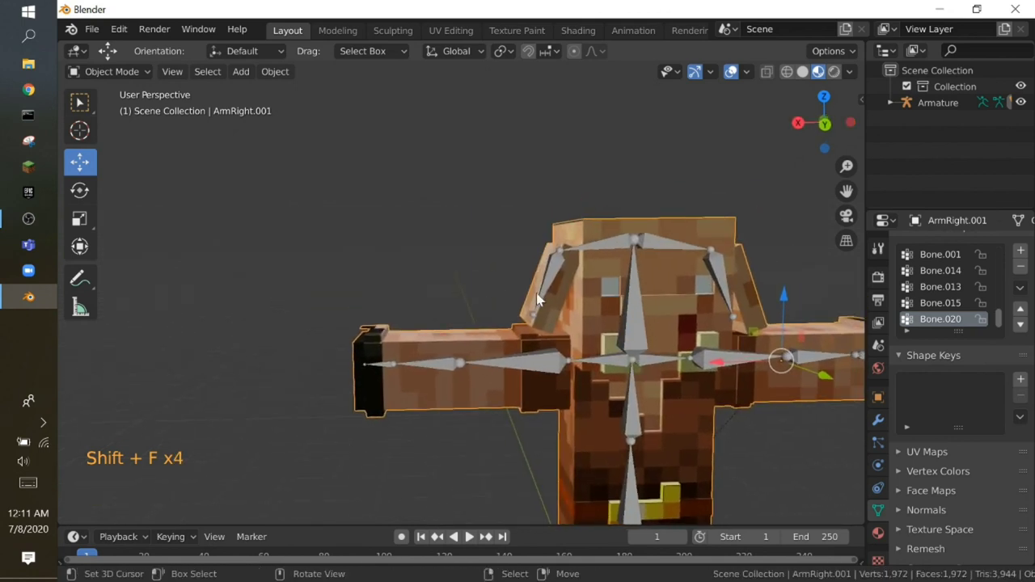
key(Tab)
- Select all vertices and merge overlapping ones by distance
key(shift+f)
click(169, 70)
key(shift+f)
key(a)
key(w)
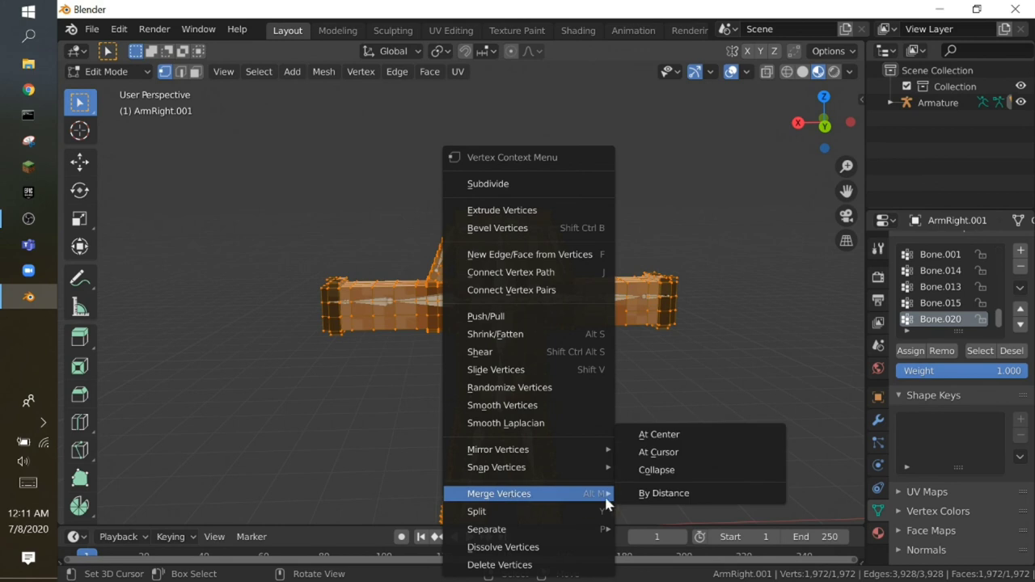
key(shift+f)
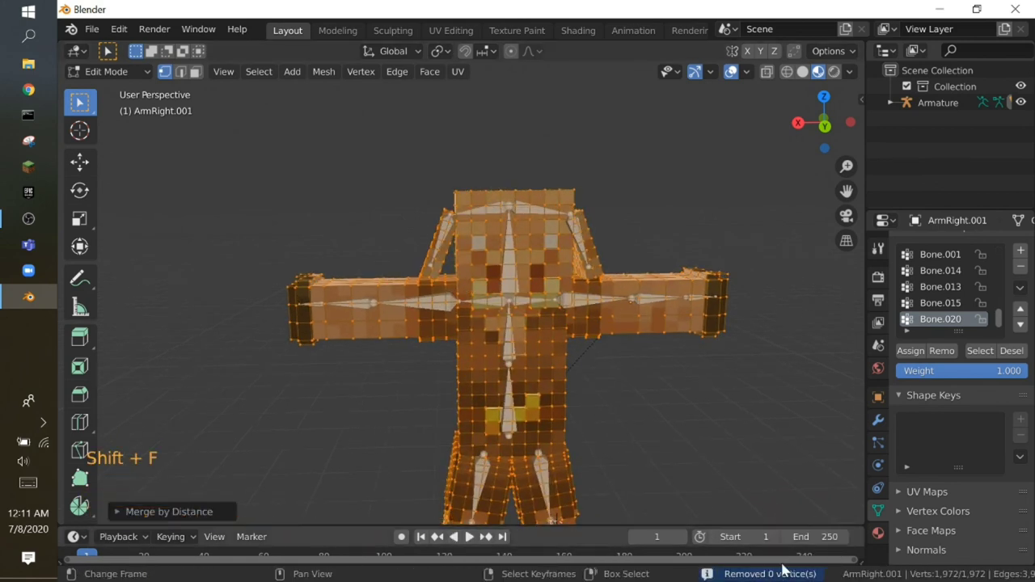
key(shift+f)
key(shift+f)
key(shift+f)
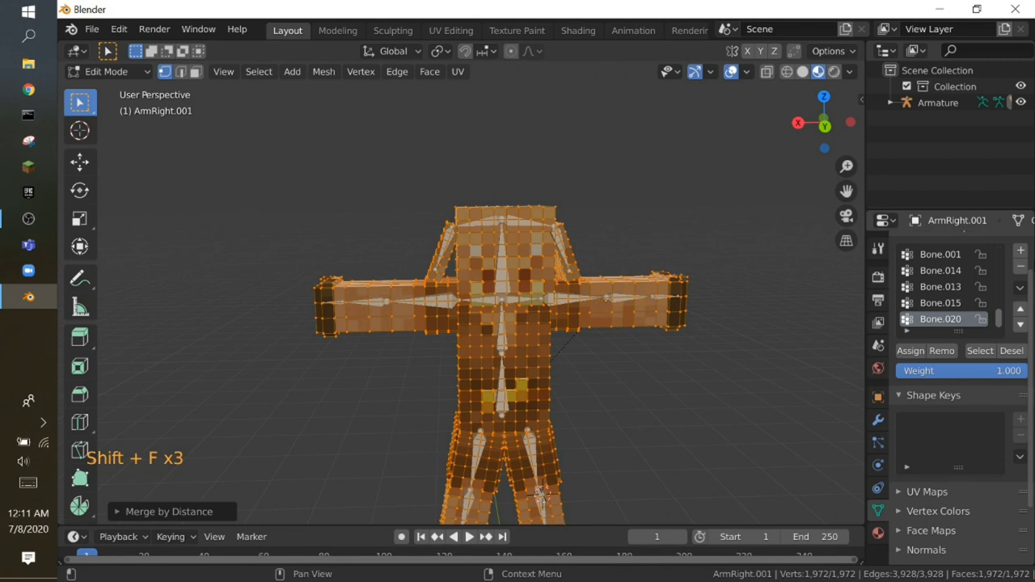
- Clear the Bone vertex groups, leave mesh editing and select the armature
double_click(1024, 266)
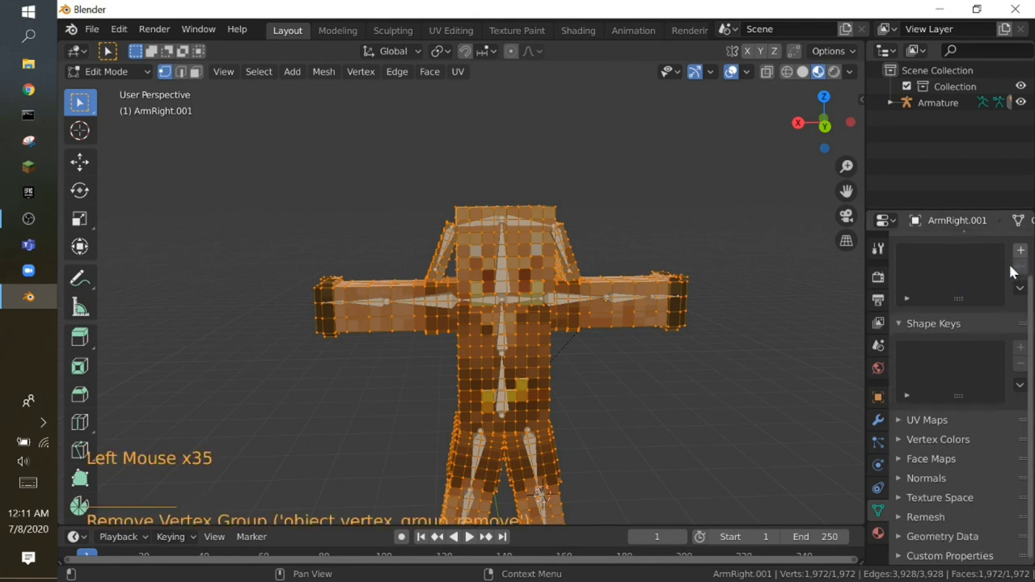
key(shift+f)
key(shift+f)
key(Tab)
right_click(507, 329)
- In Pose Mode try rotating the head bones, cancelling each rotation
key(ctrl+p)
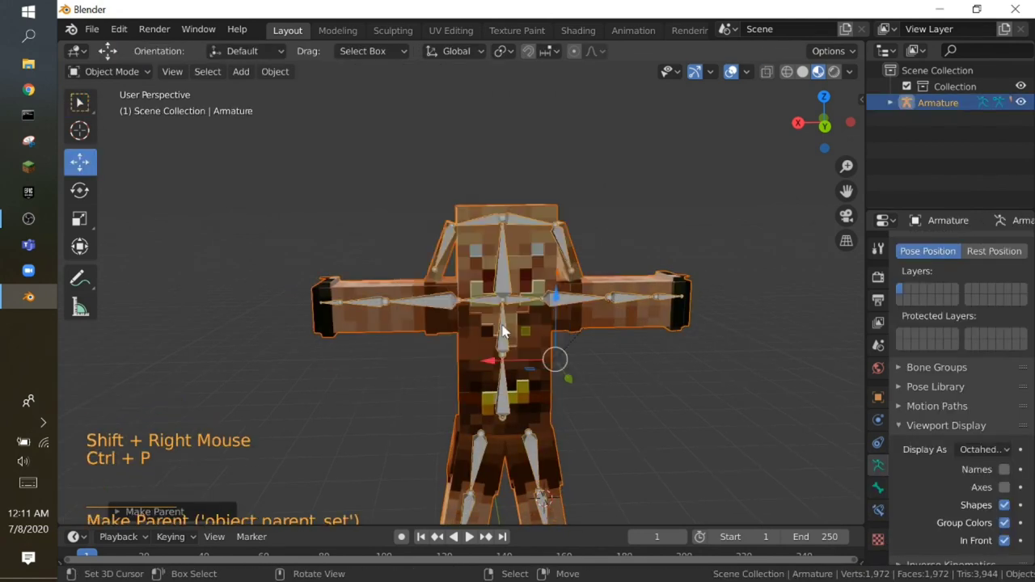
key(ctrl+Tab)
right_click(510, 324)
key(r)
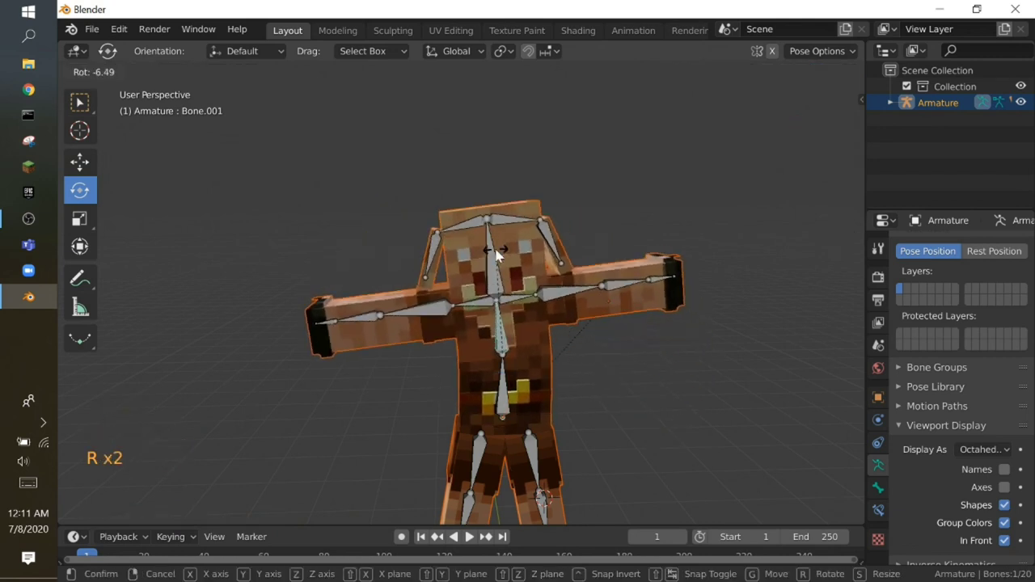
right_click(500, 257)
key(r)
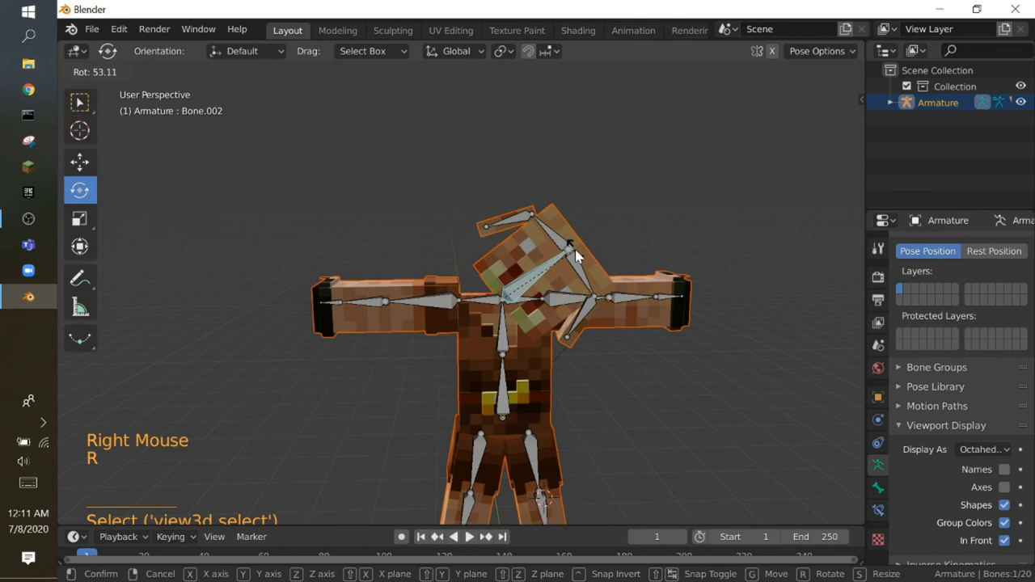
right_click(566, 254)
key(r)
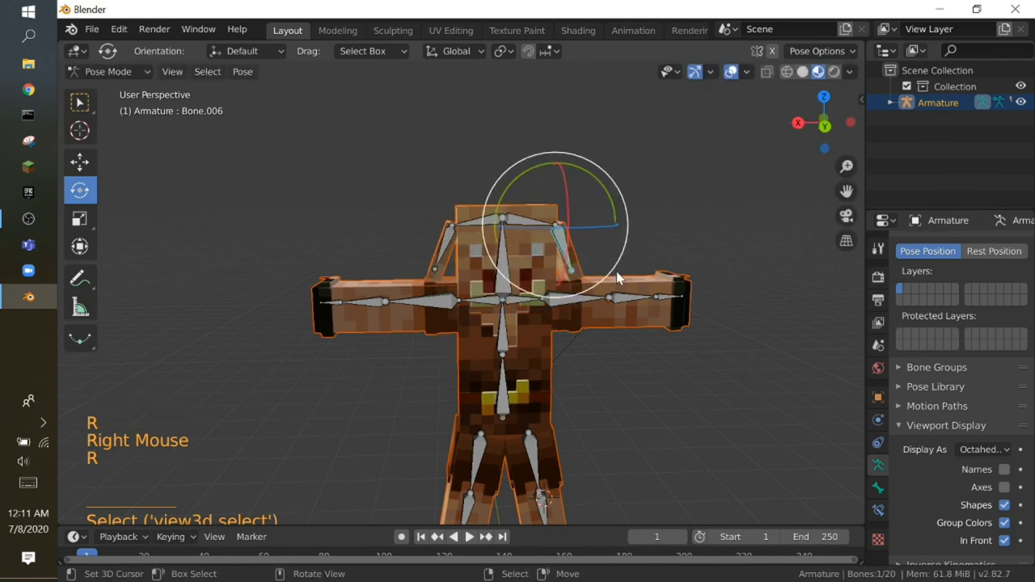
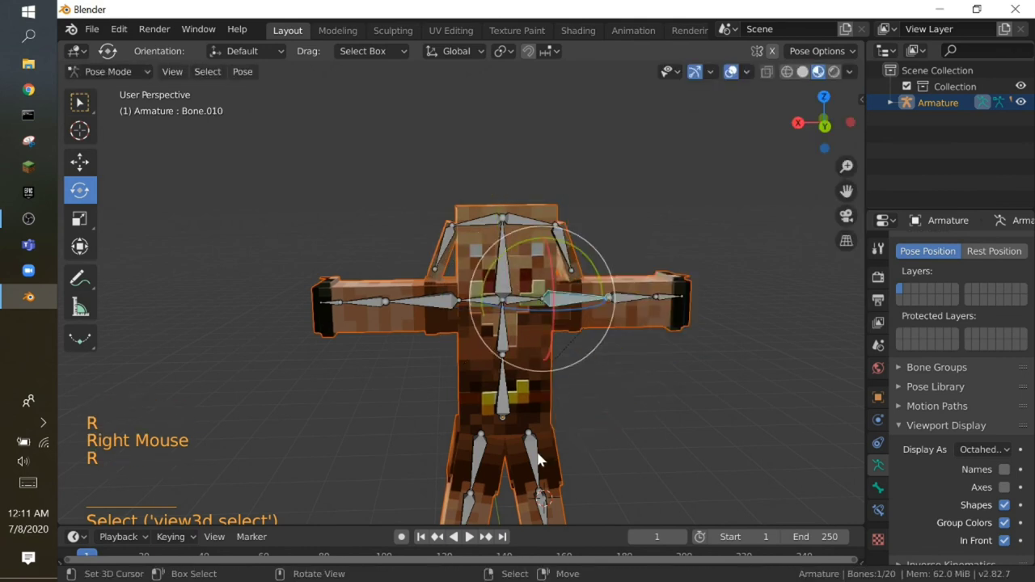
- Select the right leg bone Bone.018 and rotate it to bend the leg
right_click(537, 457)
key(r)
key(shift+f)
key(shift+f)
key(r)
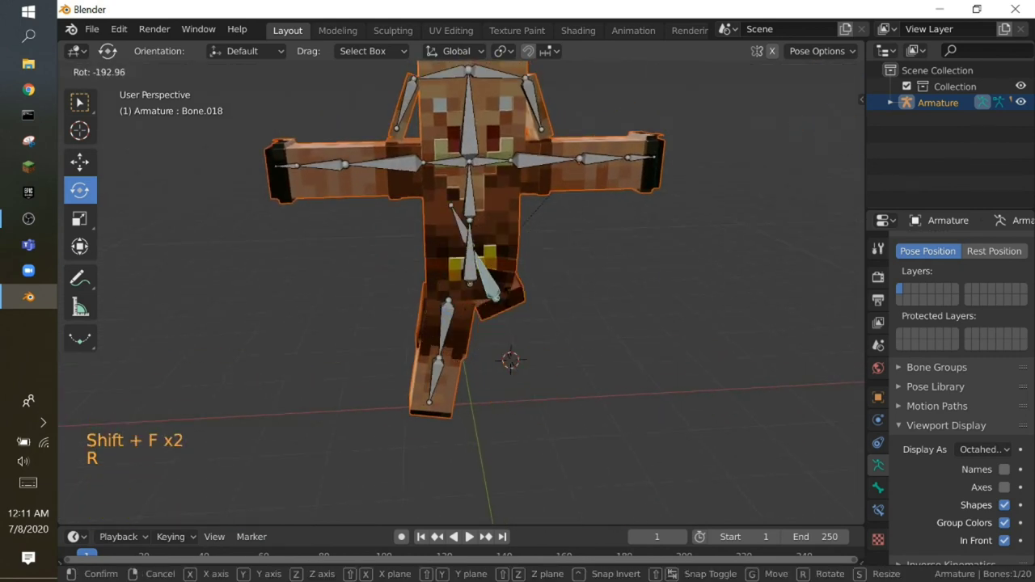